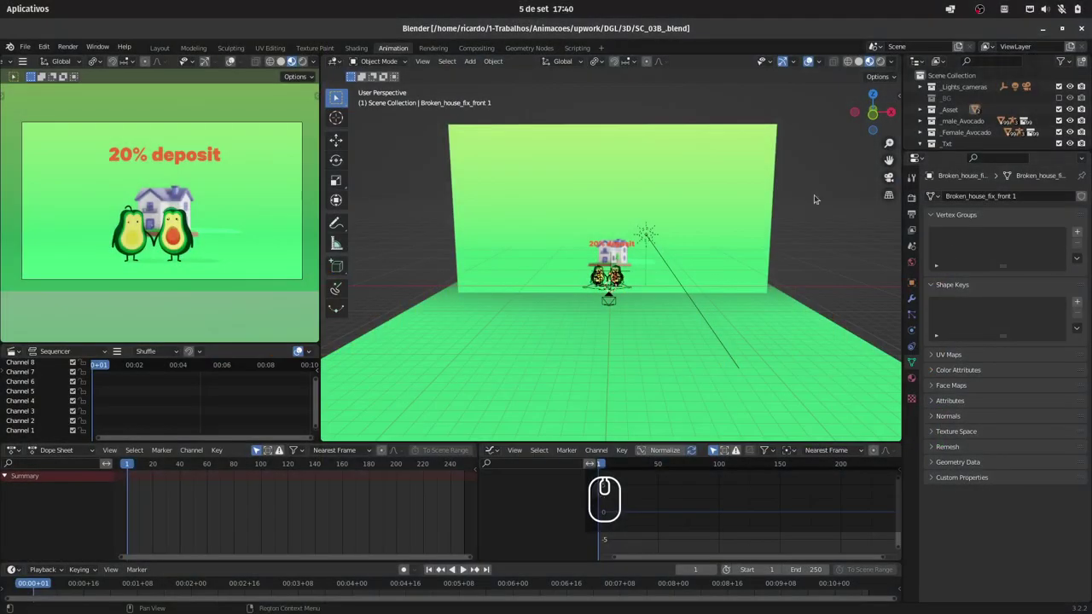
- Orbit the viewport to look down on the avocado scene from a higher angle
left_click_drag(671, 259, 692, 259)
left_click_drag(696, 251, 769, 142)
left_click_drag(758, 158, 953, 86)
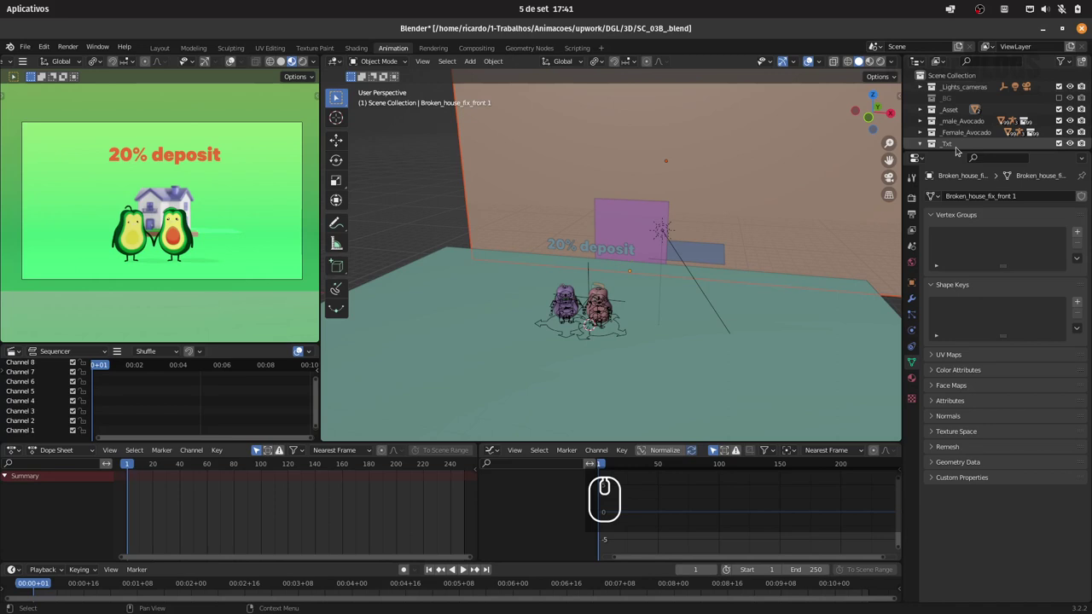
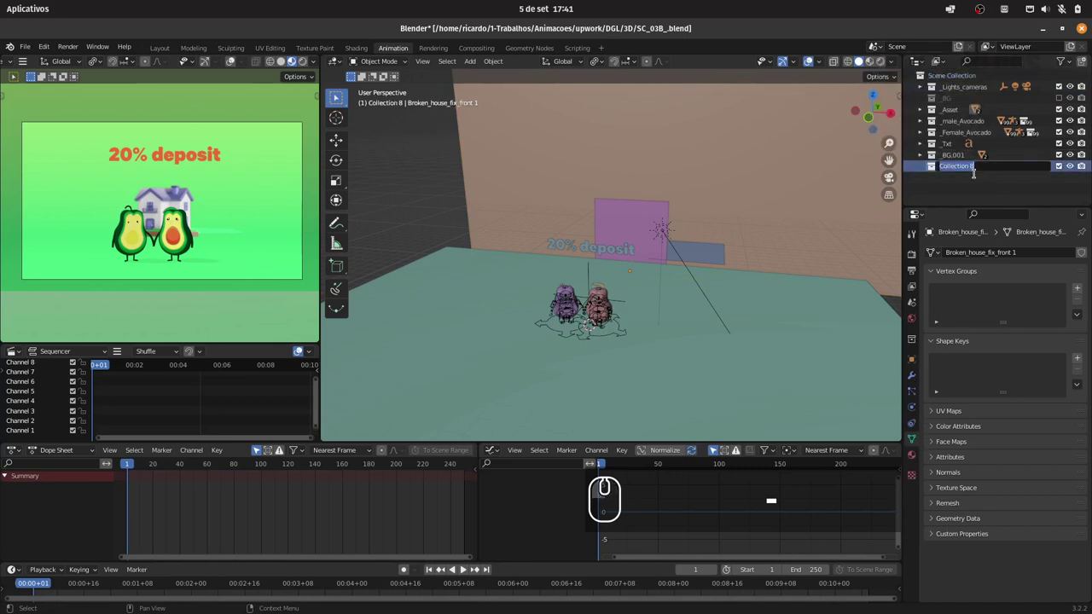
- Name the new collection '_Grafico-chart' and snap the 3D cursor to the world origin
type("_grafico-")
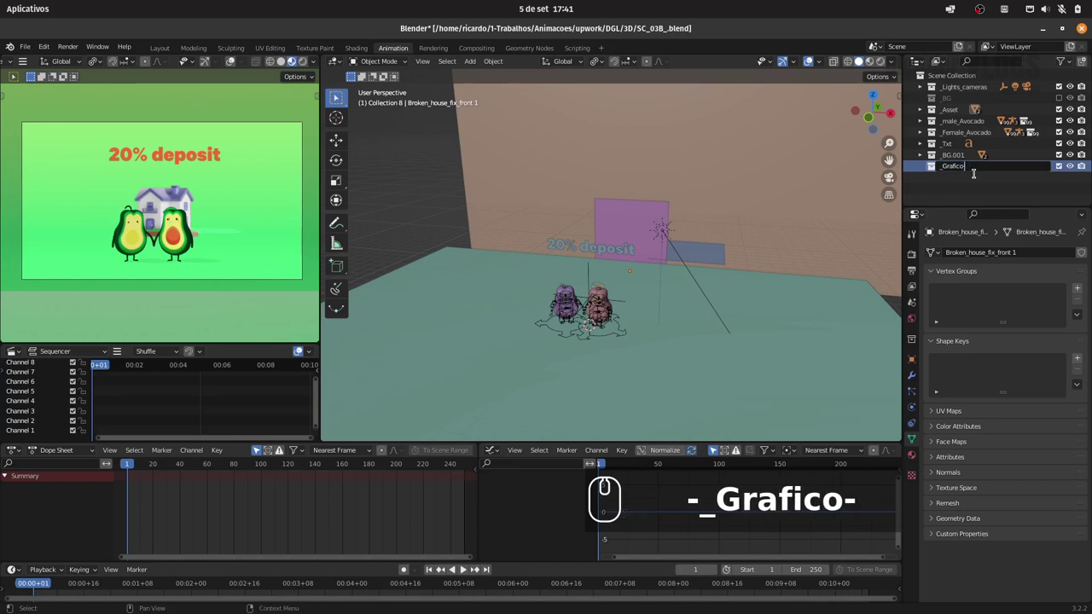
type("chart")
key("Return")
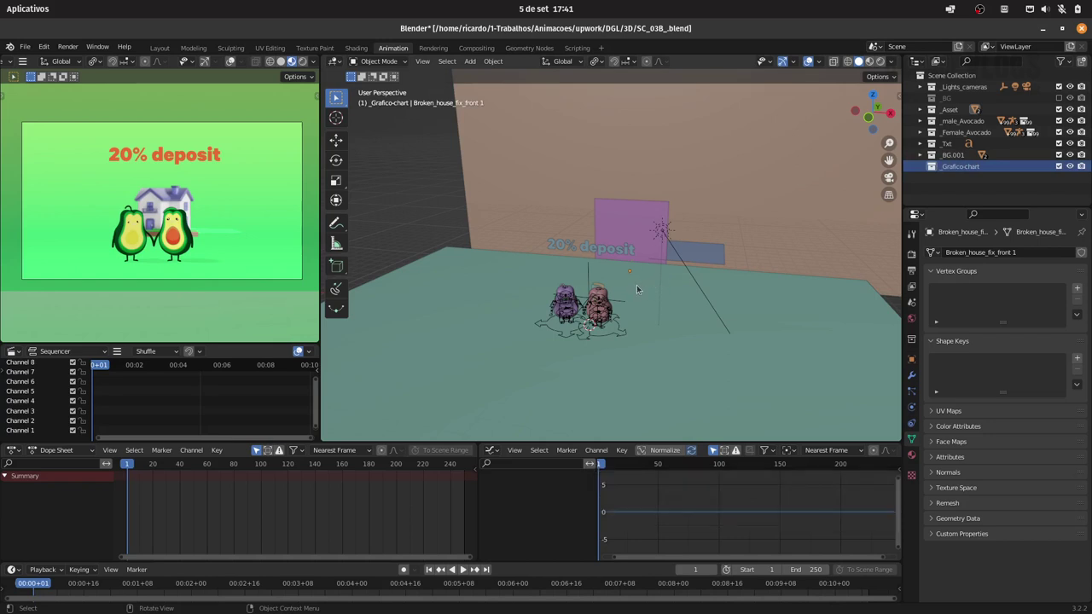
key("shift+s")
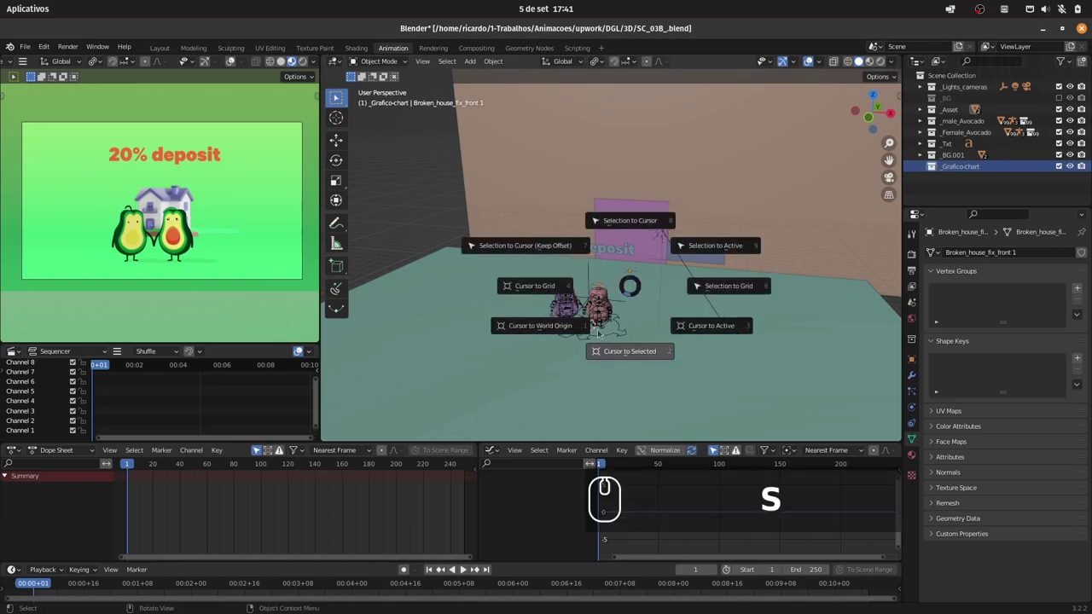
left_click(558, 323)
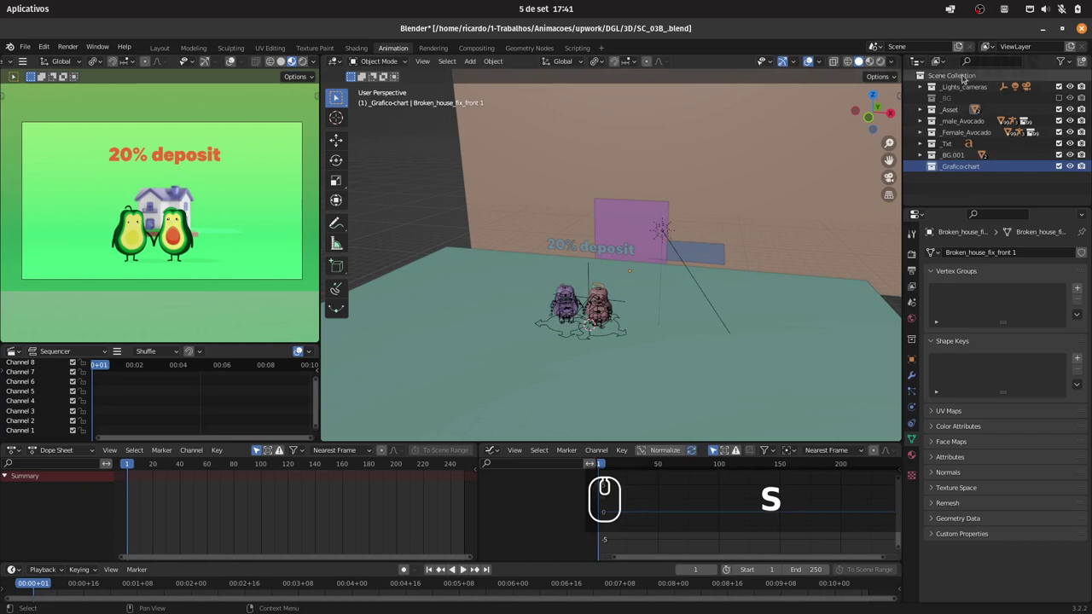
- Add a circle mesh at the world origin inside the chart collection
left_click(479, 67)
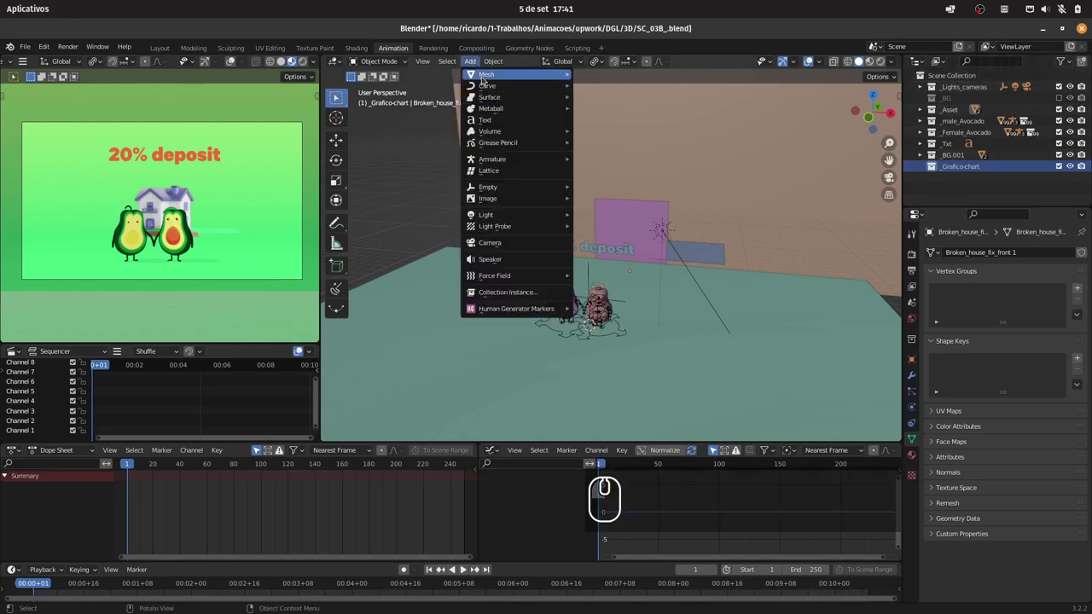
left_click(605, 96)
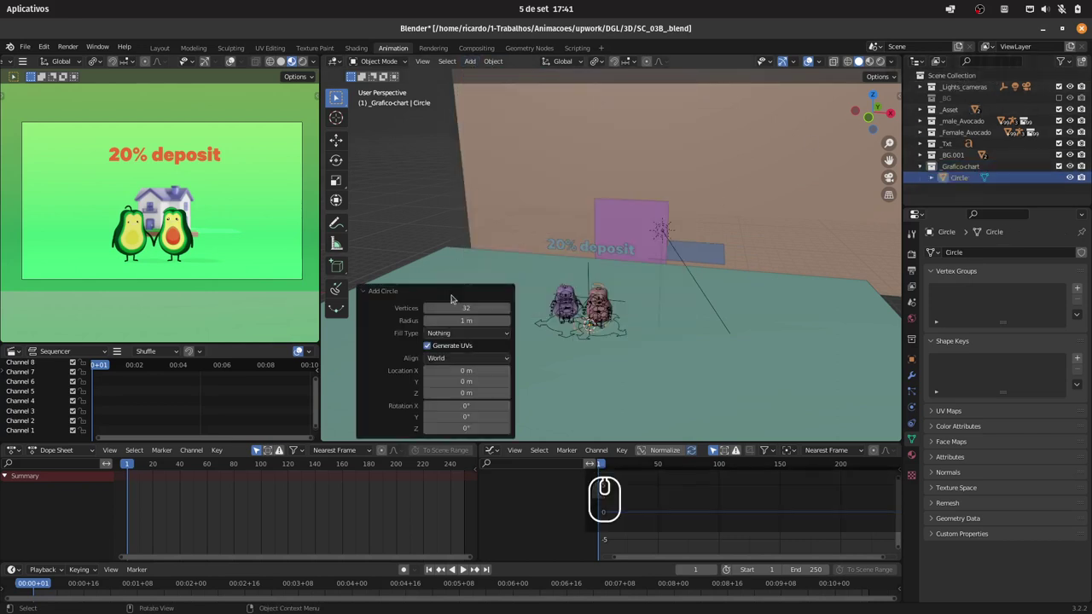
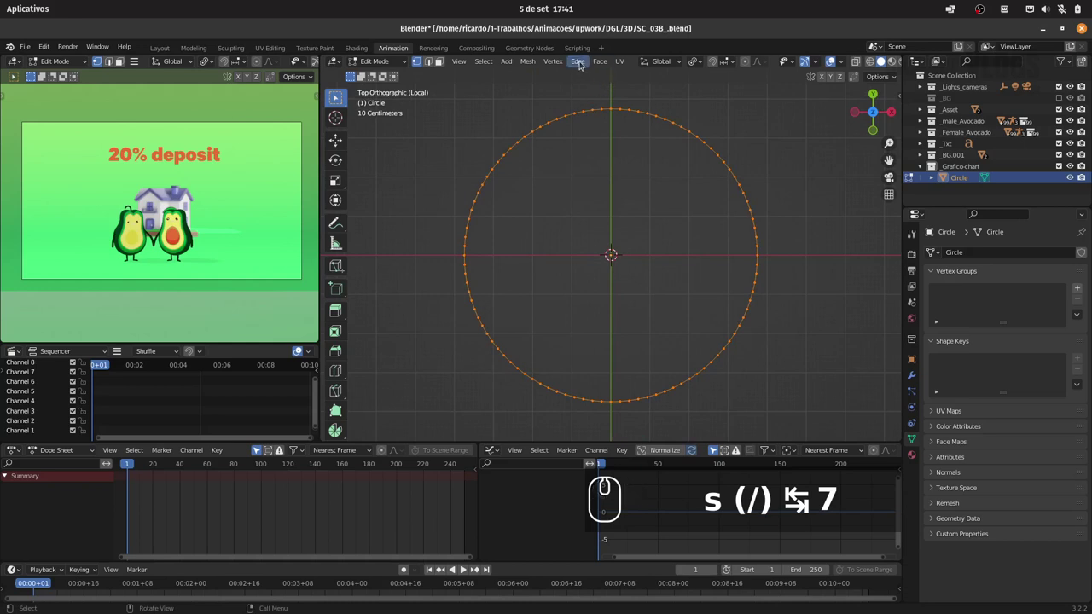
- Bring up the edge operations to extrude the circle ring inward into a fan
left_click(584, 66)
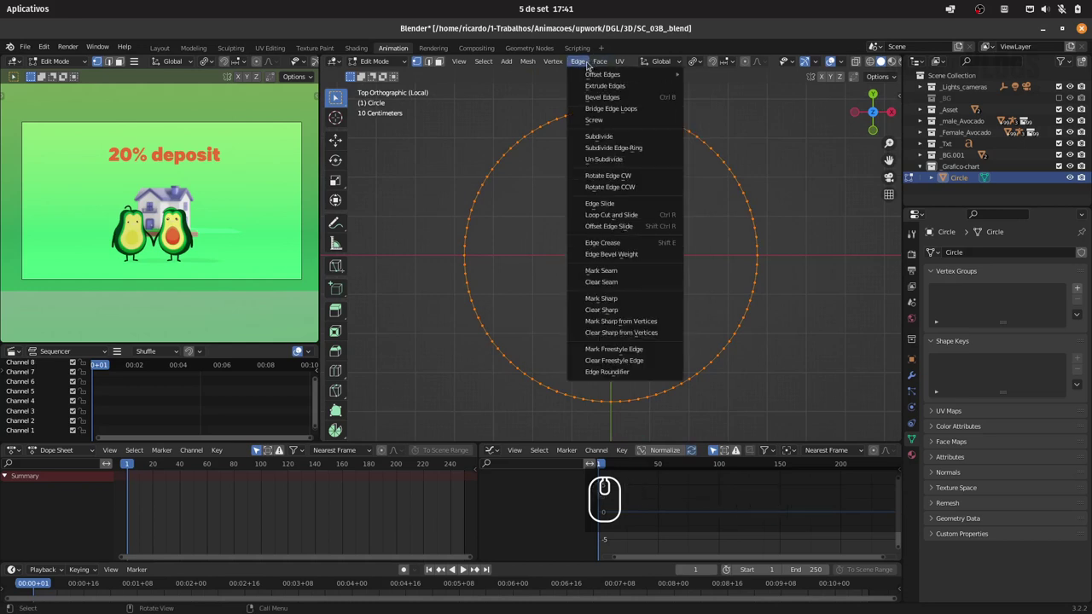
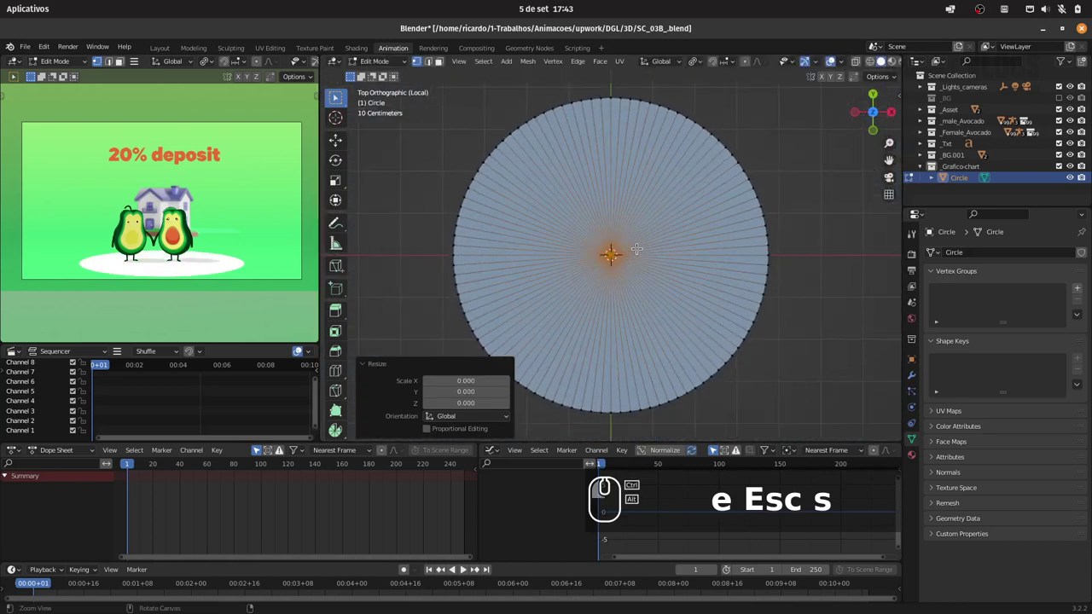
- Collapse the disc's inner ring of vertices to the centre, then clear the selection
key("s")
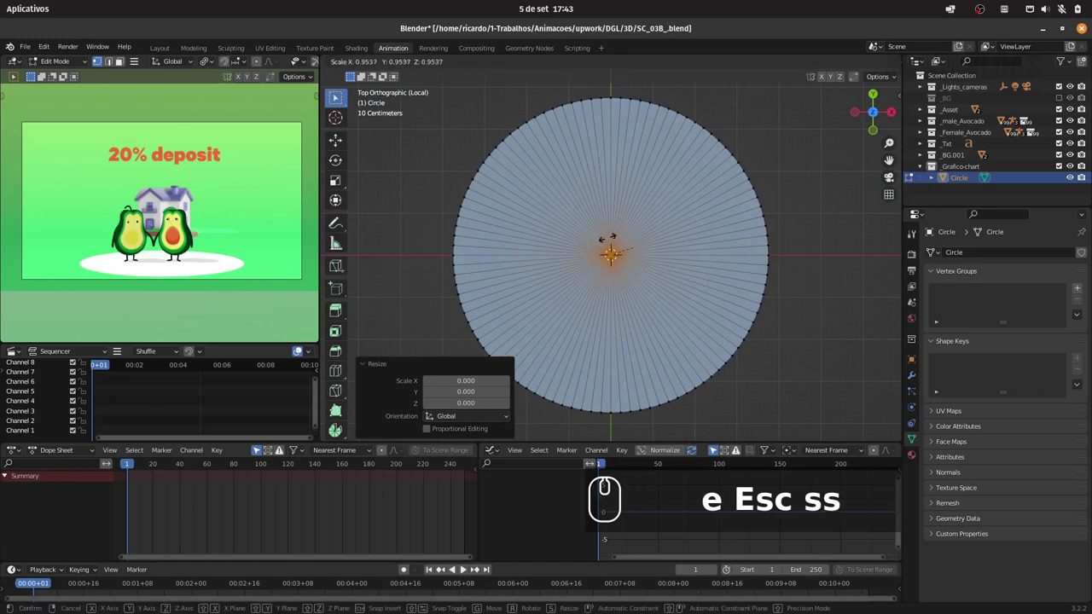
key("Escape")
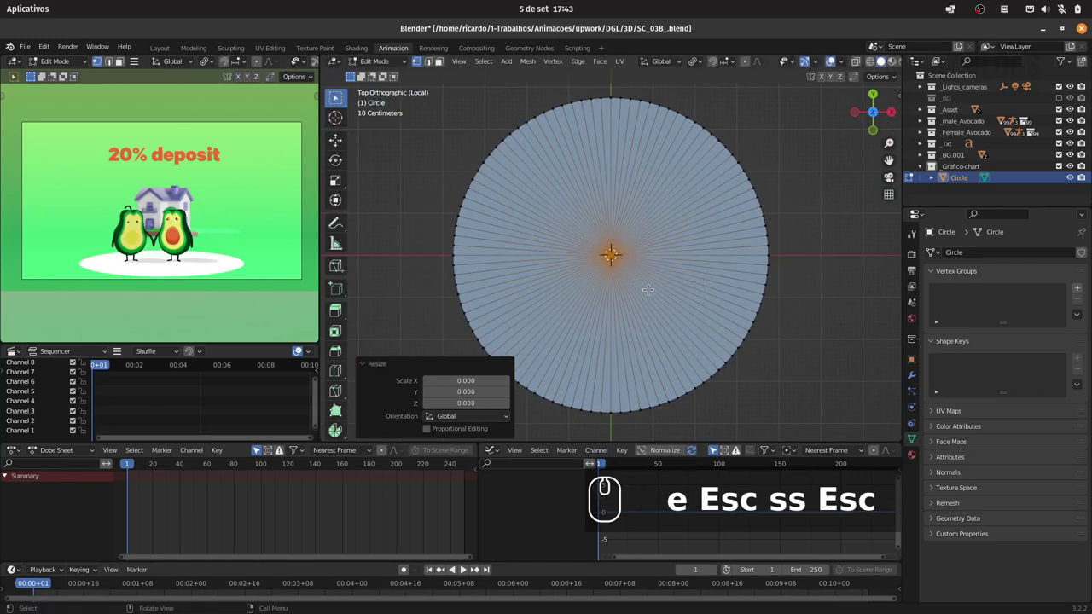
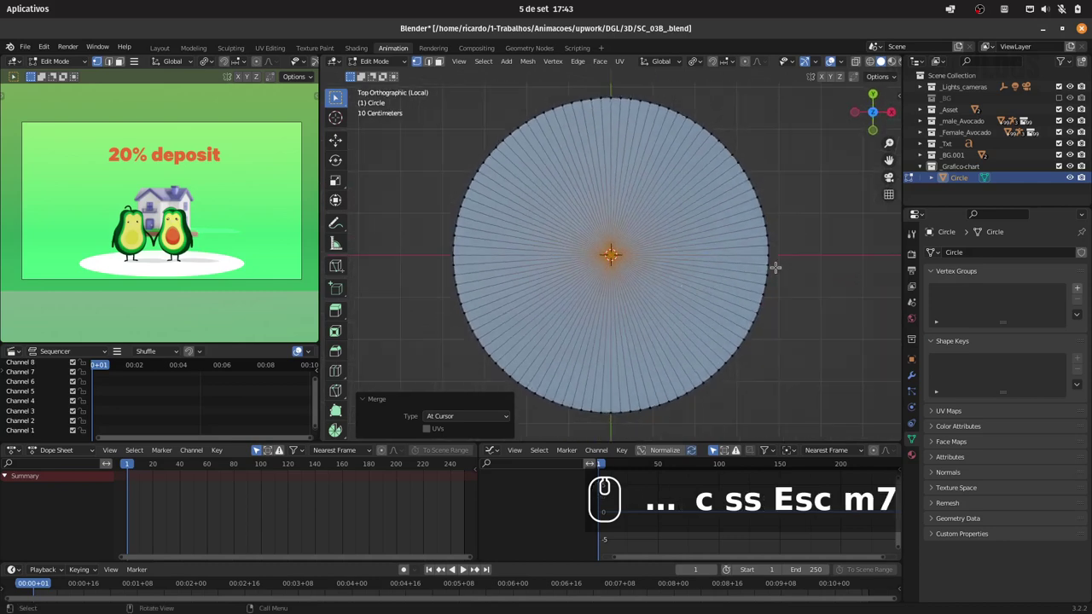
key("alt+a")
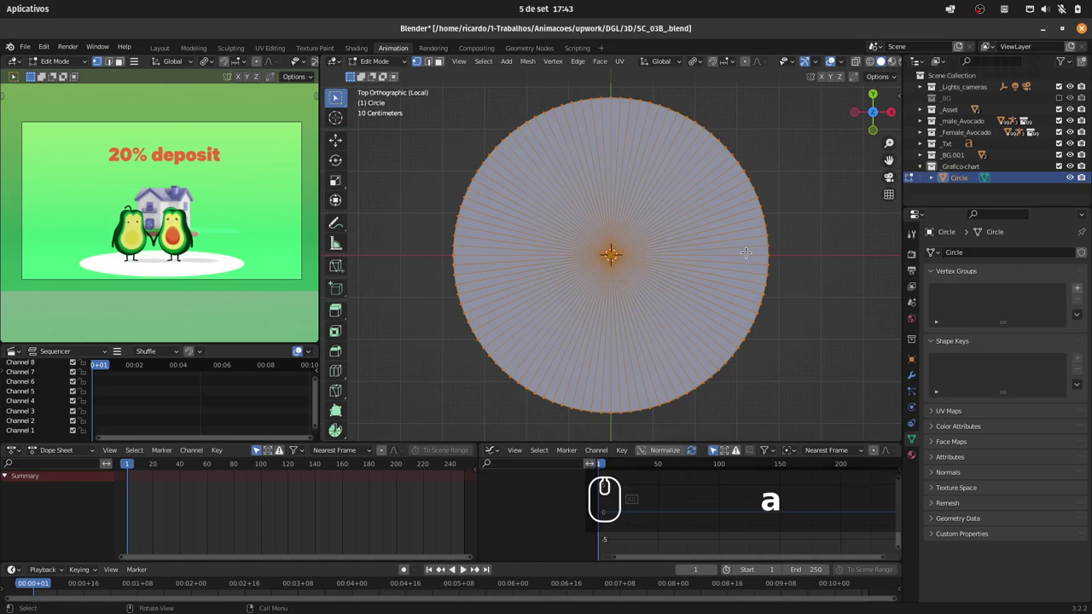
key("alt+a")
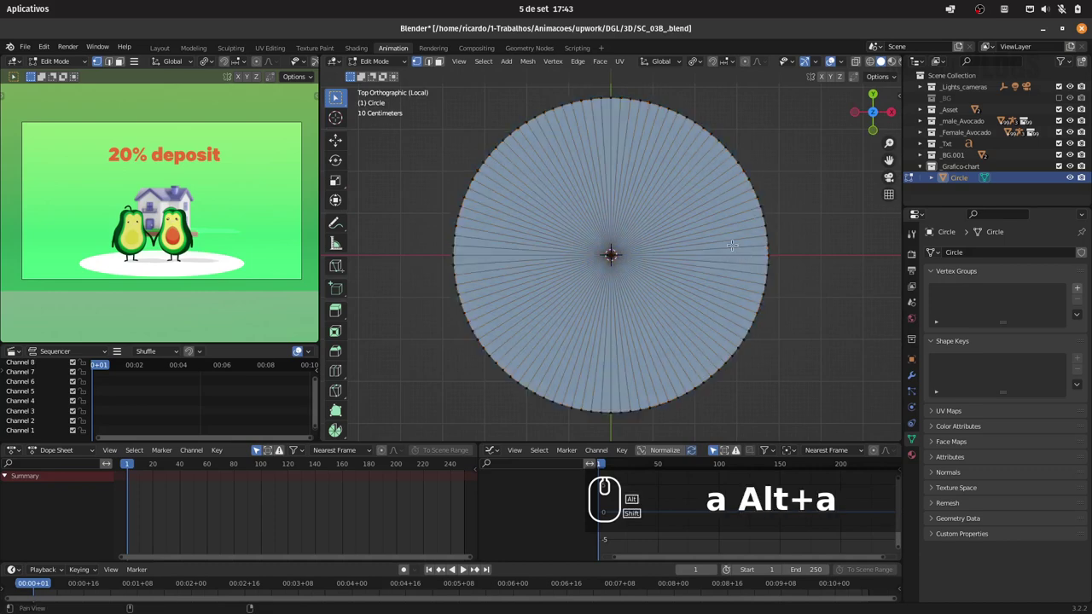
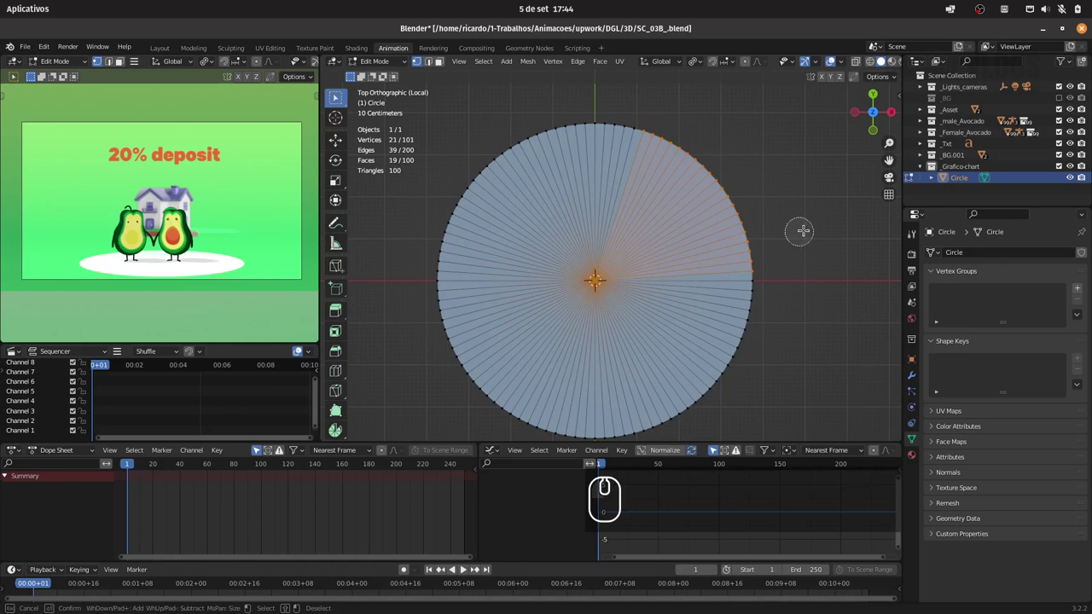
- Separate the selected fifth-of-the-pie wedge into its own object via the 'separate' command
key("Escape")
key("F3")
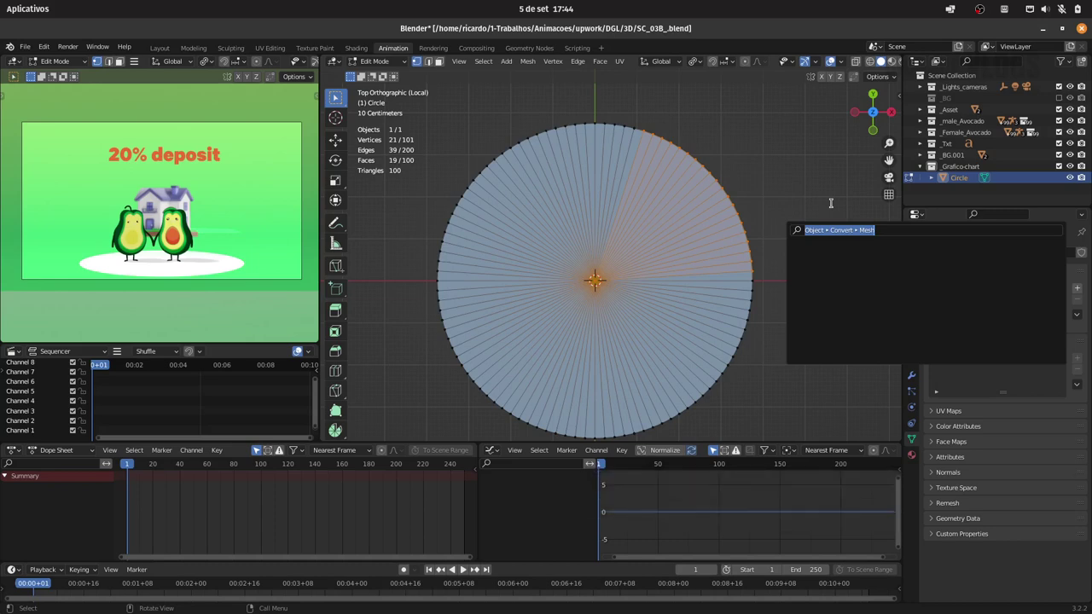
type("separate")
key("Return")
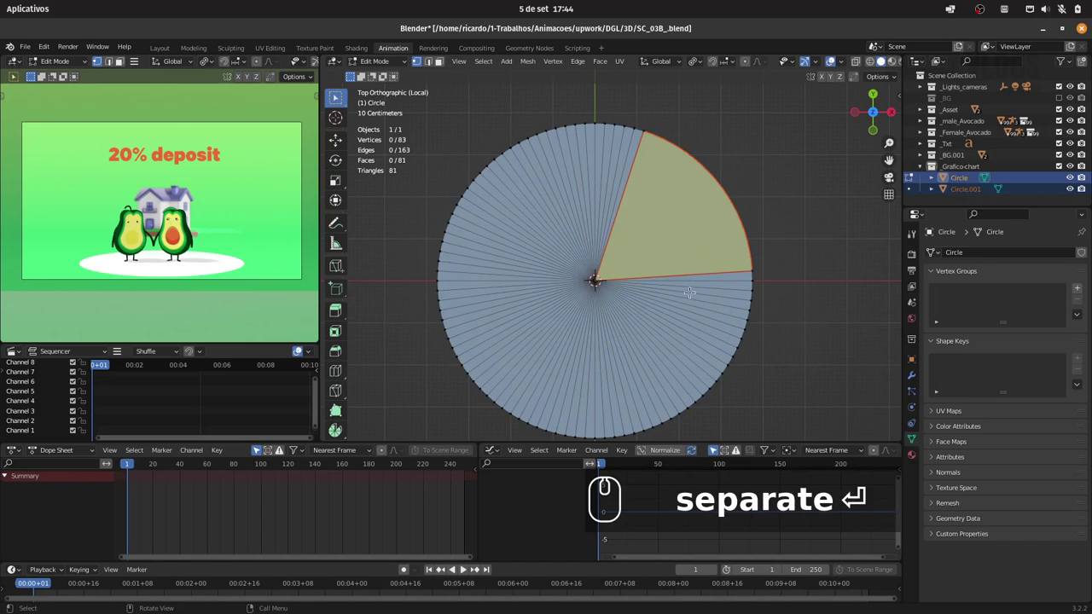
- Leave the original disc and enter edit mode on the new wedge object Circle.001
key("alt+a")
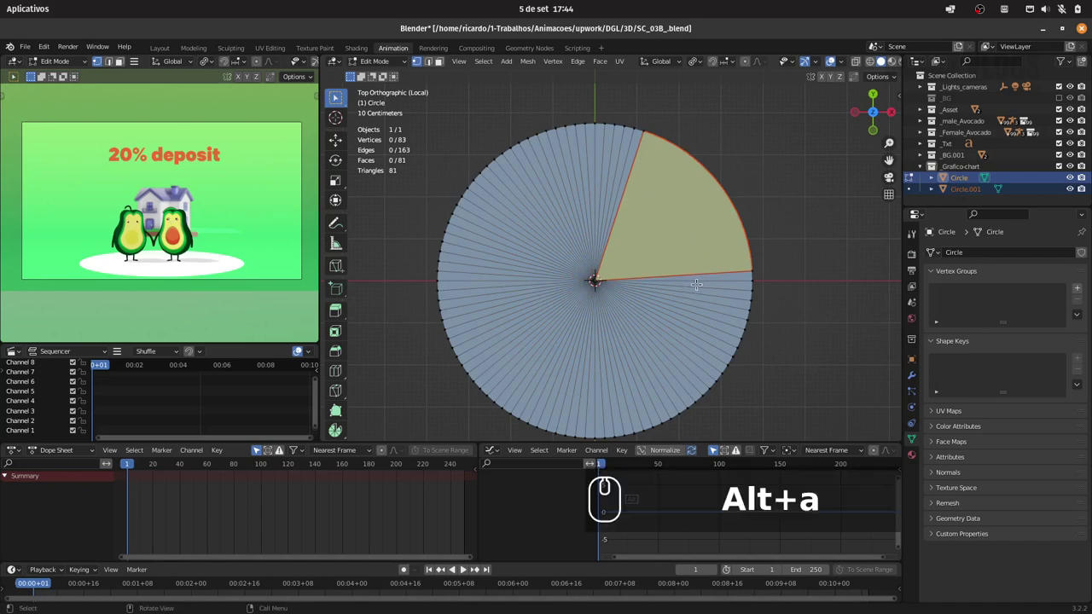
key("Tab")
key("Tab")
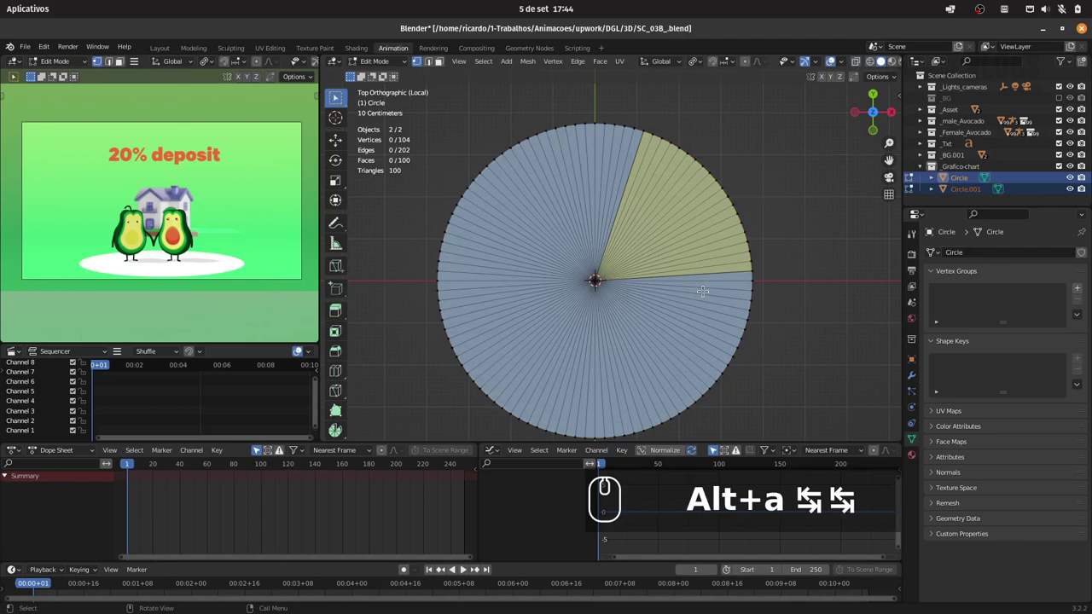
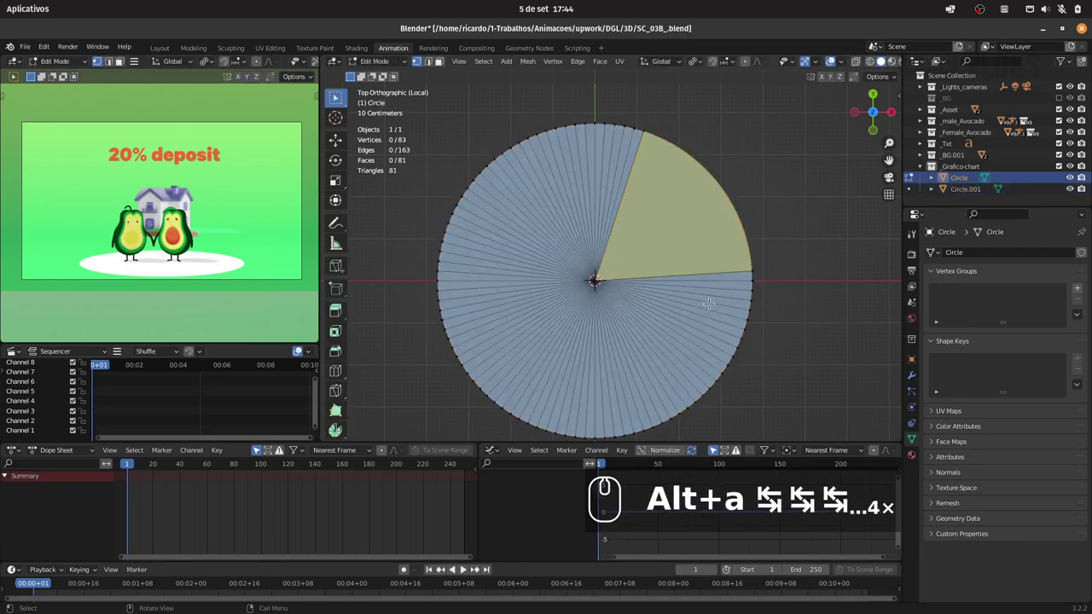
key("Tab")
left_click(718, 223)
key("alt+a")
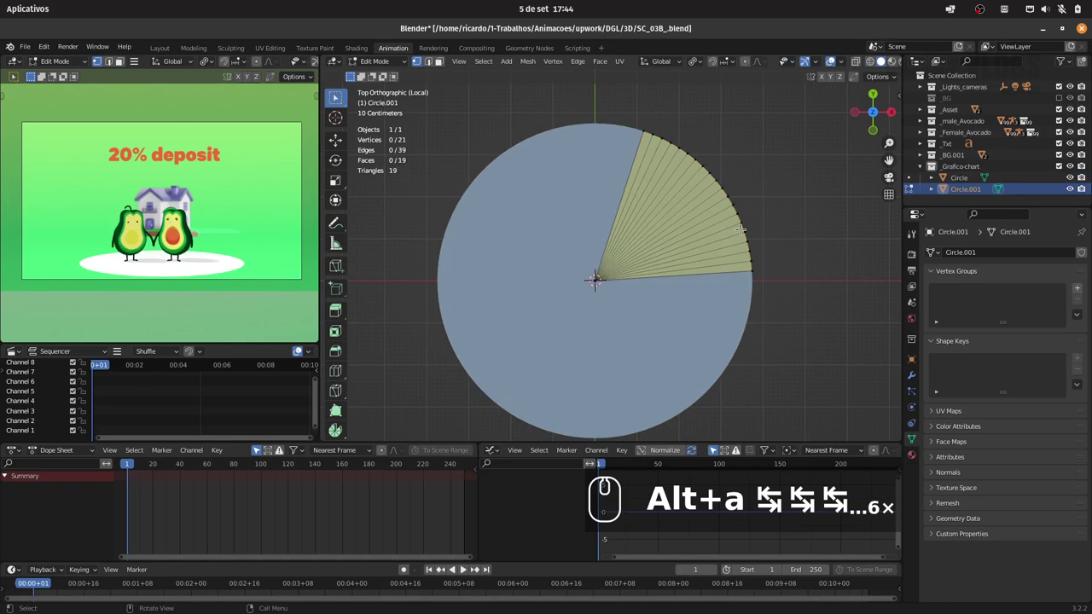
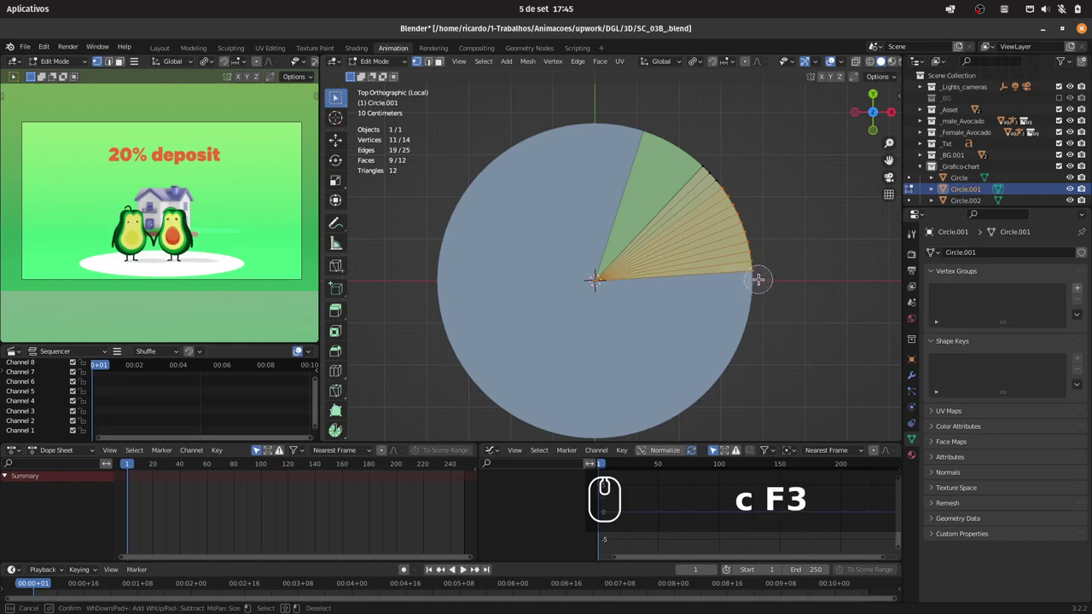
- Search for the separate command to split the next group of wedge faces off
key("F3")
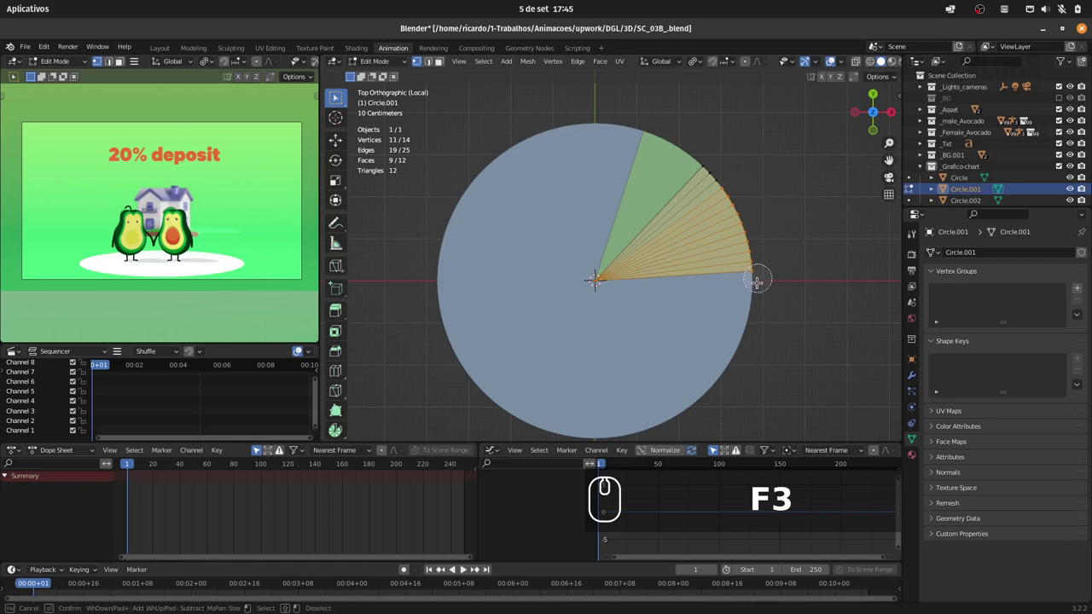
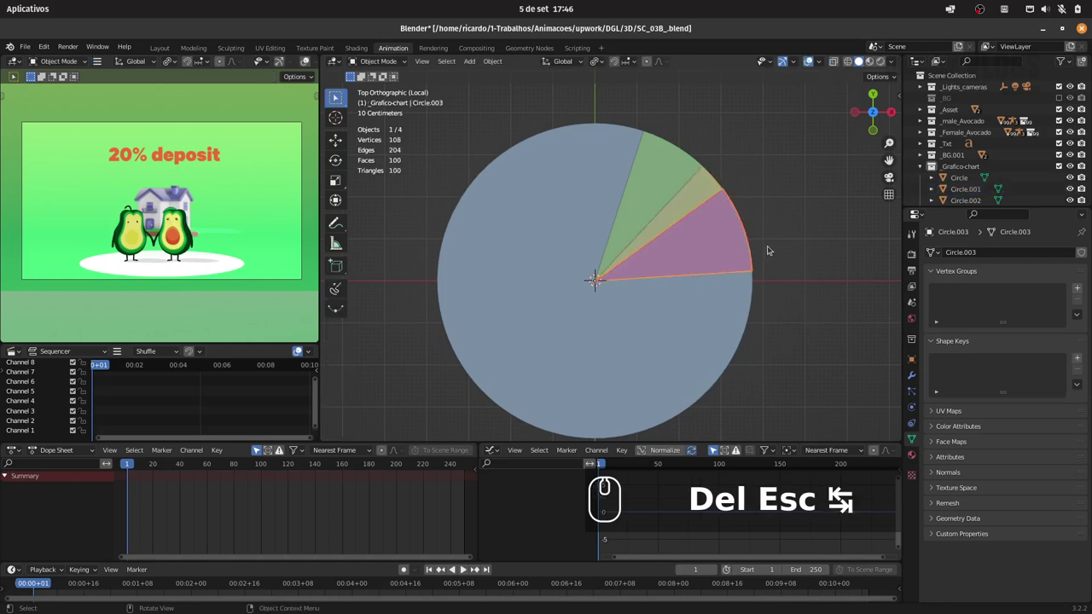
- Select one of the four pie-slice objects and orbit to view the disc in perspective
left_click_drag(706, 295, 702, 229)
left_click(687, 228)
left_click_drag(668, 220, 883, 275)
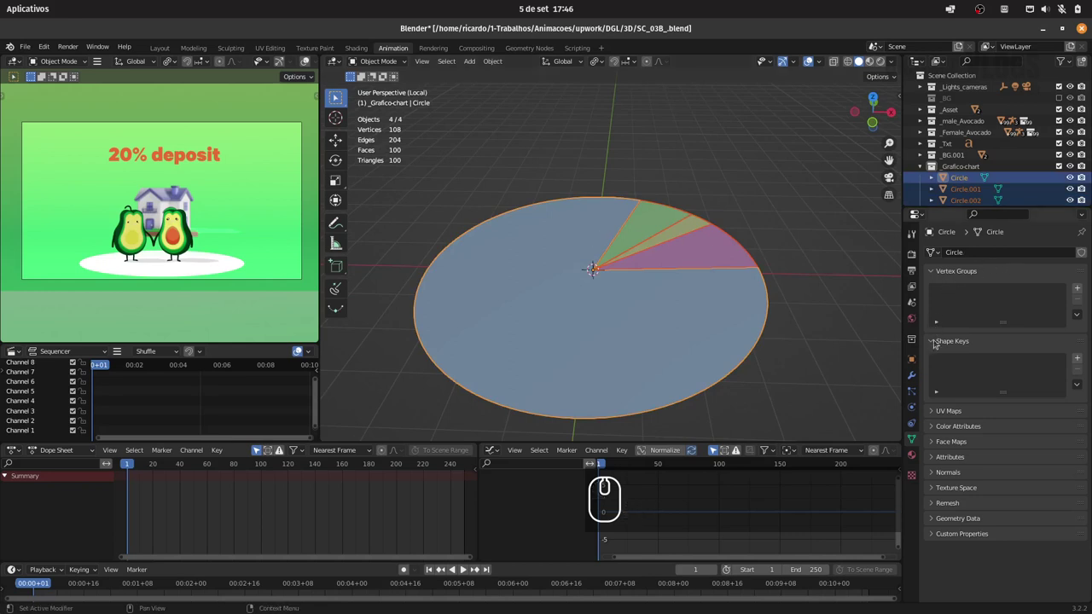
- Add a Solidify modifier to the selected pie slice from the Modifier properties
left_click(917, 379)
left_click(986, 256)
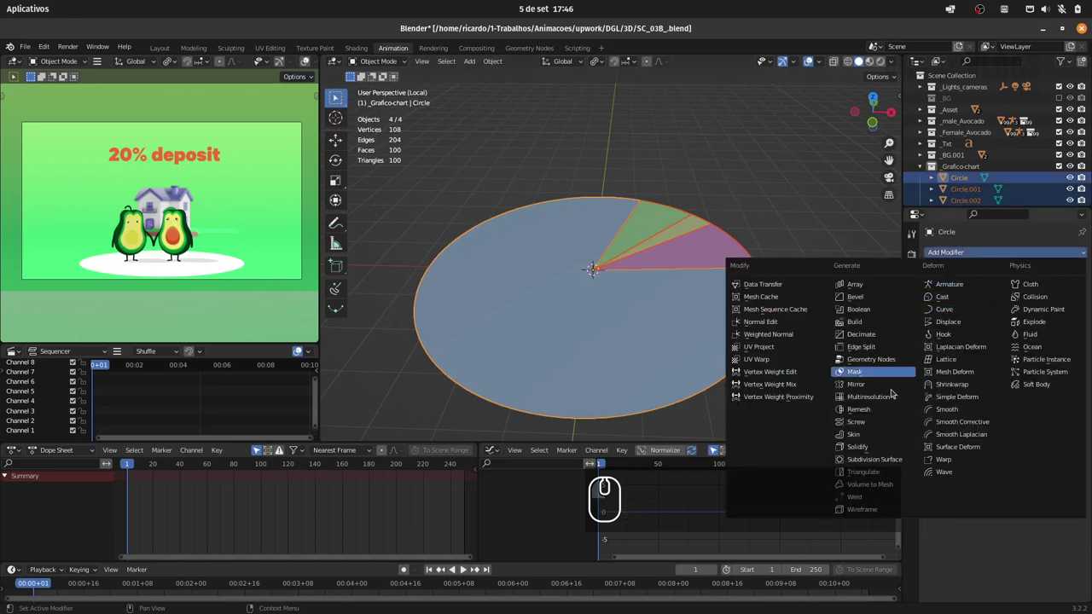
left_click(877, 451)
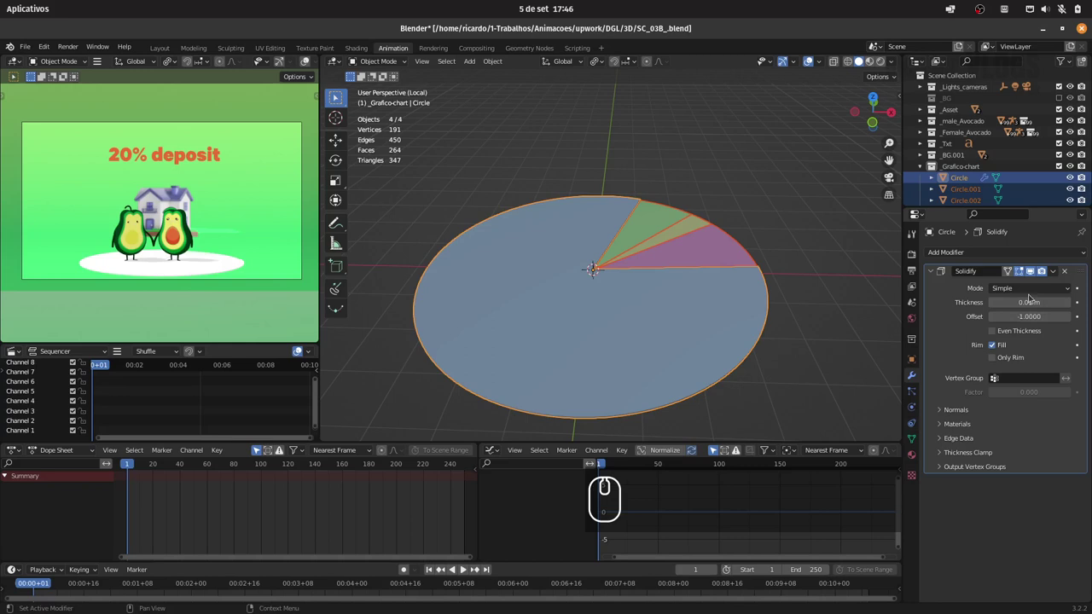
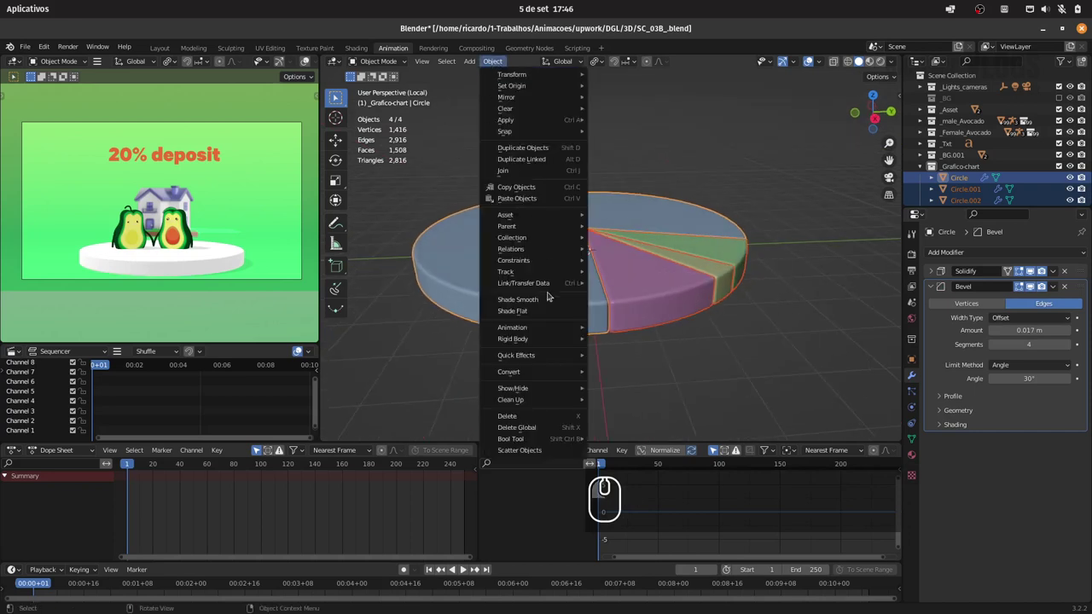
- Copy the Solidify and Bevel modifiers onto all selected slices and check the result
left_click(537, 301)
left_click_drag(682, 301, 629, 287)
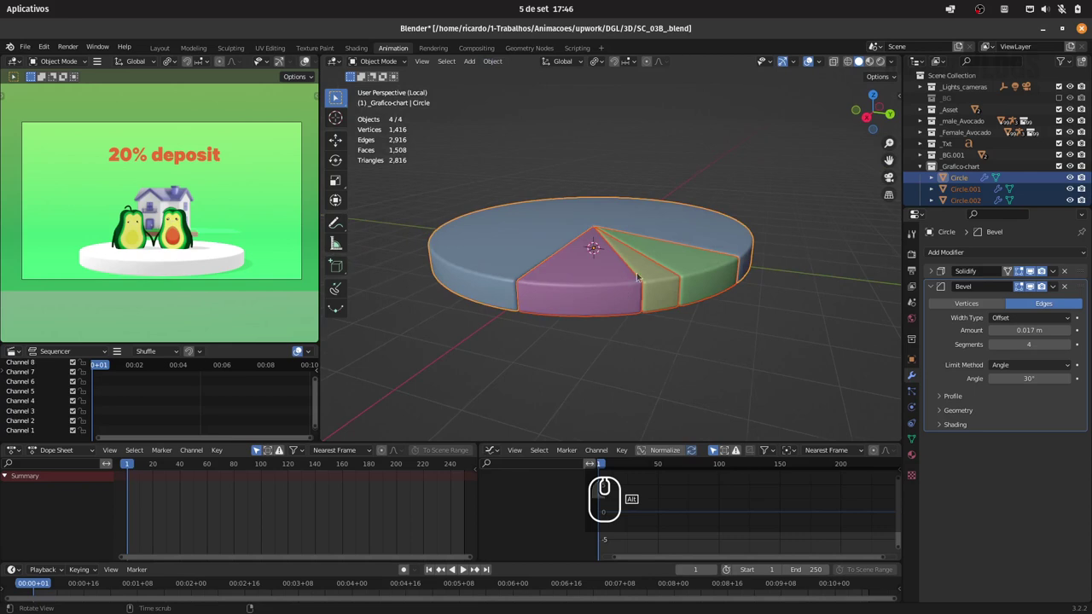
left_click(715, 264)
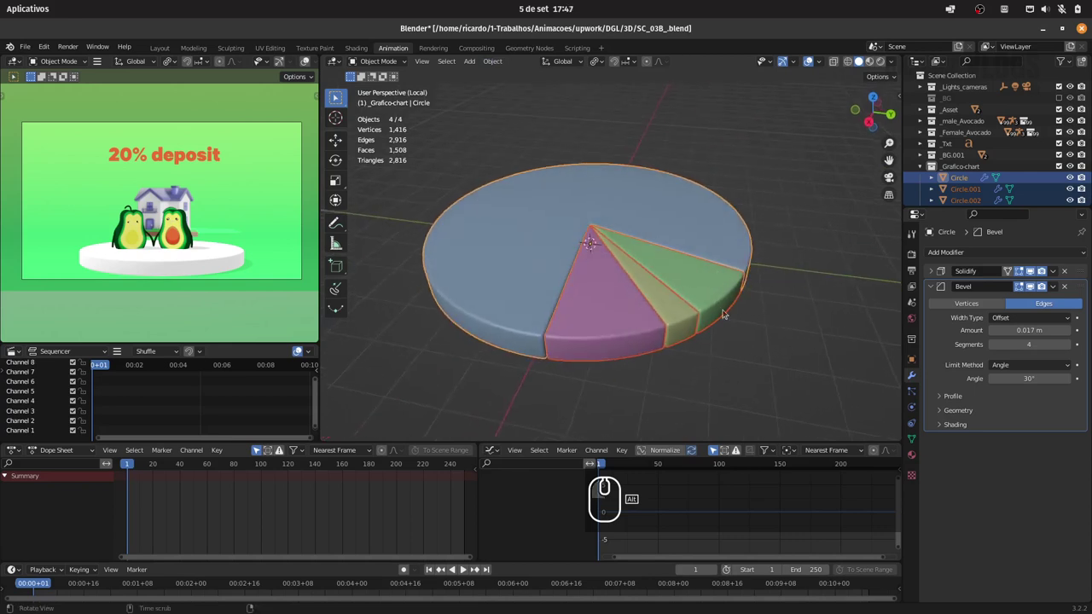
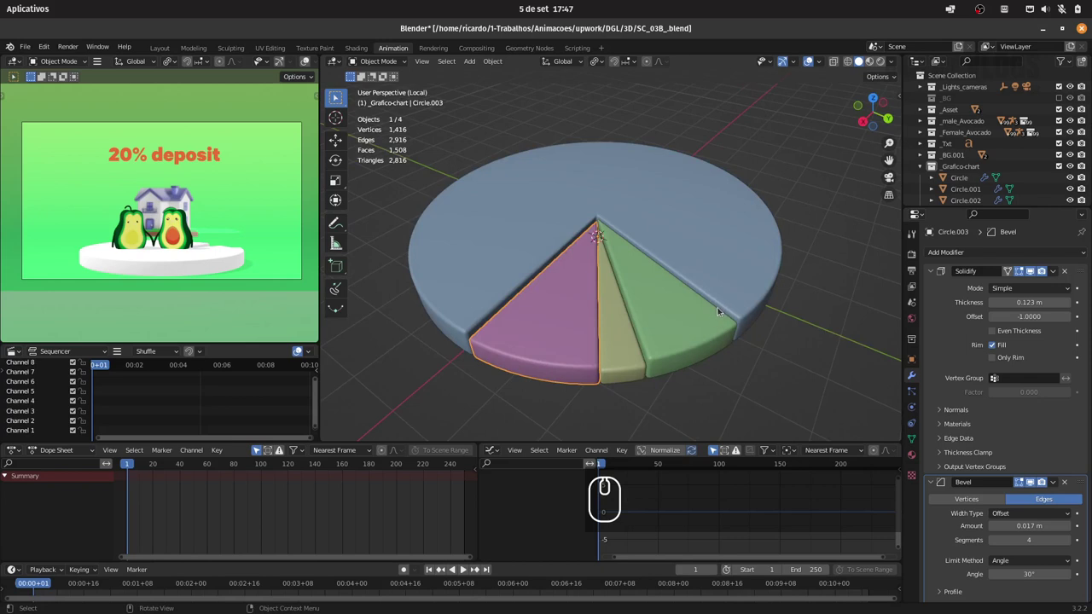
- View the pie chart from the top and test-scale the pink slice, cancelling the resize
type("7")
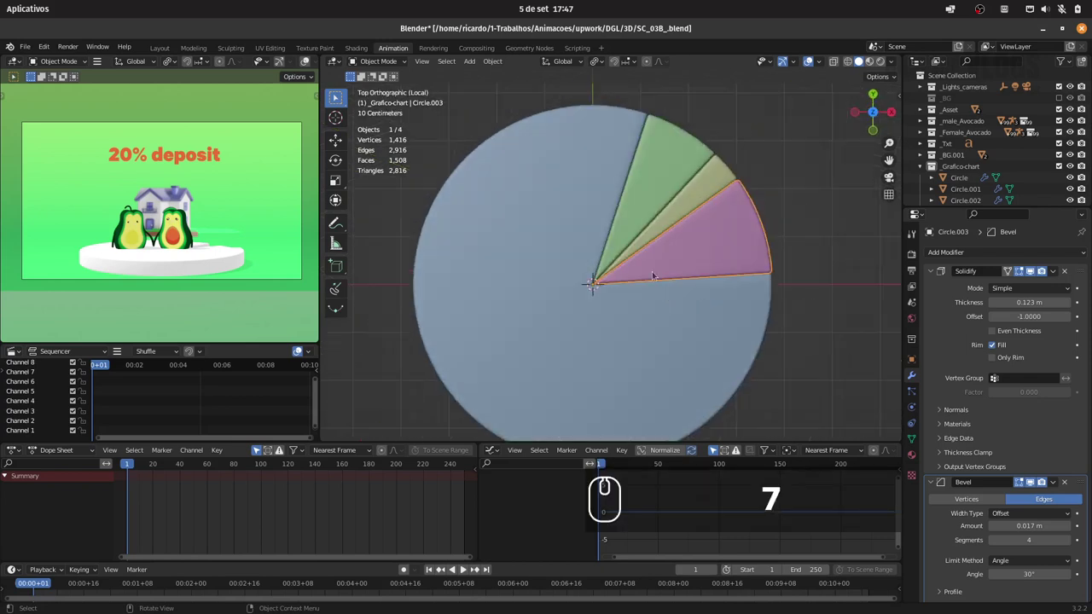
left_click(675, 265)
type("s")
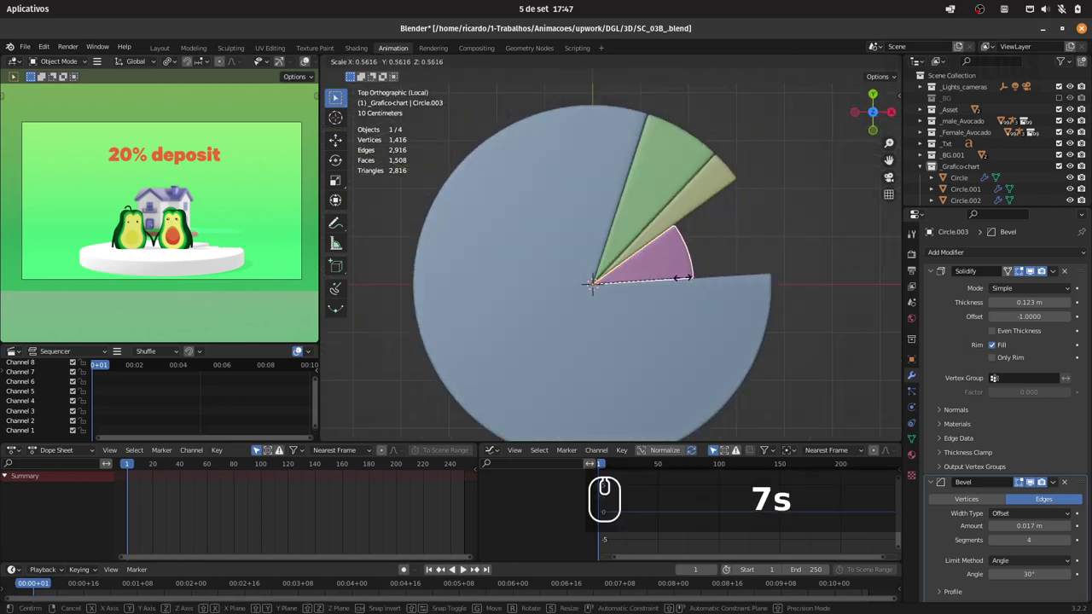
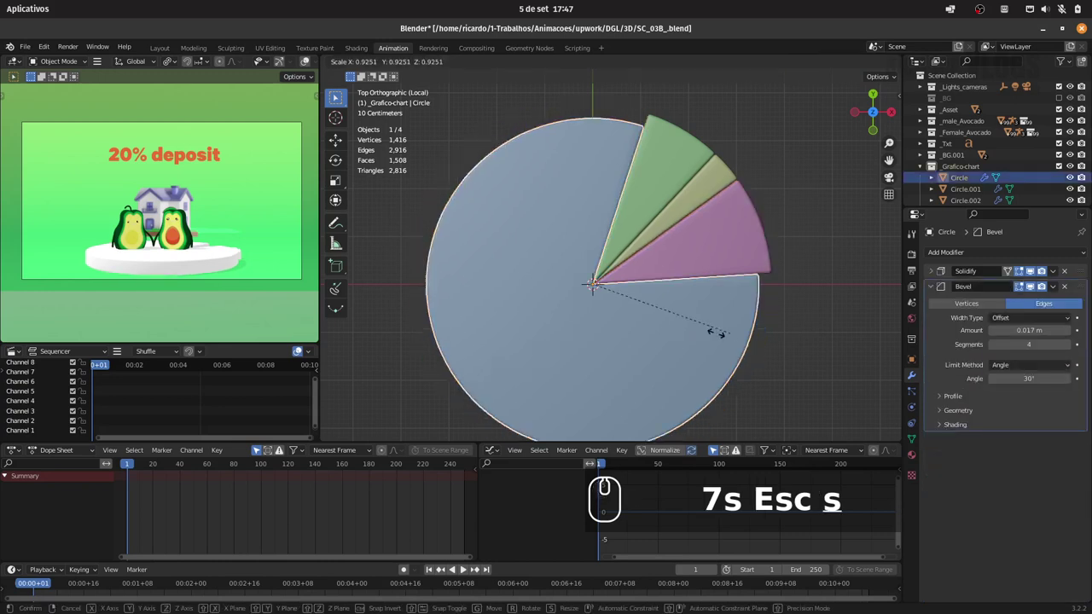
key("Escape")
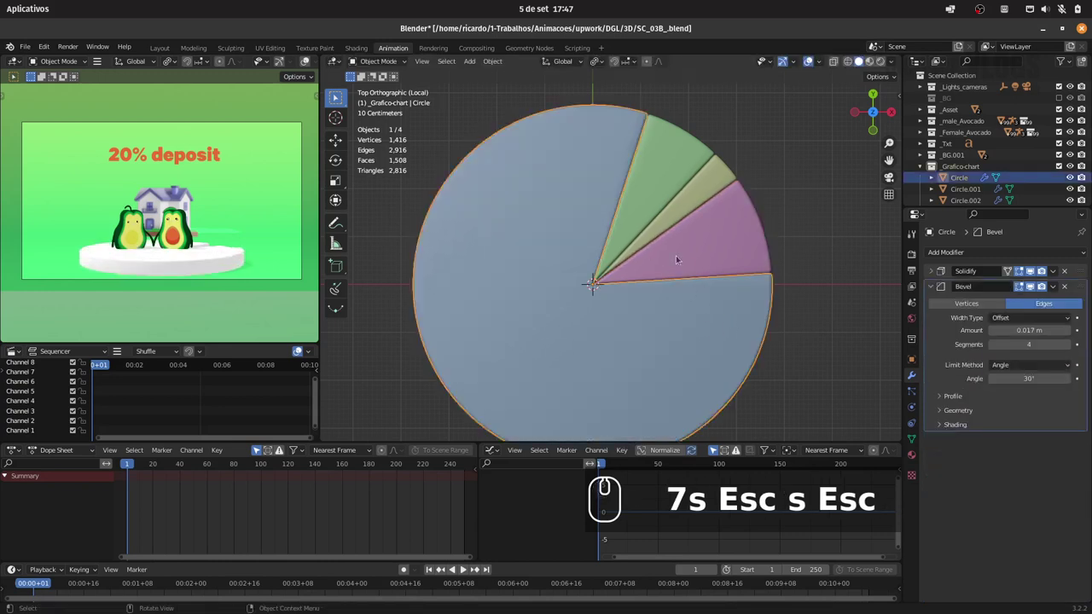
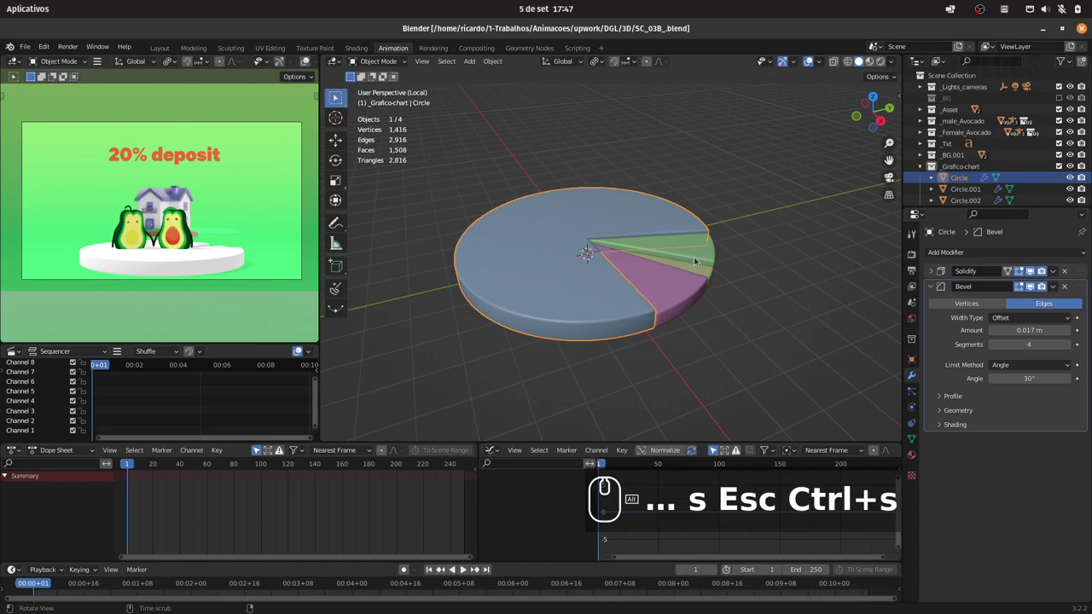
- Deselect all slices, activate the _Grafico-chart collection and bring up the Add object list
key("7")
left_click(973, 169)
left_click(476, 61)
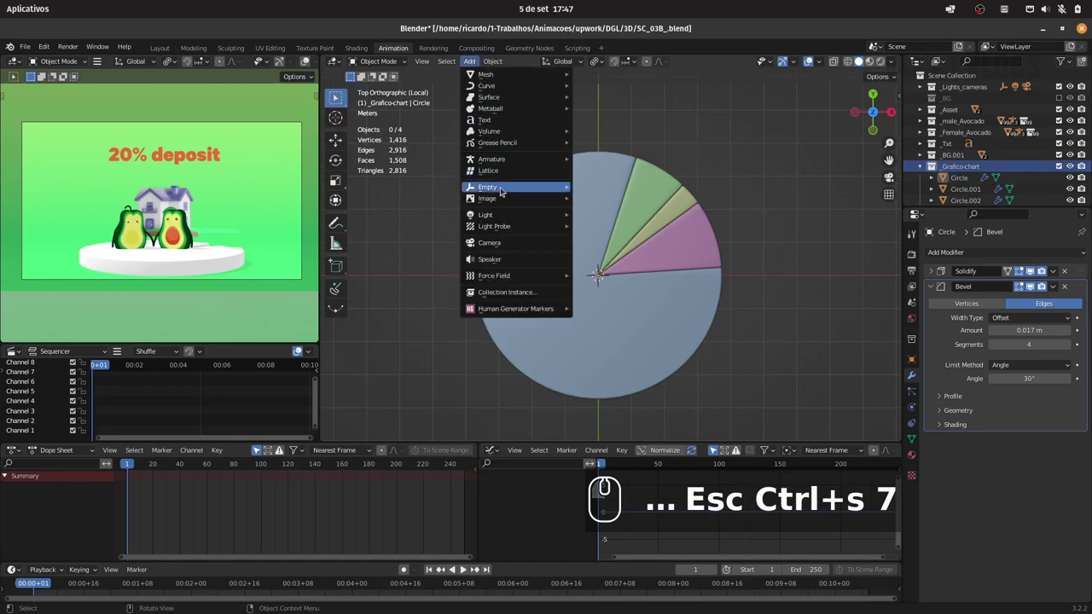
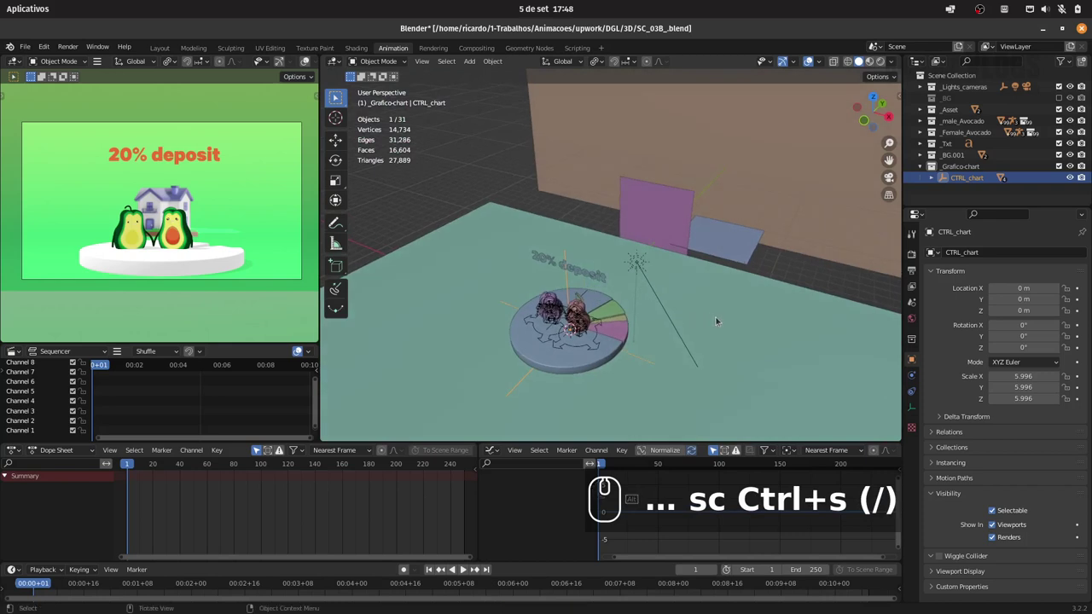
- Rotate the CTRL_chart empty 90° on X so the pie chart stands upright
type("Ctrl+s (/)")
key("r")
key("x")
type("rx")
key("9")
type("9")
key("0")
type("0")
key("Return")
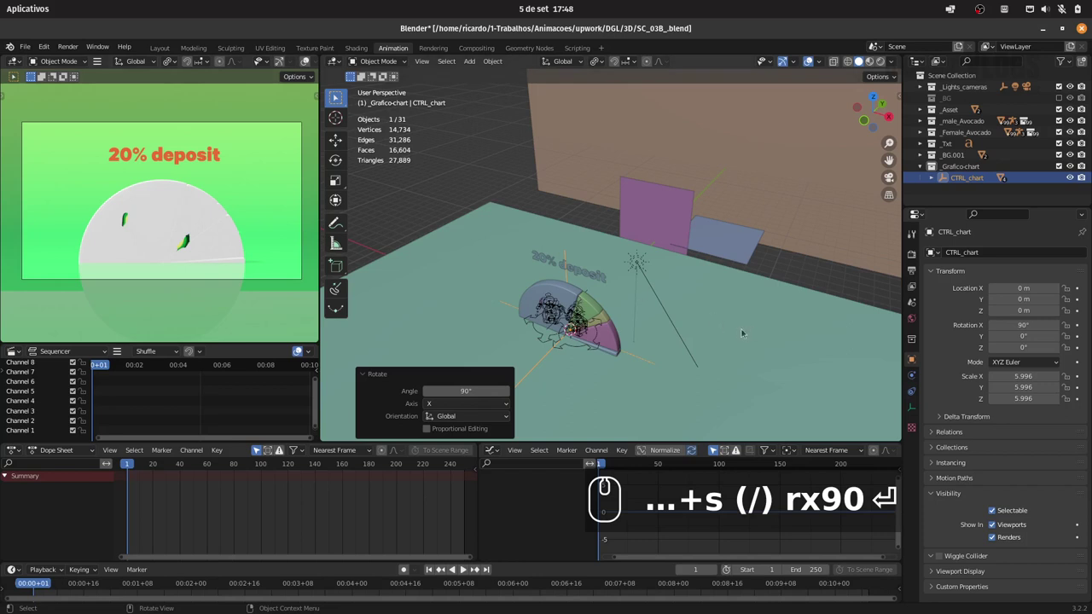
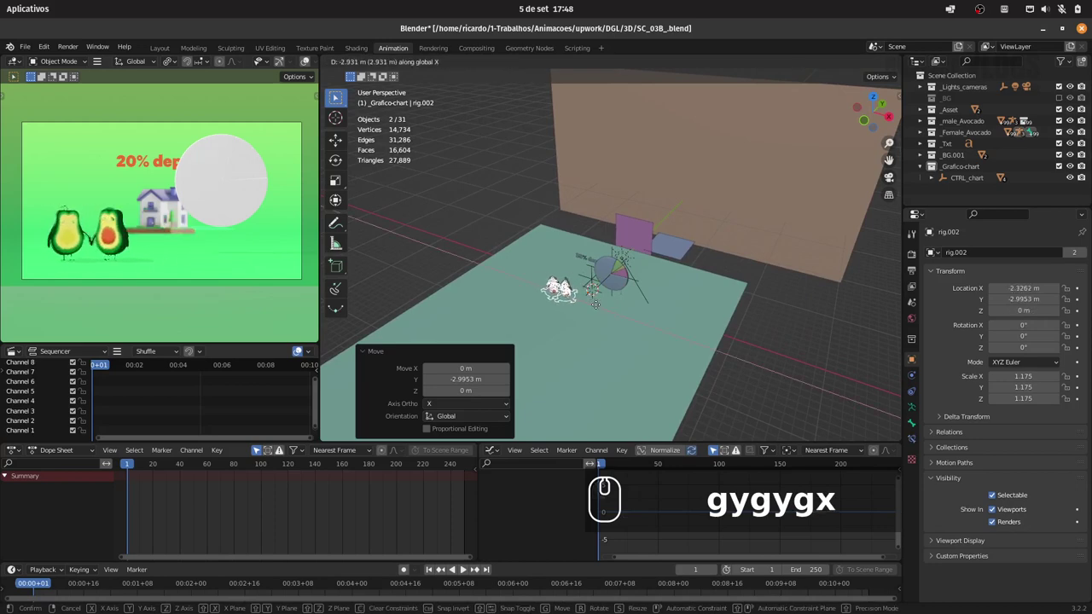
- Slide the avocado rigs along X to sit left of the chart in camera view, then save the file
left_click(601, 305)
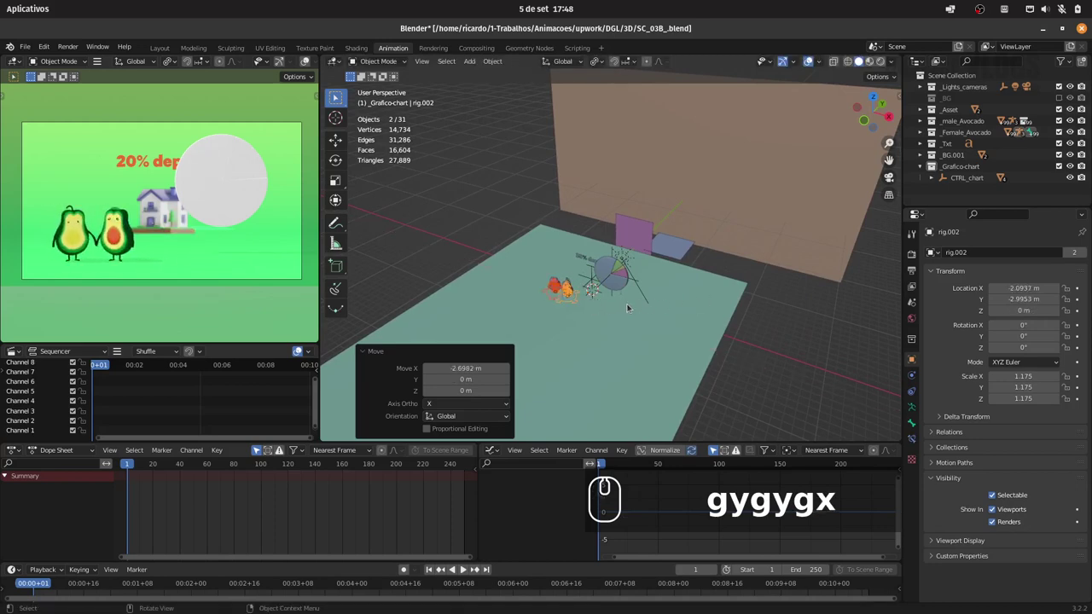
type("0")
left_click_drag(622, 302, 576, 284)
type("gx")
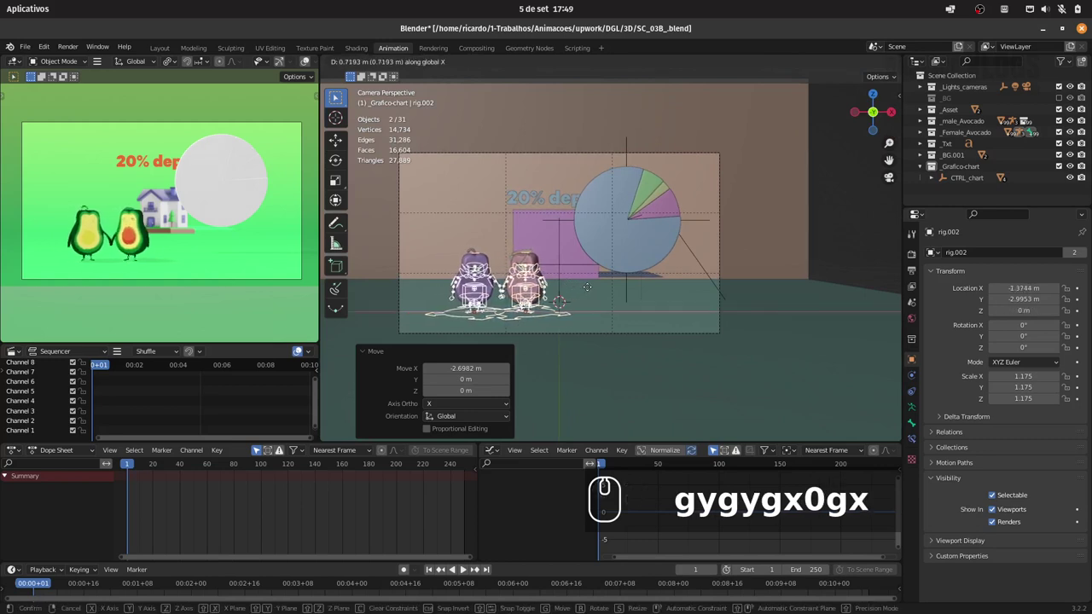
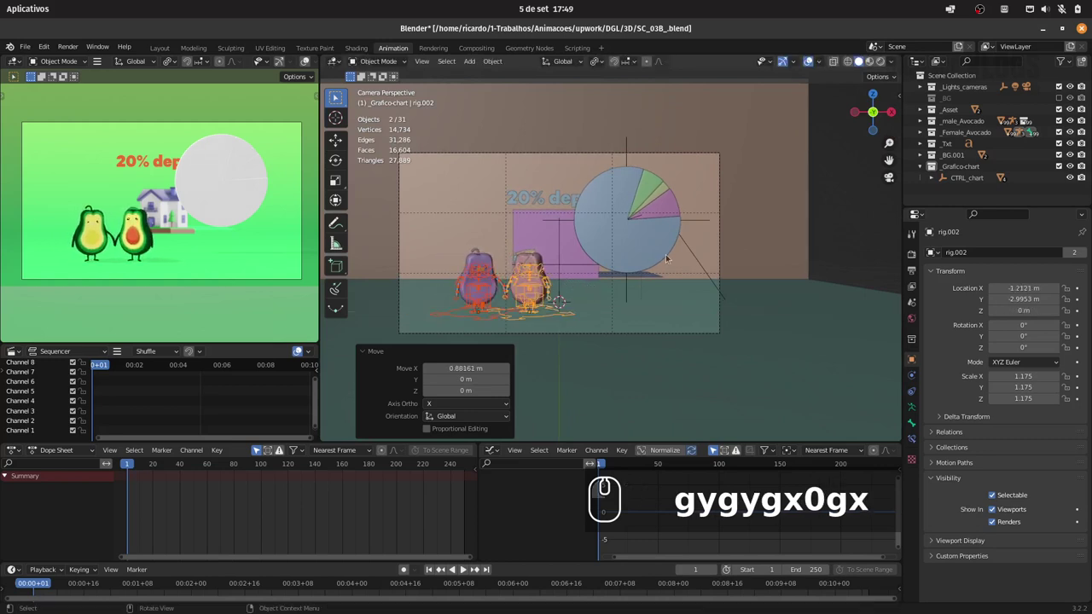
left_click_drag(657, 237, 645, 264)
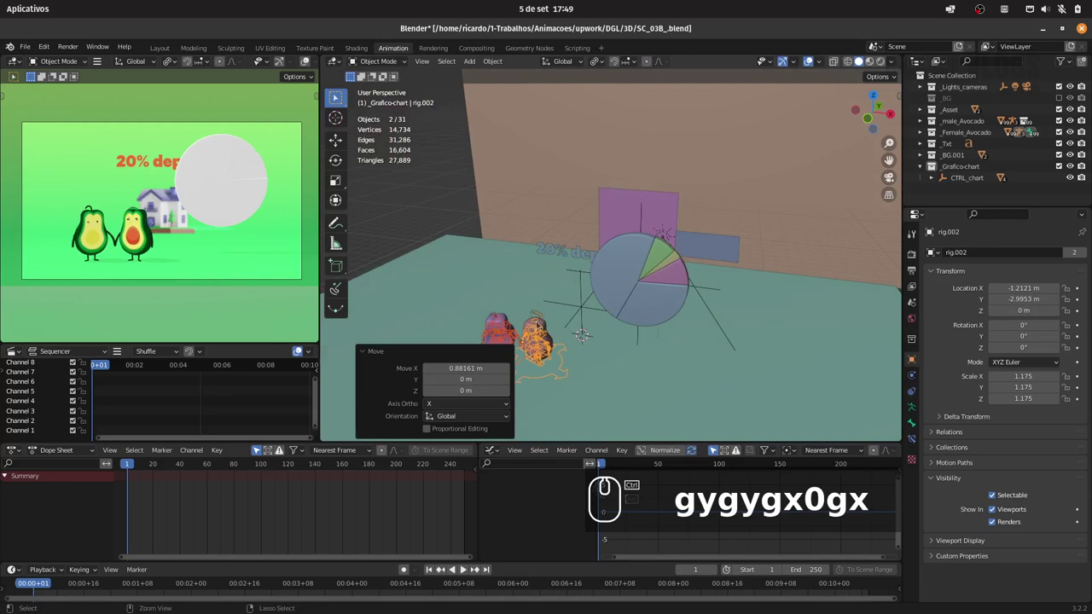
key("ctrl+s")
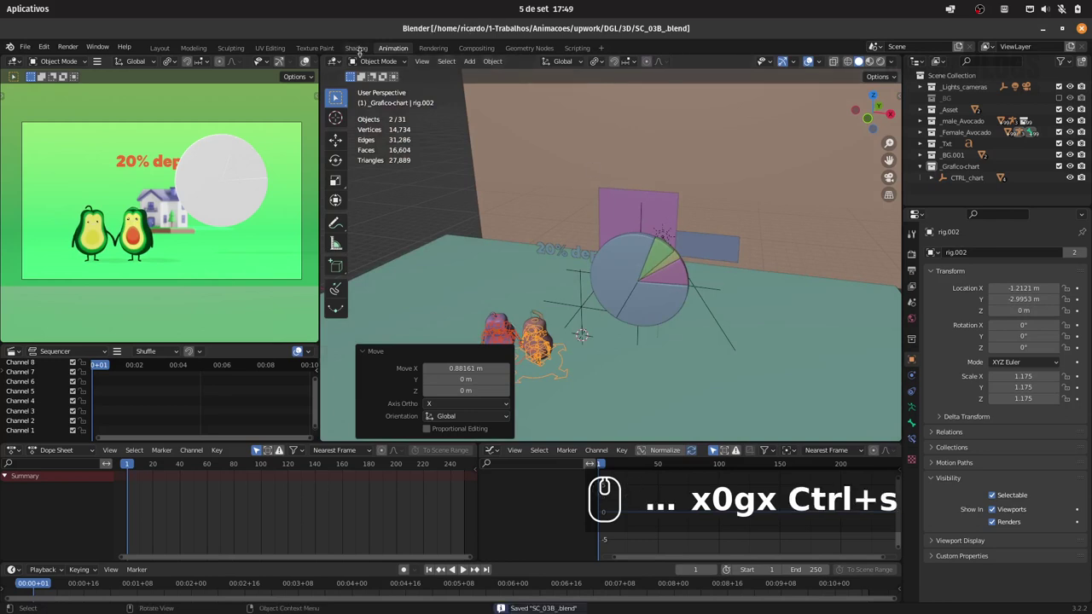
- Switch to the Shading layout and frame the upright pie chart in its viewports
left_click(366, 52)
left_click_drag(360, 50, 711, 176)
left_click_drag(877, 65, 697, 186)
left_click_drag(685, 185, 828, 77)
type("x0gx Ctrl+s")
left_click_drag(811, 63, 600, 193)
left_click_drag(631, 224, 580, 224)
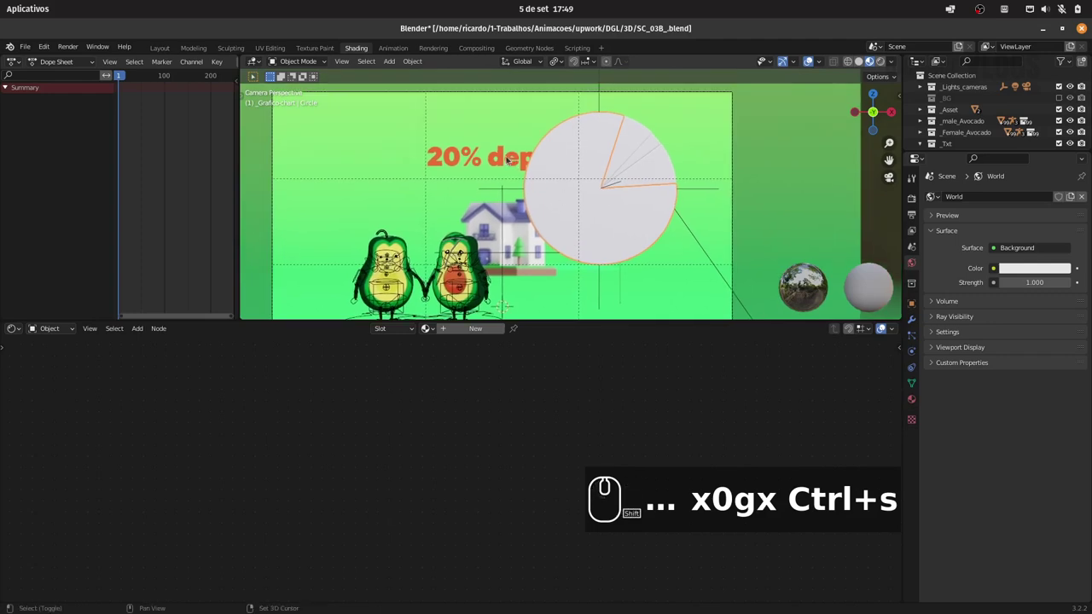
left_click_drag(506, 158, 510, 275)
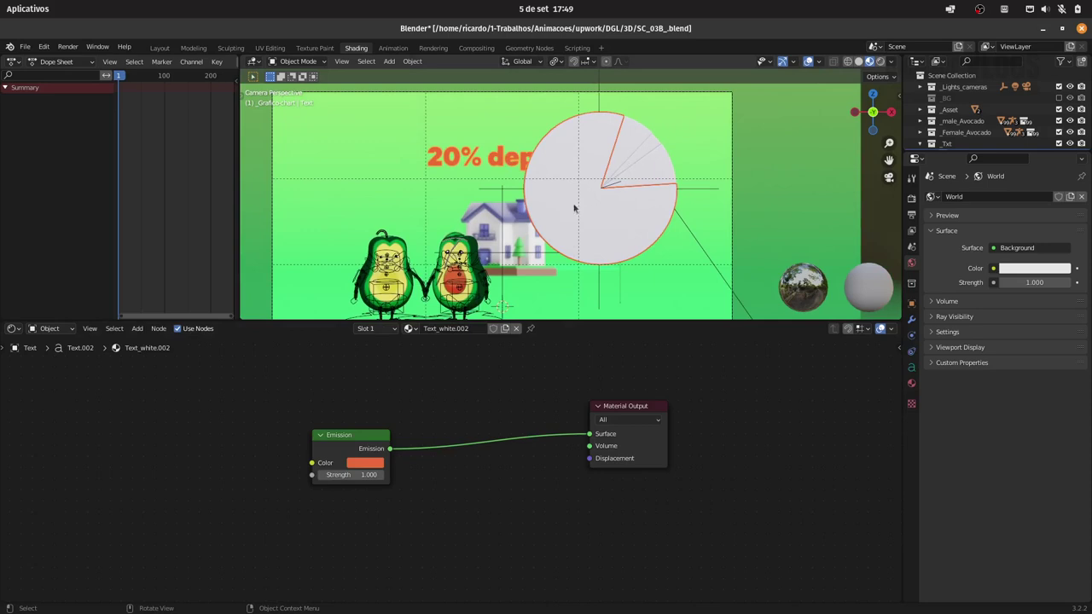
- Inspect the pie slices' materials, then select the 20% deposit label to show its orange Emission material
left_click(638, 140)
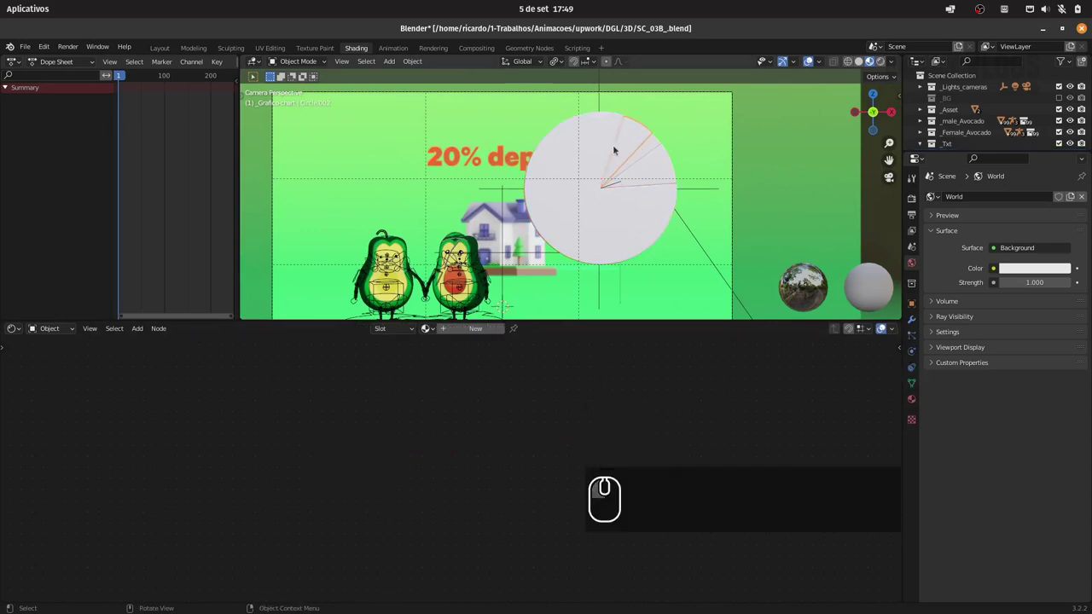
left_click(606, 146)
left_click(653, 150)
left_click(663, 163)
left_click_drag(667, 168, 689, 212)
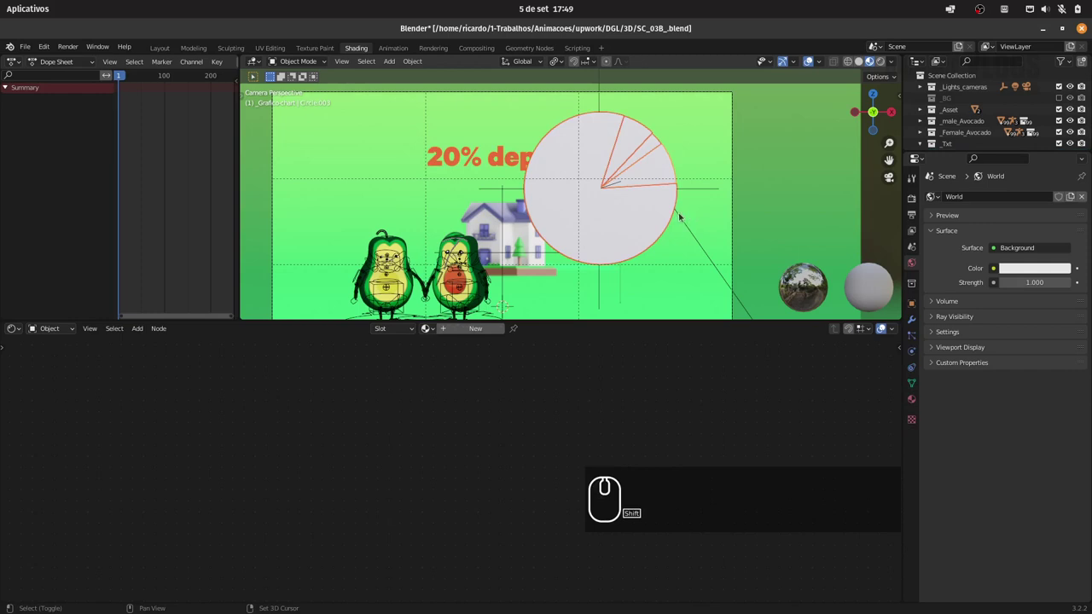
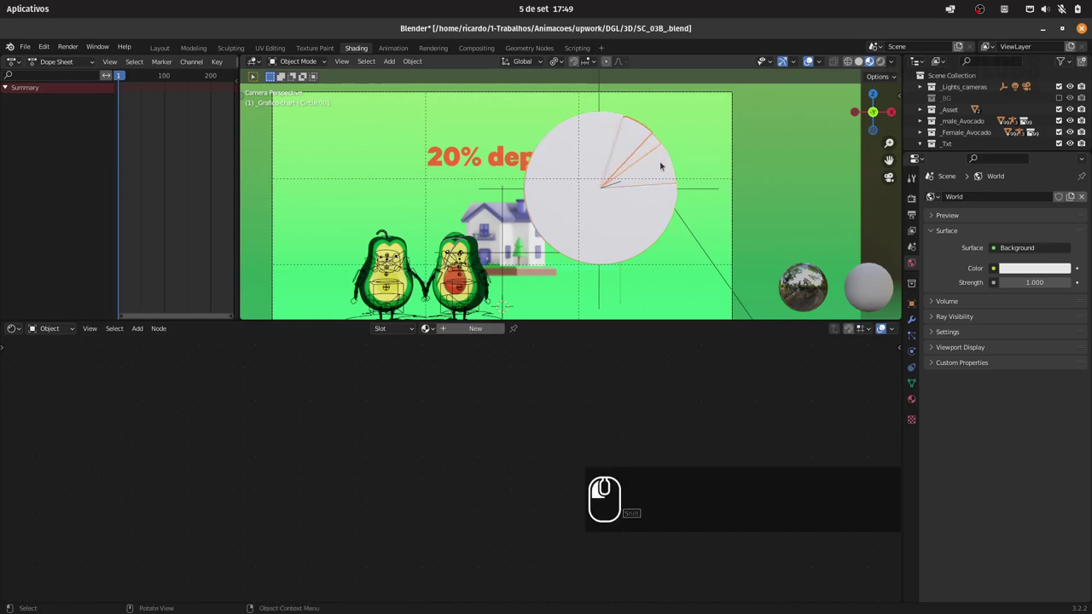
left_click(653, 143)
left_click_drag(640, 138, 660, 153)
left_click(649, 147)
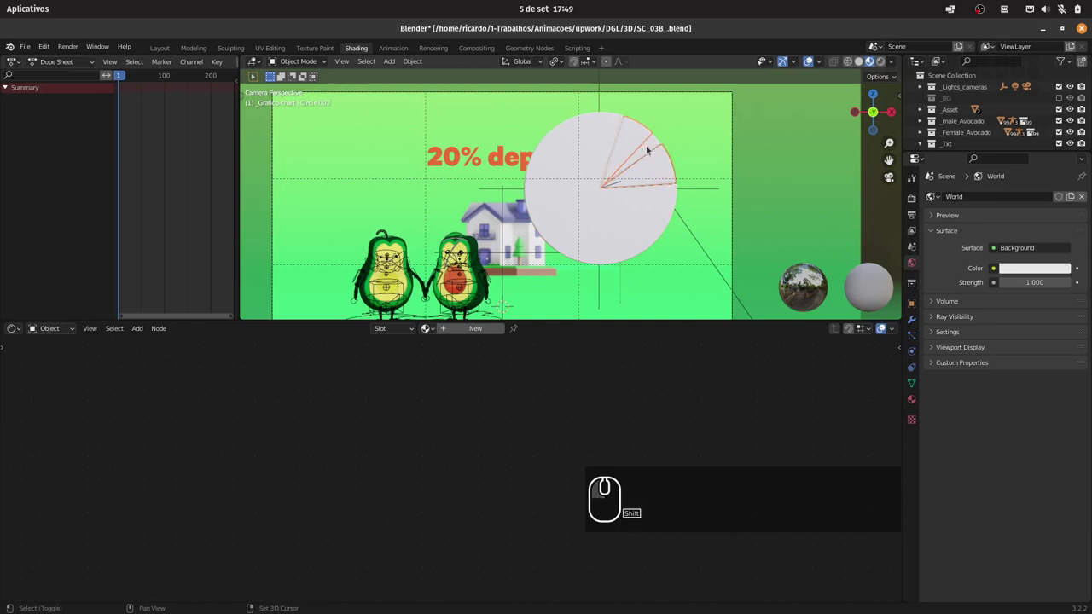
key("g")
key("Escape")
left_click_drag(657, 143, 483, 154)
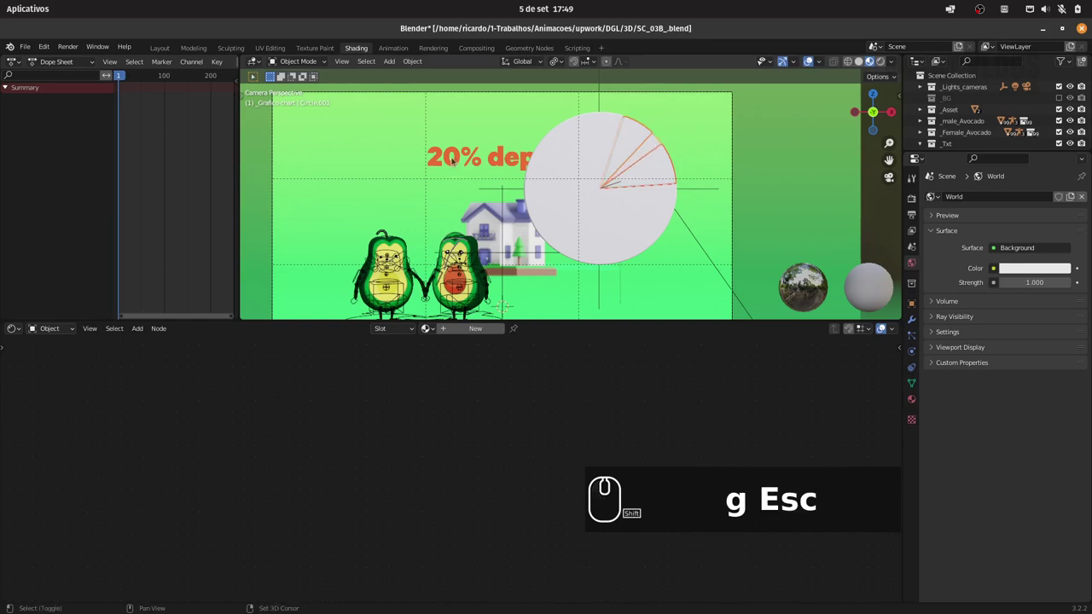
left_click_drag(461, 158, 546, 168)
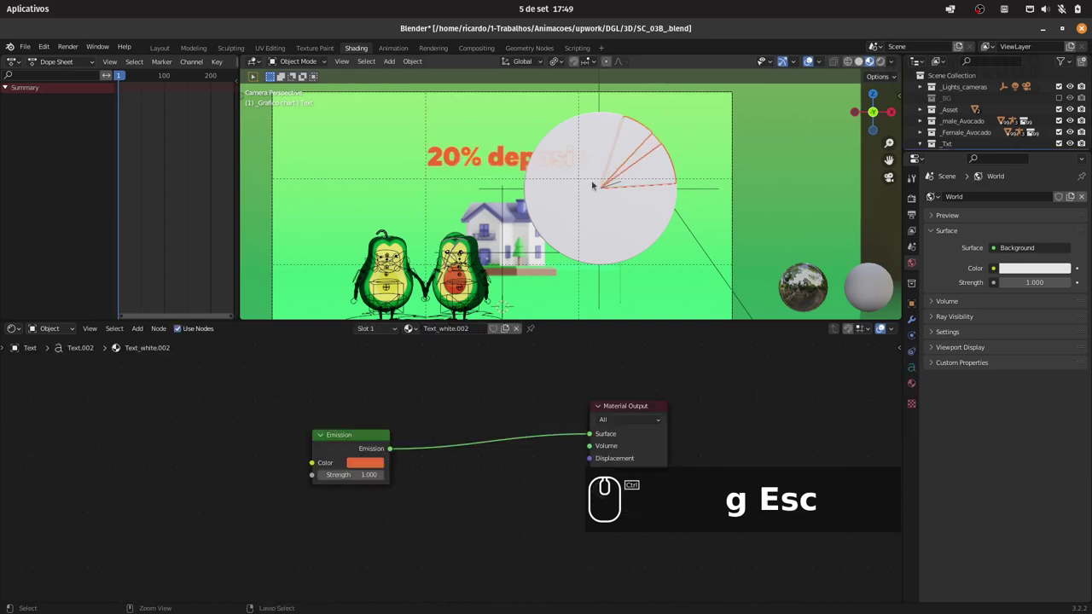
- Link the label's orange Emission material onto the pie slice and the chart circle
key("ctrl+l")
key("Return")
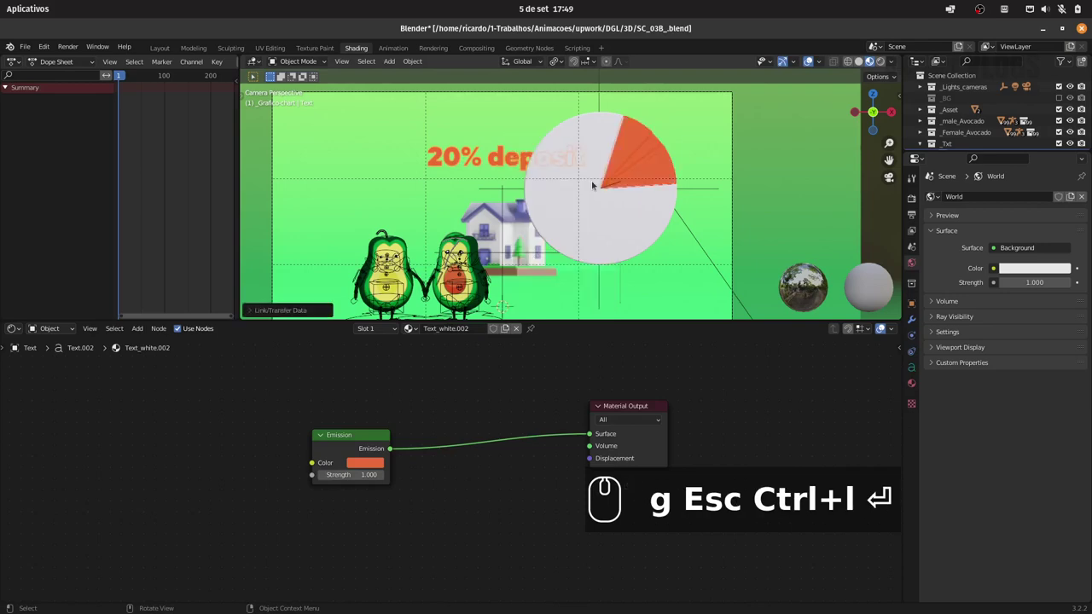
left_click(627, 224)
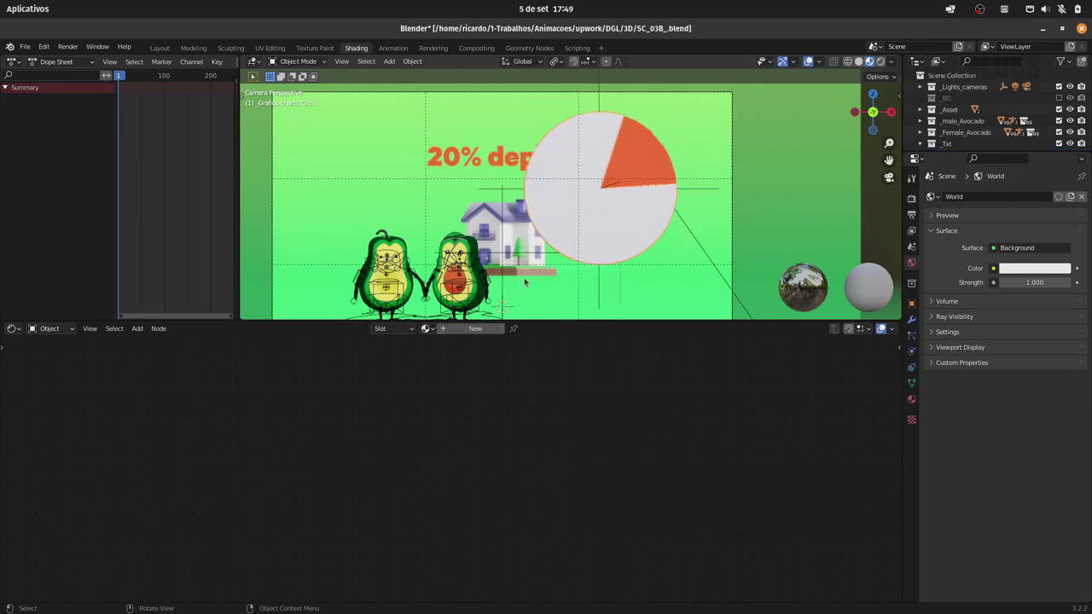
left_click_drag(505, 158, 463, 271)
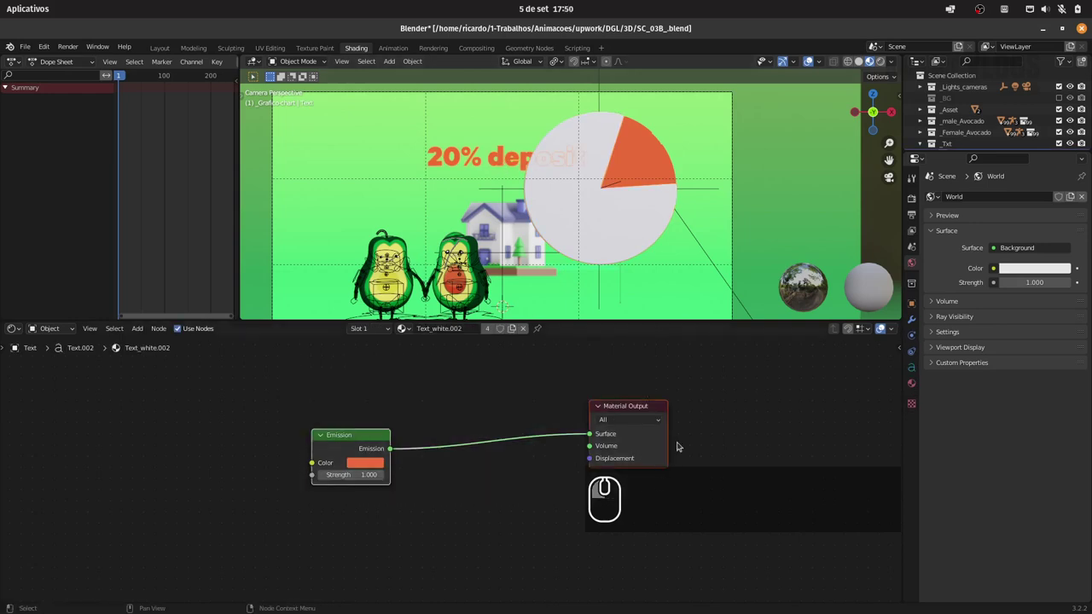
left_click(463, 271)
key("ctrl+c")
- Change the circle's Emission colour to blue so the chart is blue with one orange slice
left_click_drag(463, 271, 521, 461)
key("Delete")
left_click_drag(450, 426, 397, 461)
key("ctrl+v")
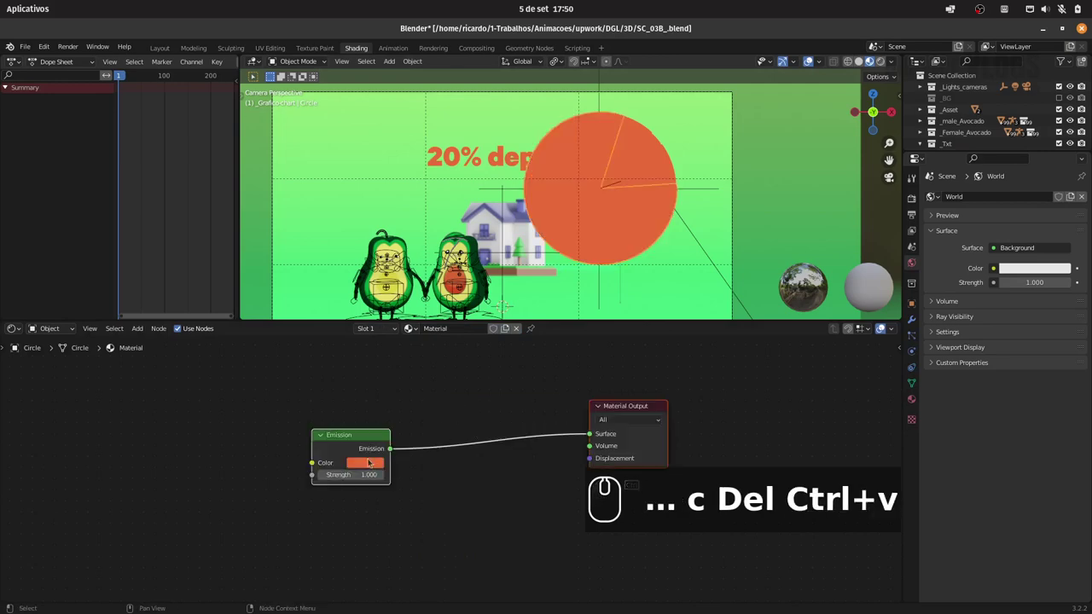
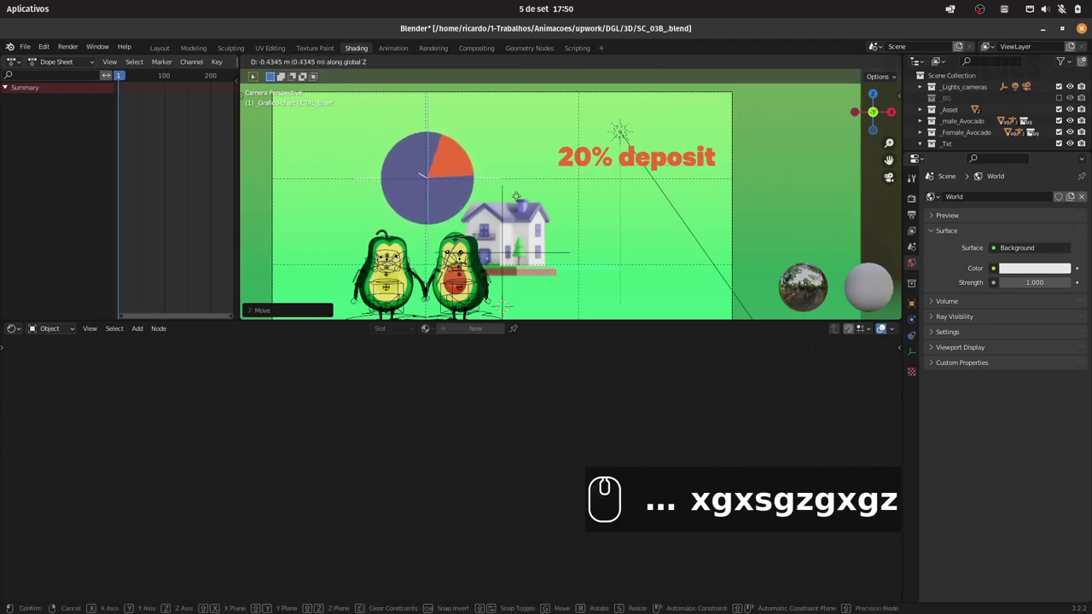
- Settle the label beside the chart, shift the house picture further right and save the scene
left_click_drag(521, 196, 567, 196)
left_click_drag(558, 192, 606, 224)
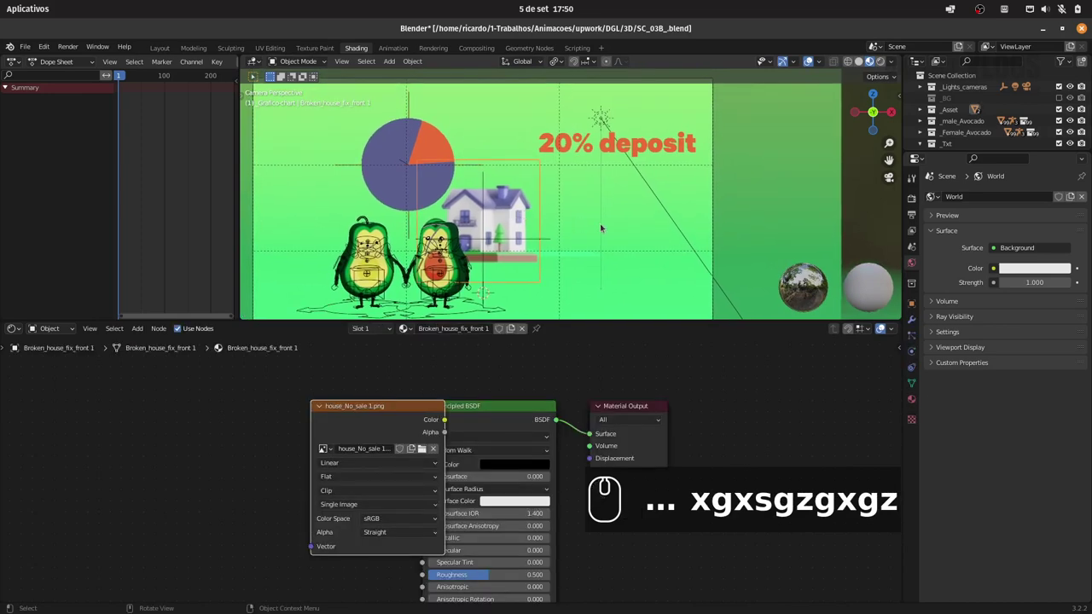
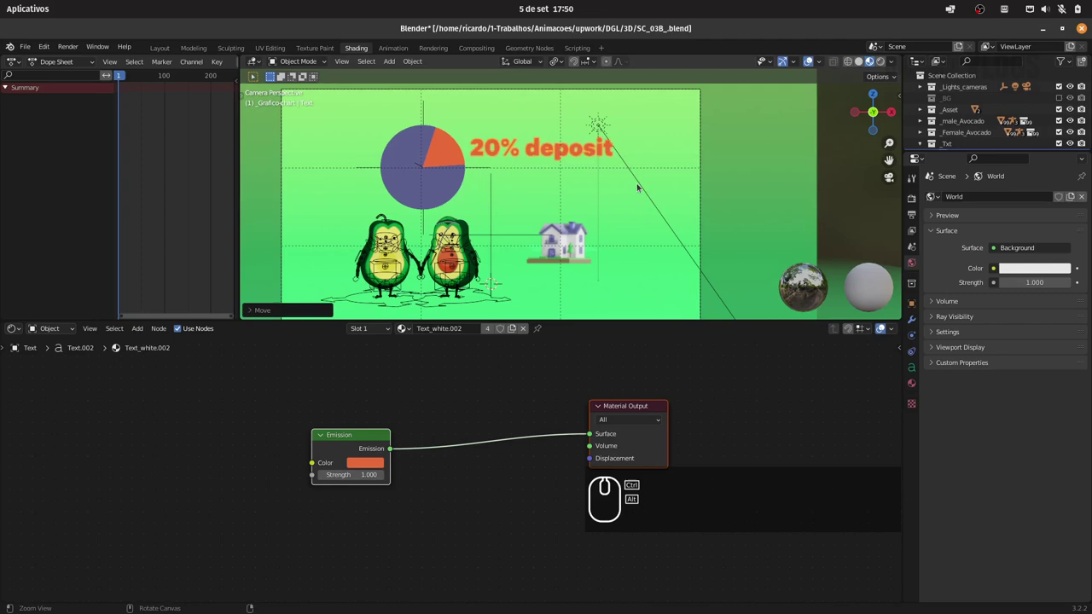
left_click_drag(650, 182, 623, 207)
key("ctrl+s")
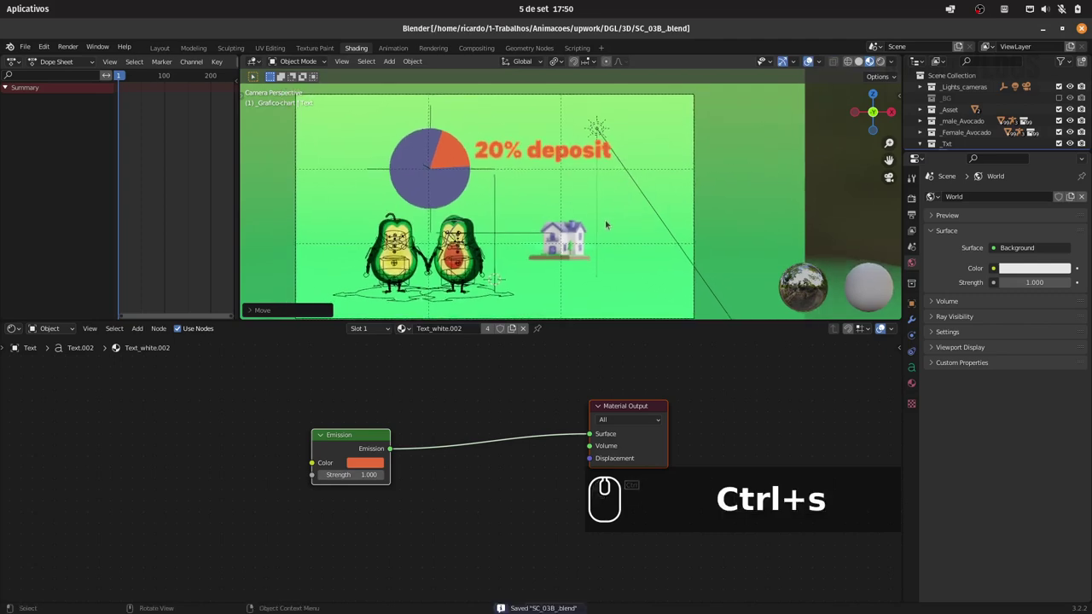
- Switch to the Animation workspace and set the viewport to front orthographic view
left_click_drag(395, 49, 411, 64)
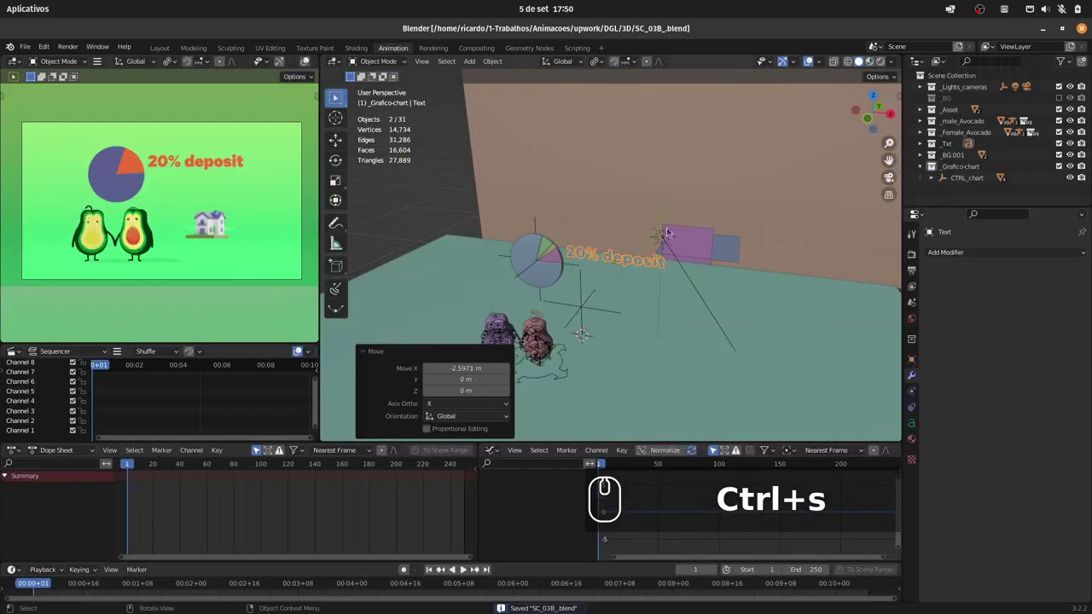
left_click(682, 237)
left_click_drag(660, 247, 682, 237)
key("1")
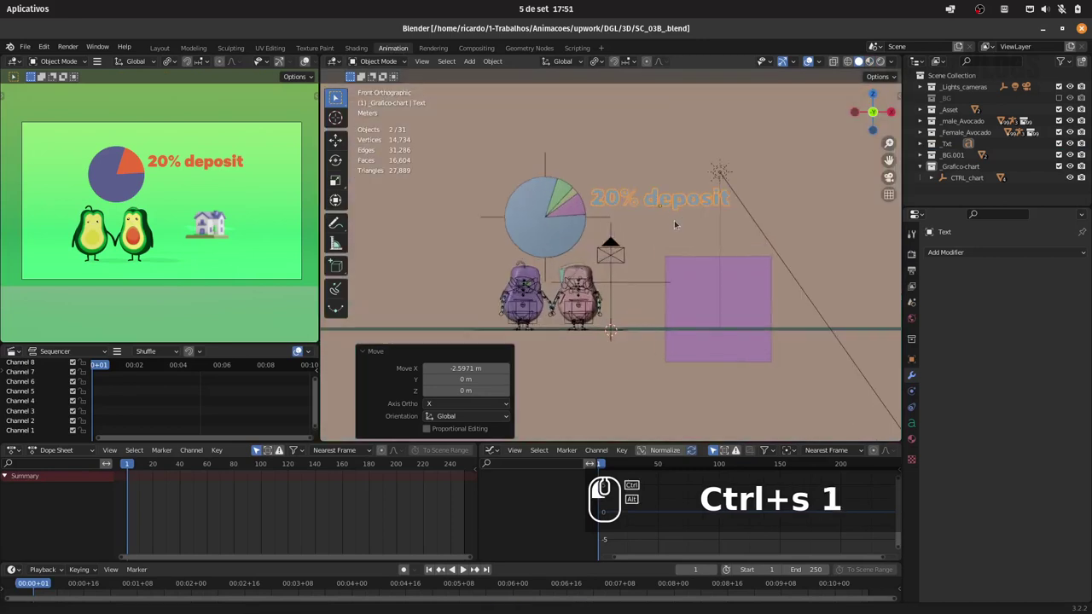
- Zoom the chart into view and select the narrow pie slice Circle.002
left_click_drag(675, 213, 648, 202)
left_click_drag(642, 188, 685, 181)
left_click_drag(699, 179, 551, 176)
left_click_drag(536, 169, 575, 190)
- Try moving the narrow slice along Z, Y and X, then pull it outward from the chart with G
key("g")
type("zz")
key("Escape")
key("BackSpace")
type("yy")
key("Escape")
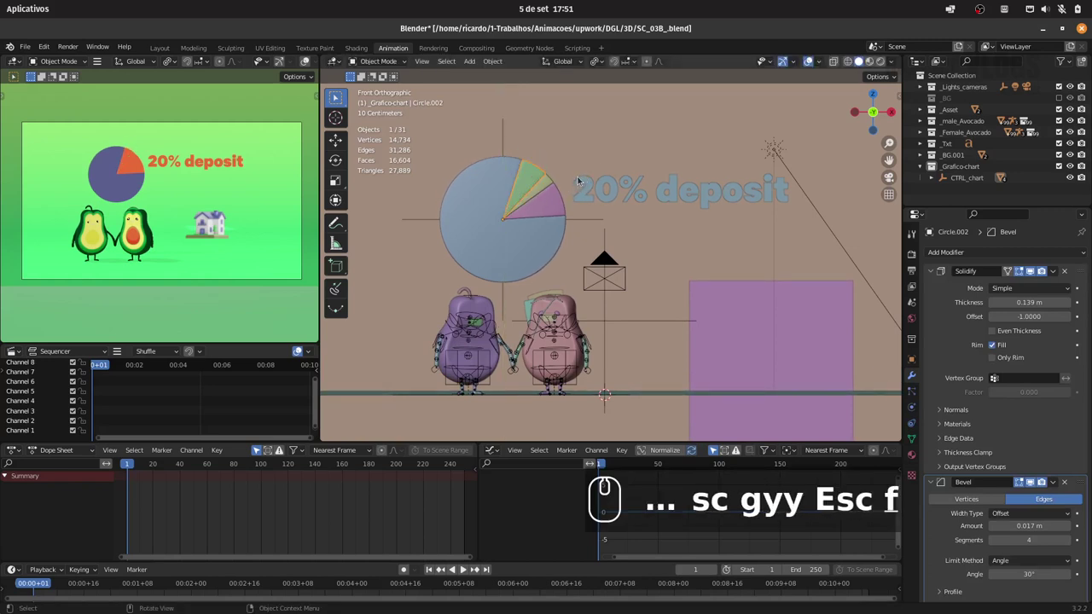
type("gx")
key("Escape")
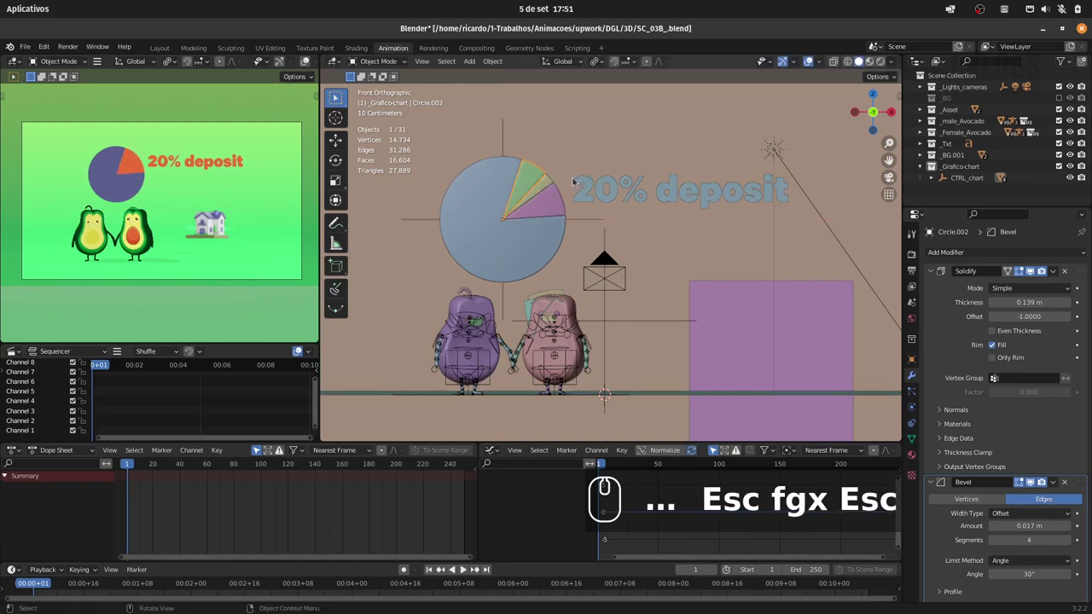
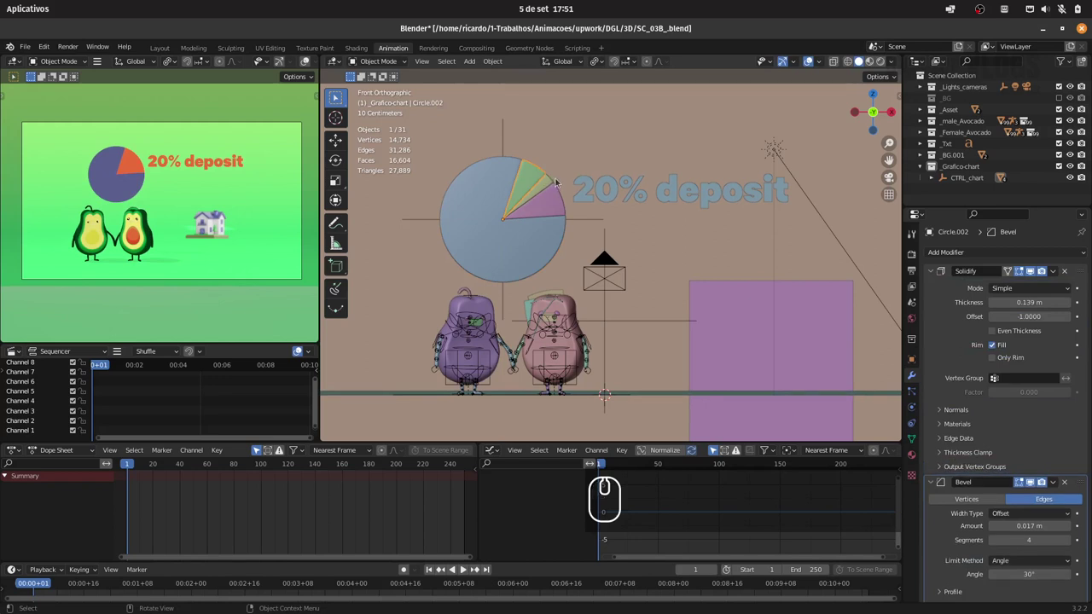
key("g")
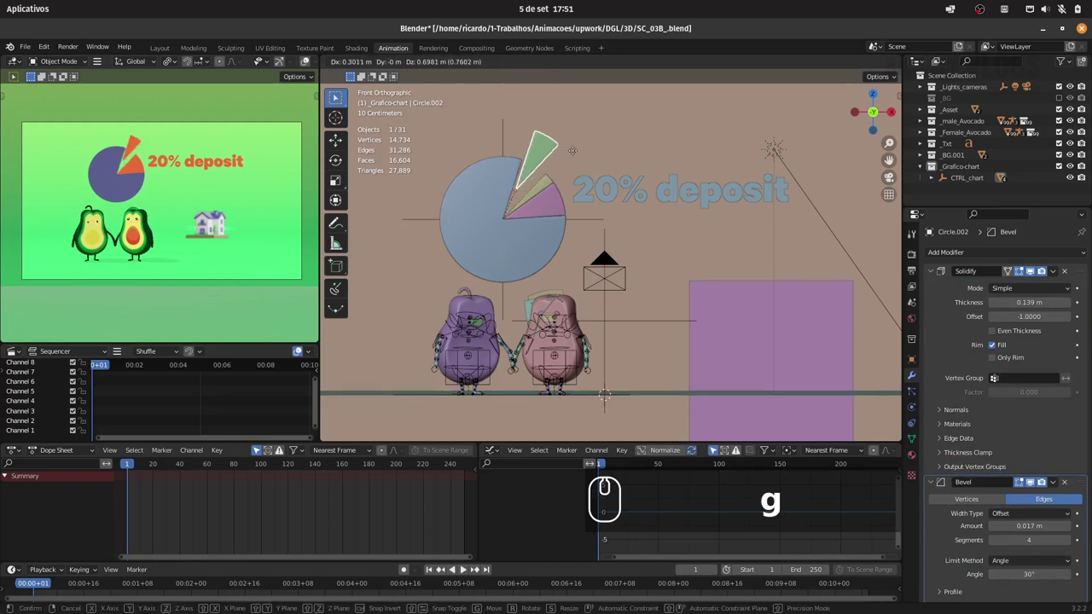
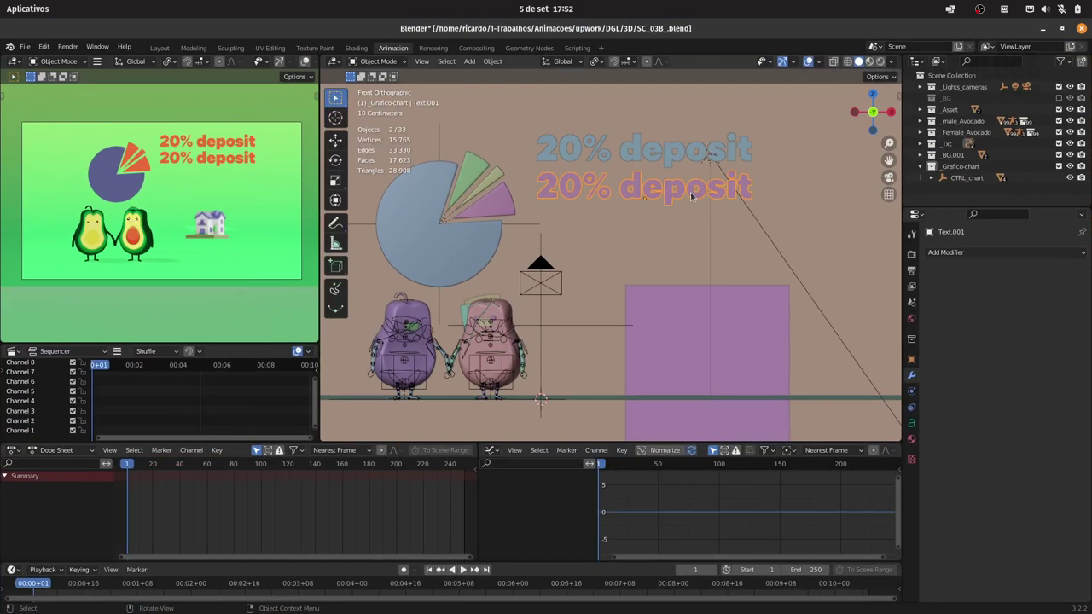
- Retype the copied label's text as 'Stamp duty'
key("Tab")
key("ctrl+a")
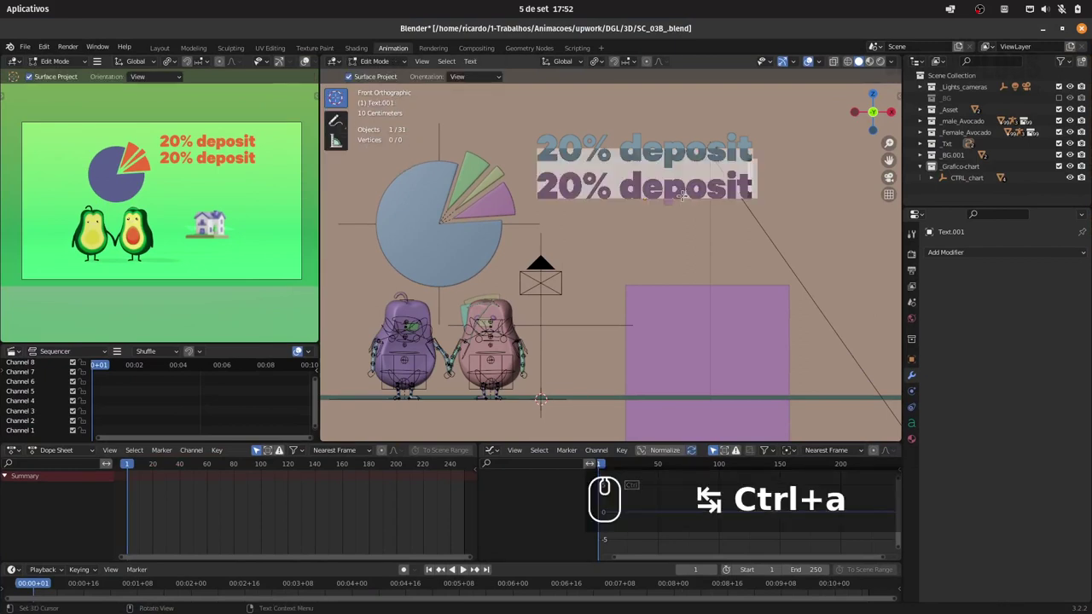
type("stampduty")
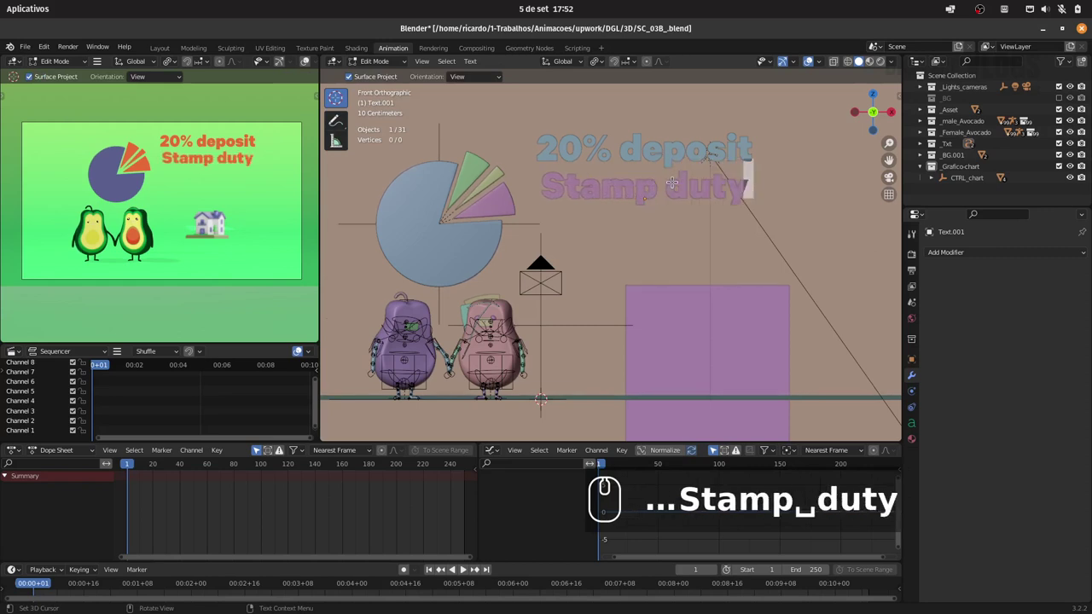
key("Tab")
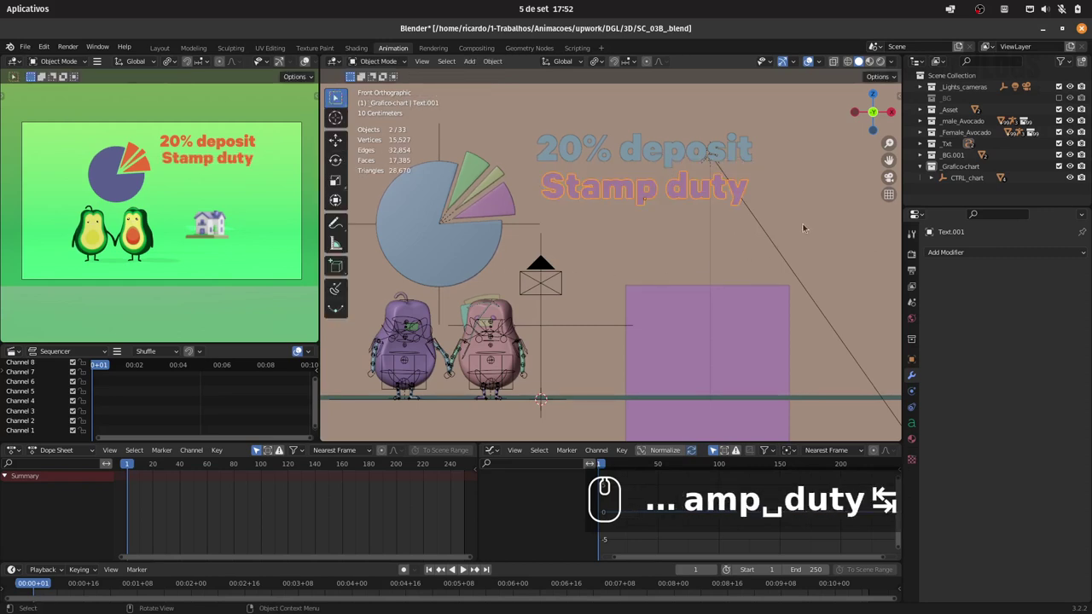
- Scale the Stamp duty label down and move it on Z to sit beneath 20% deposit
key("s")
type("s")
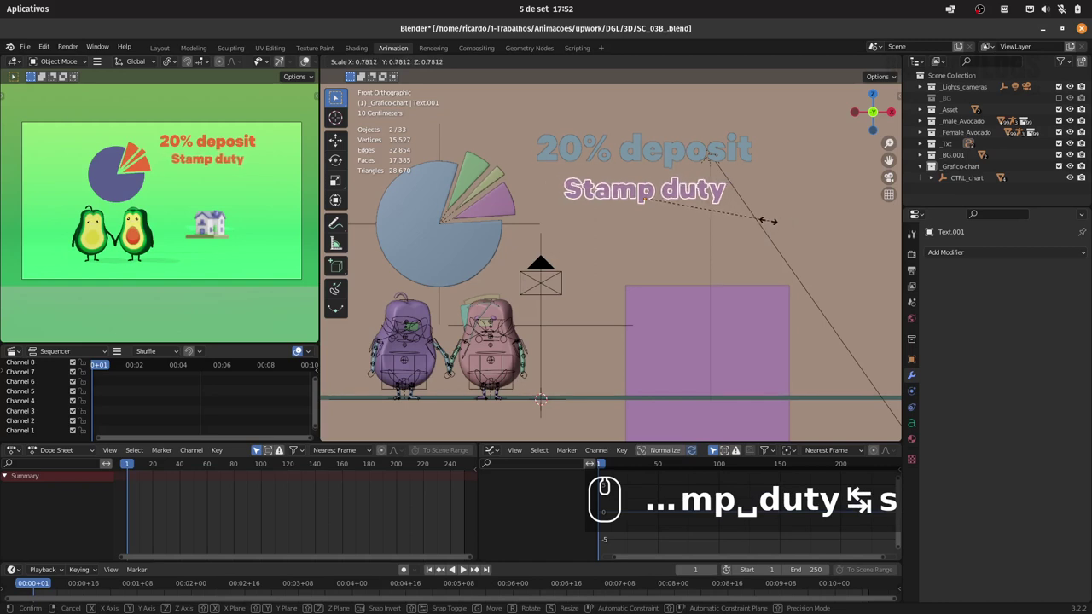
left_click(768, 217)
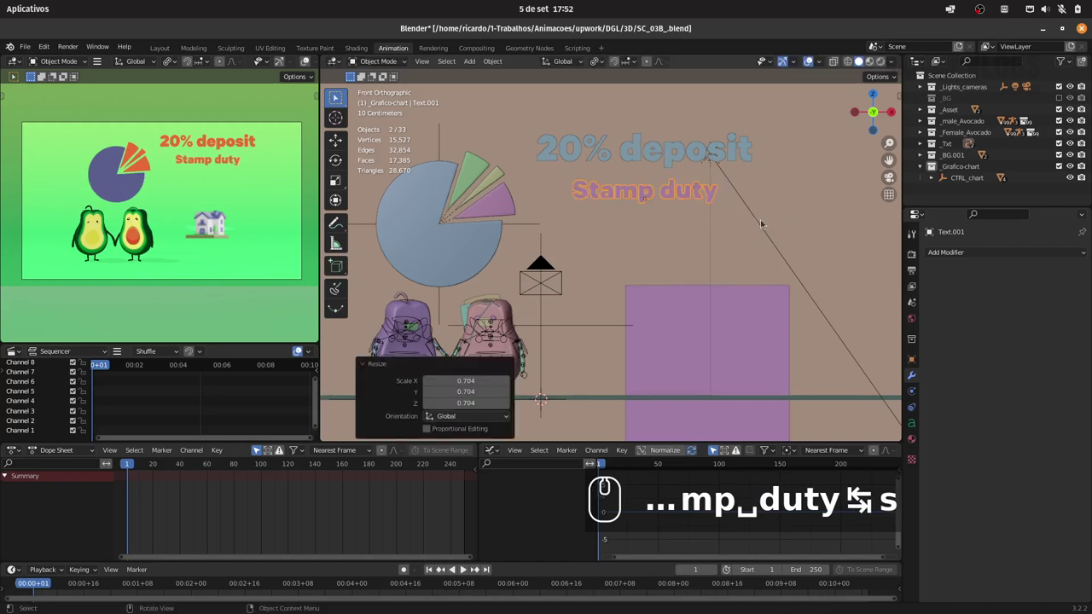
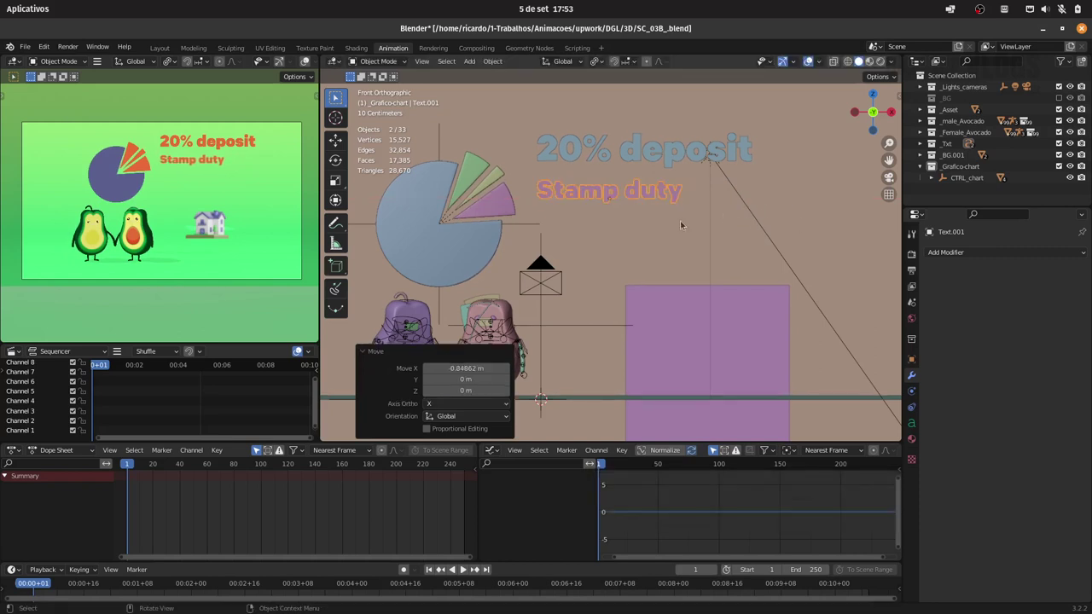
key("g")
type("gz")
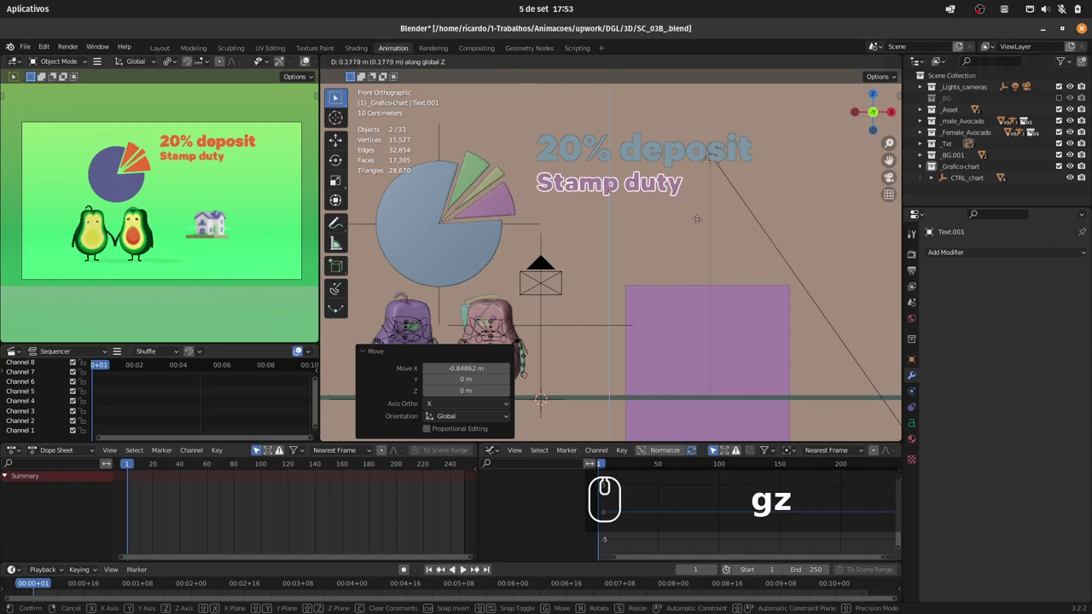
left_click(702, 219)
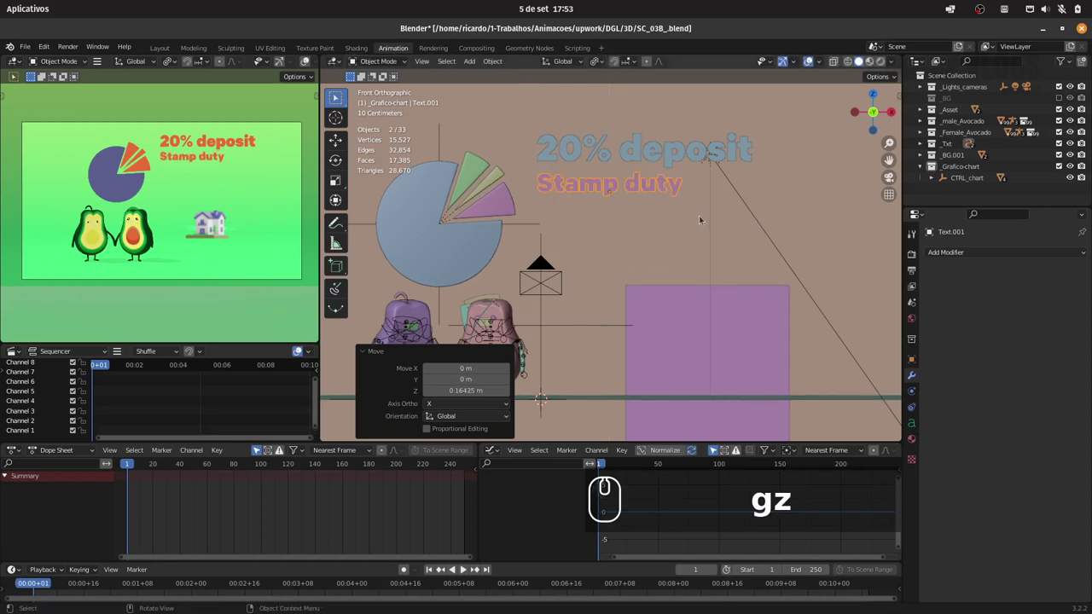
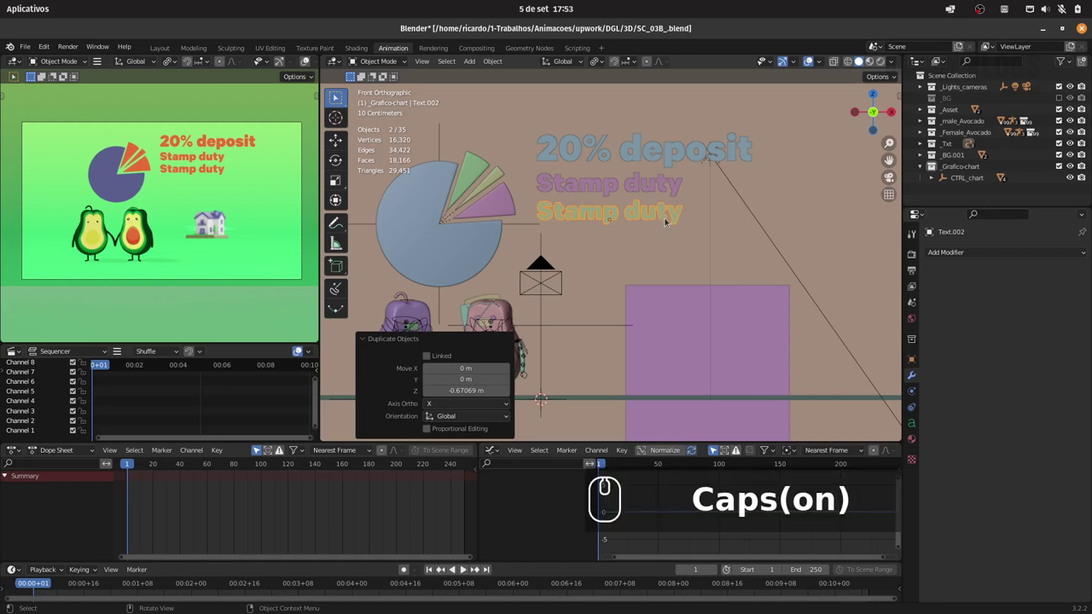
- Place the duplicated label below Stamp duty and retype it as 'Buying costs'
left_click(667, 212)
key("Tab")
type("ff)")
key("ctrl+a")
key("shift+b")
type("uying costs")
key("Tab")
type("zx")
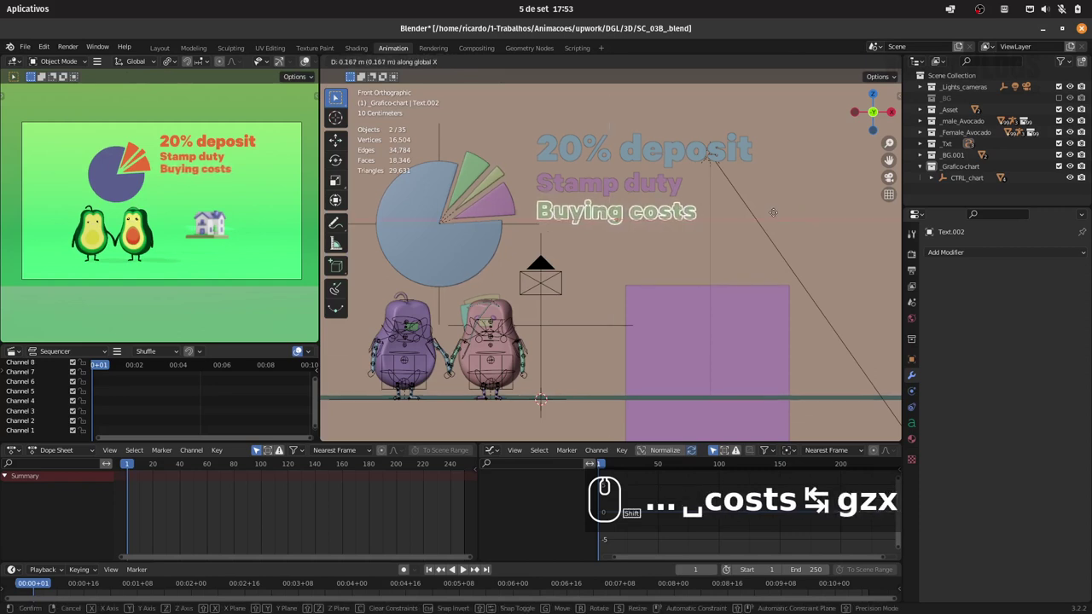
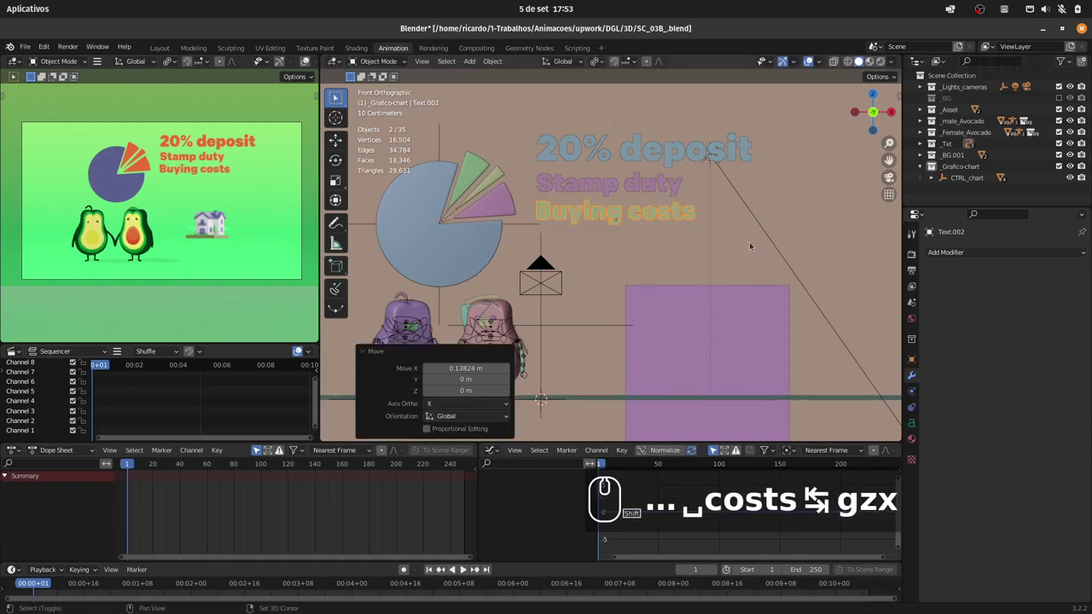
type("z")
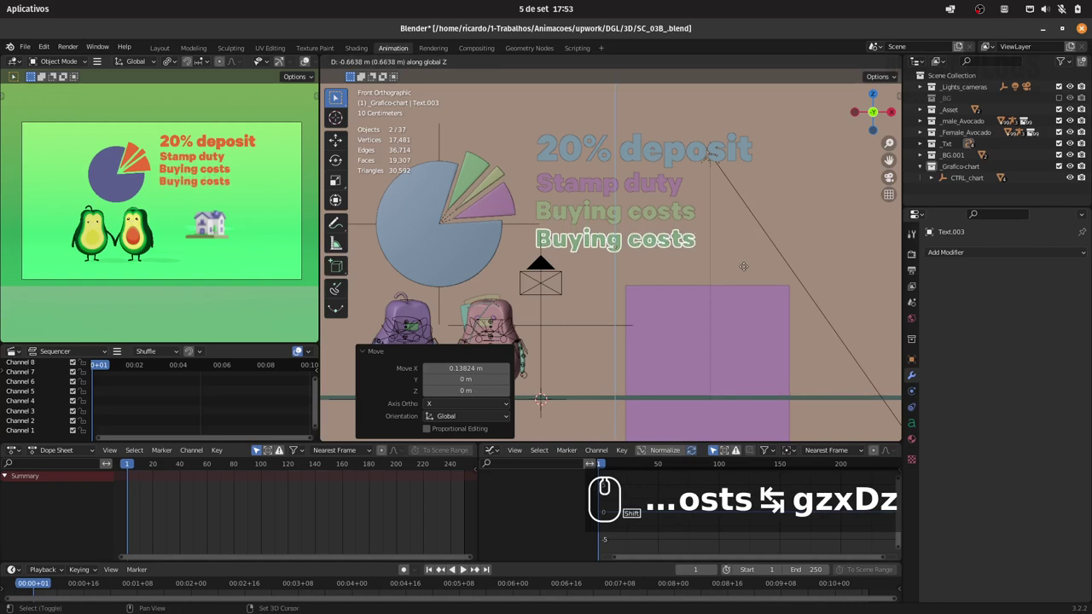
- Add an 'Enought left' label below Buying costs and settle its horizontal position
left_click_drag(748, 265, 763, 266)
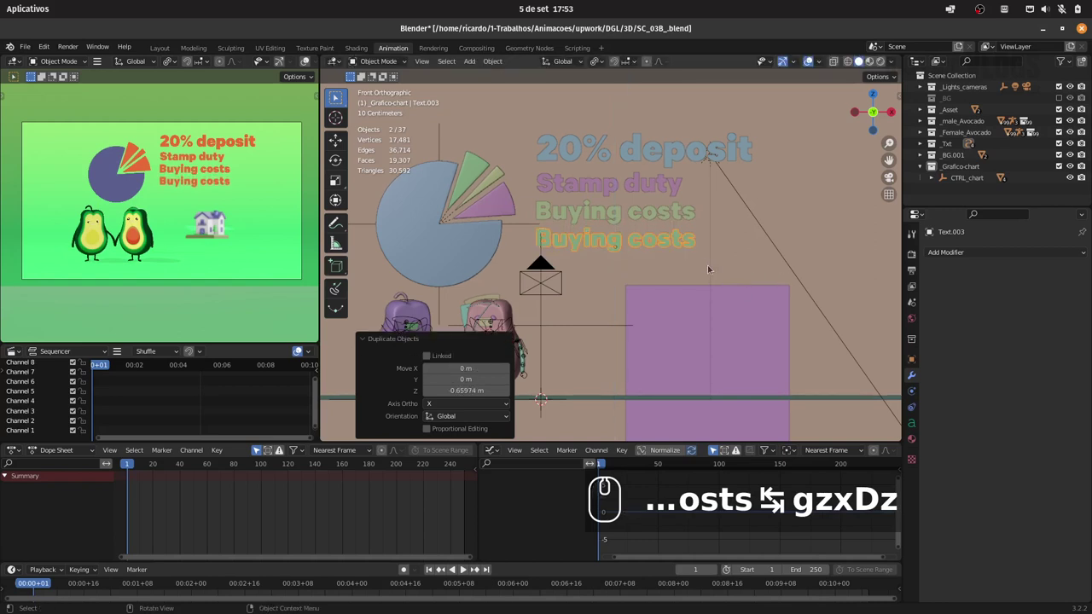
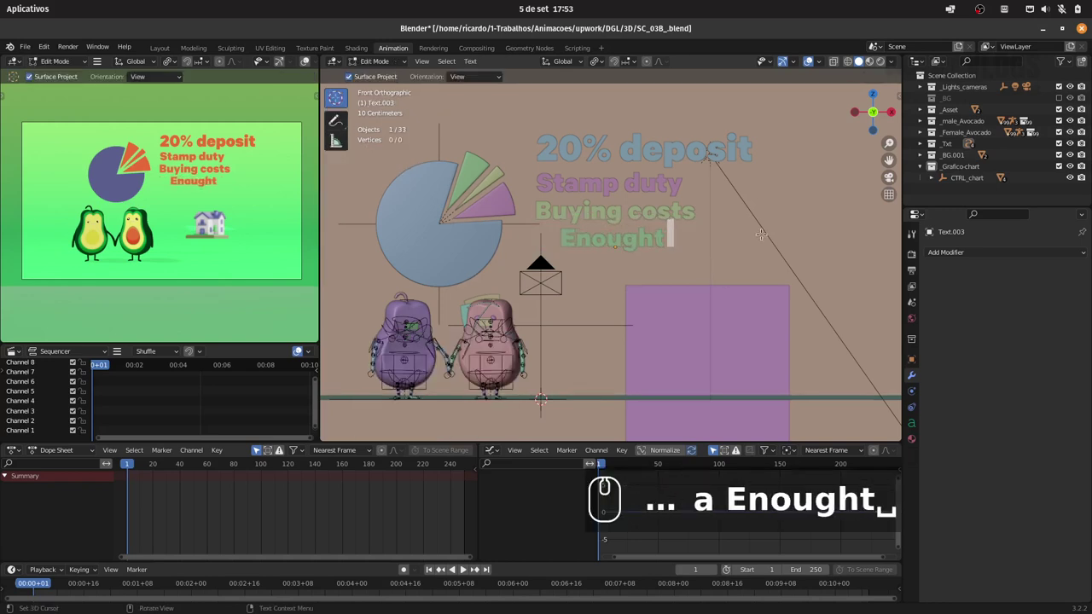
type("left")
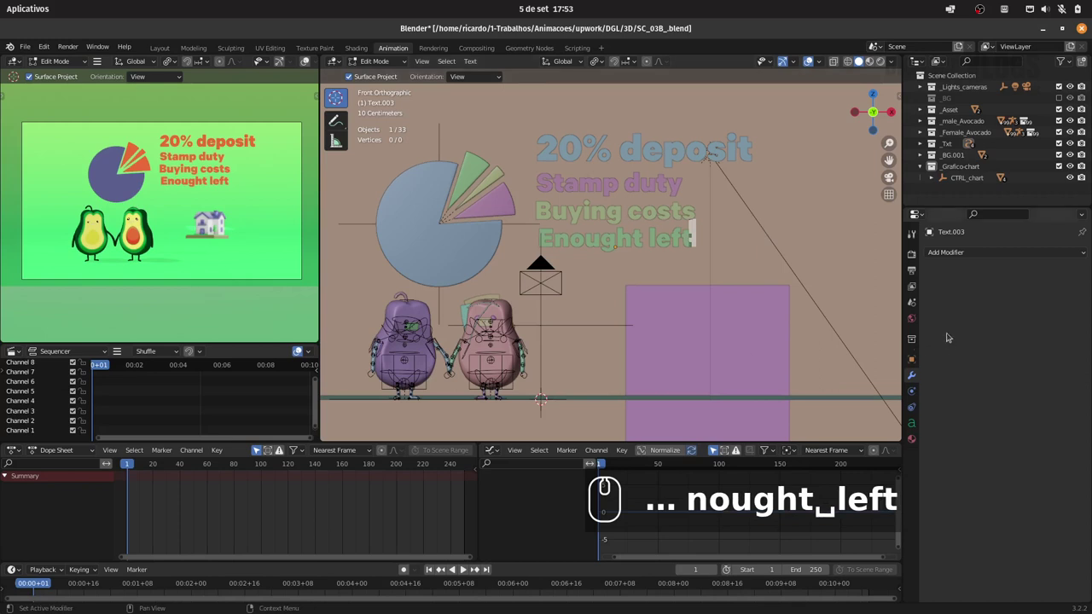
type("gz")
key("Escape")
type("x")
left_click(868, 319)
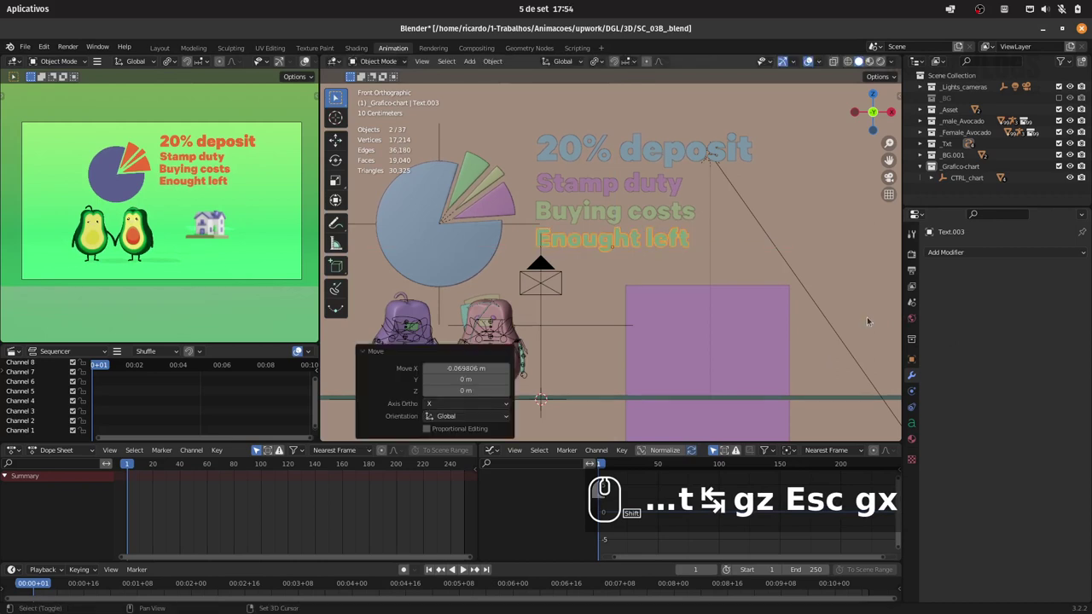
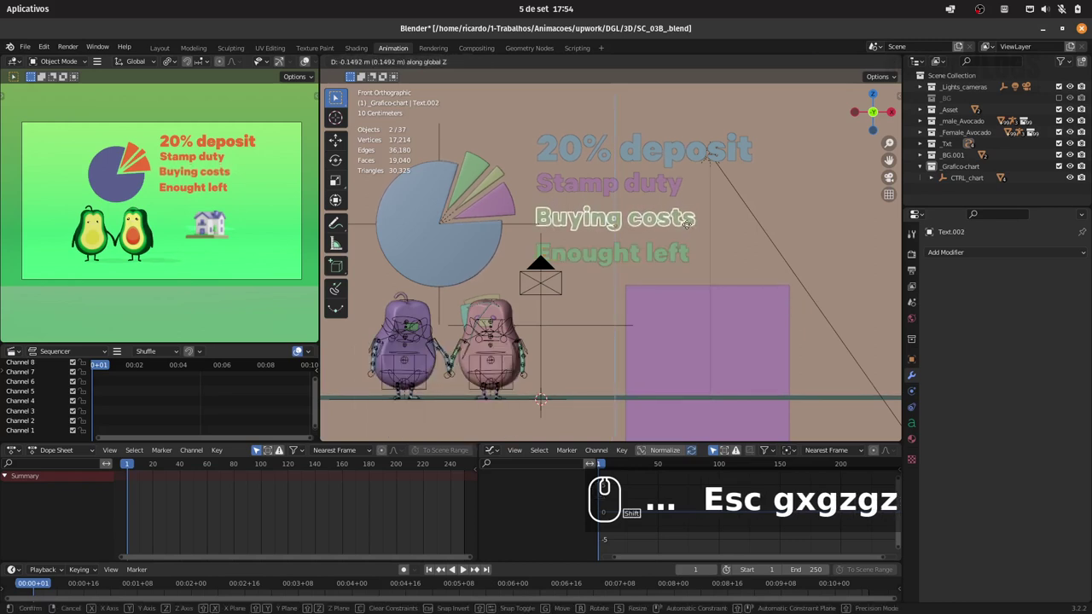
- Raise Buying costs slightly, then shift the lower labels and Enought left sideways into line
left_click(691, 224)
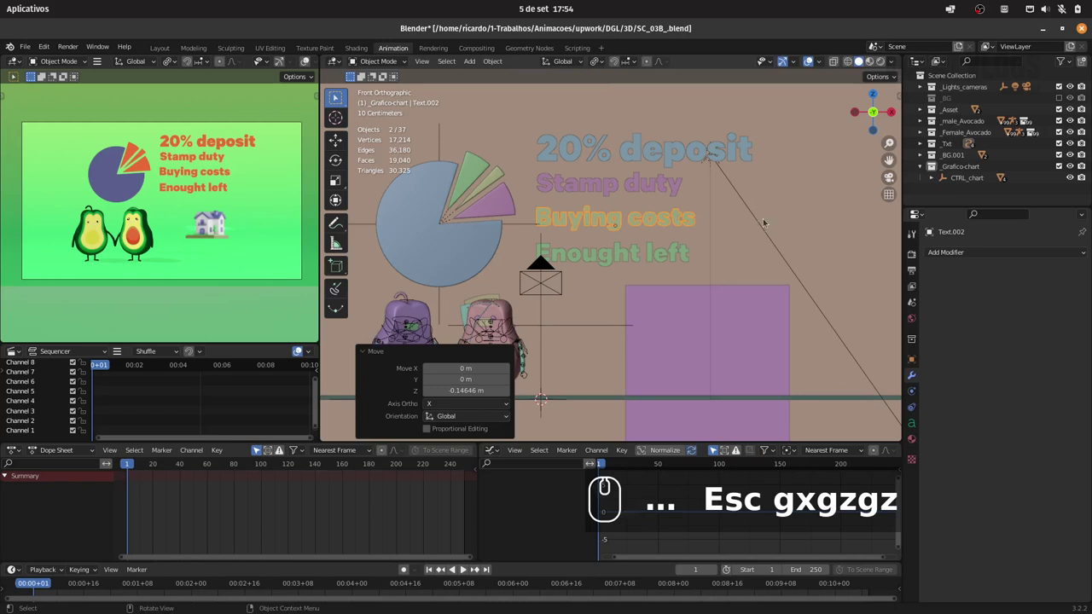
left_click(638, 185)
left_click_drag(630, 253, 673, 234)
type("gx")
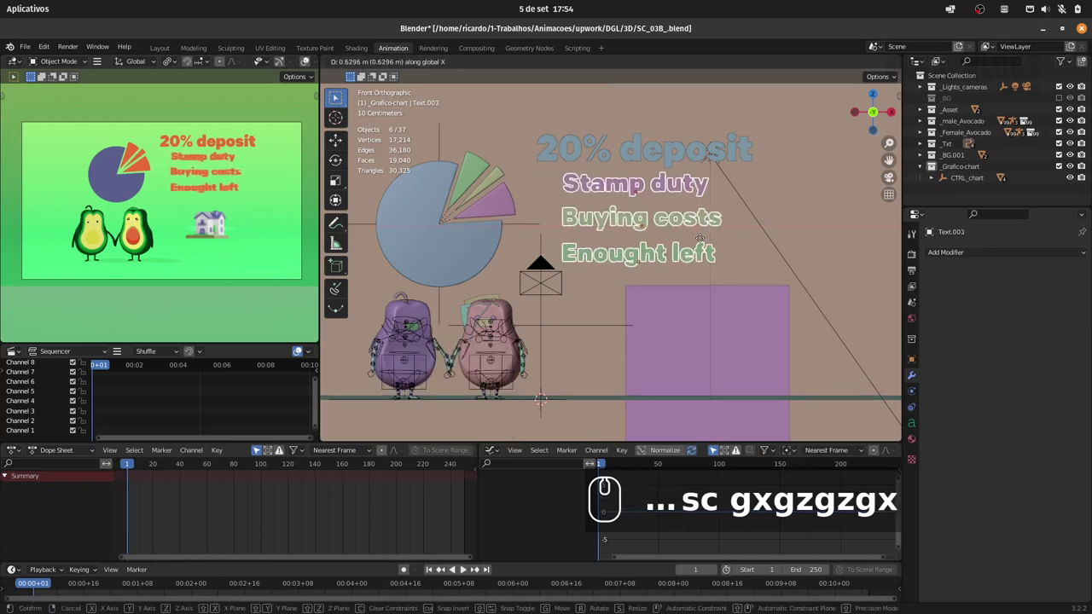
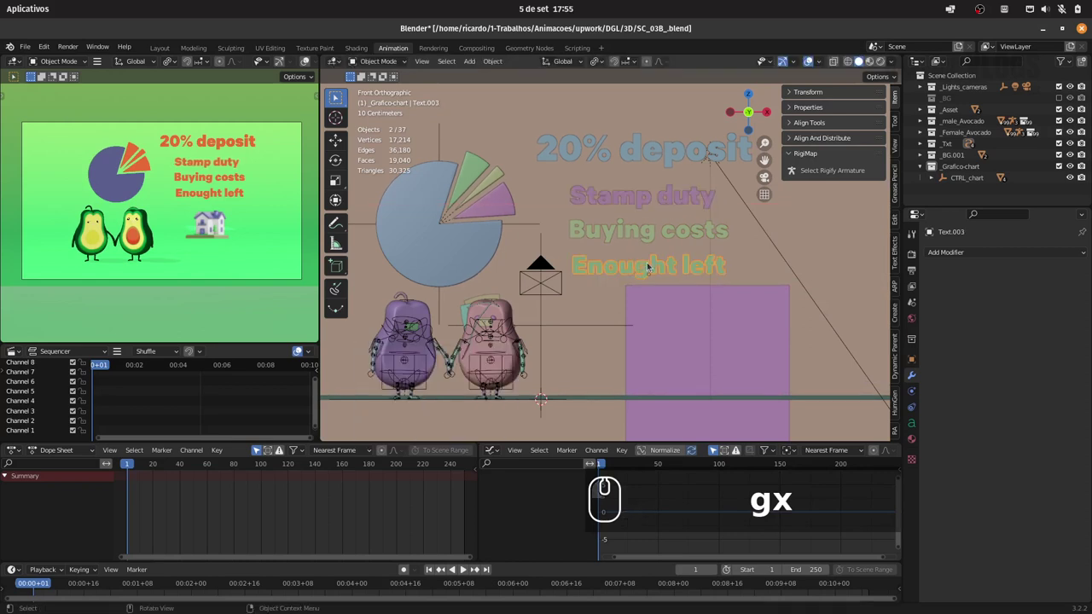
type("gx")
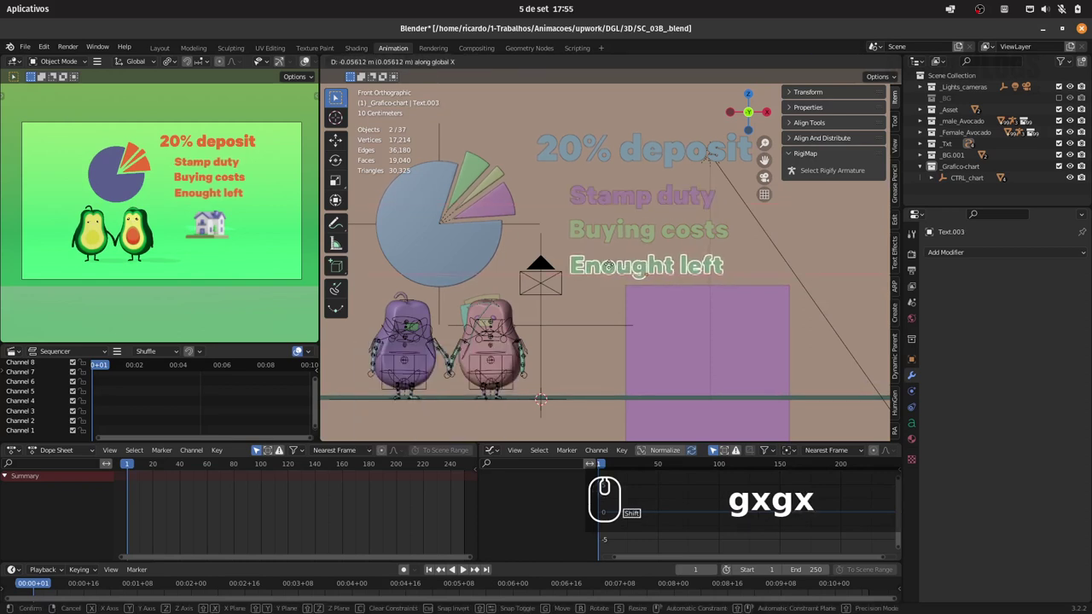
left_click(614, 264)
- Nudge Enought left up to its new height so the legend lines up under 20% deposit
left_click_drag(638, 238, 633, 234)
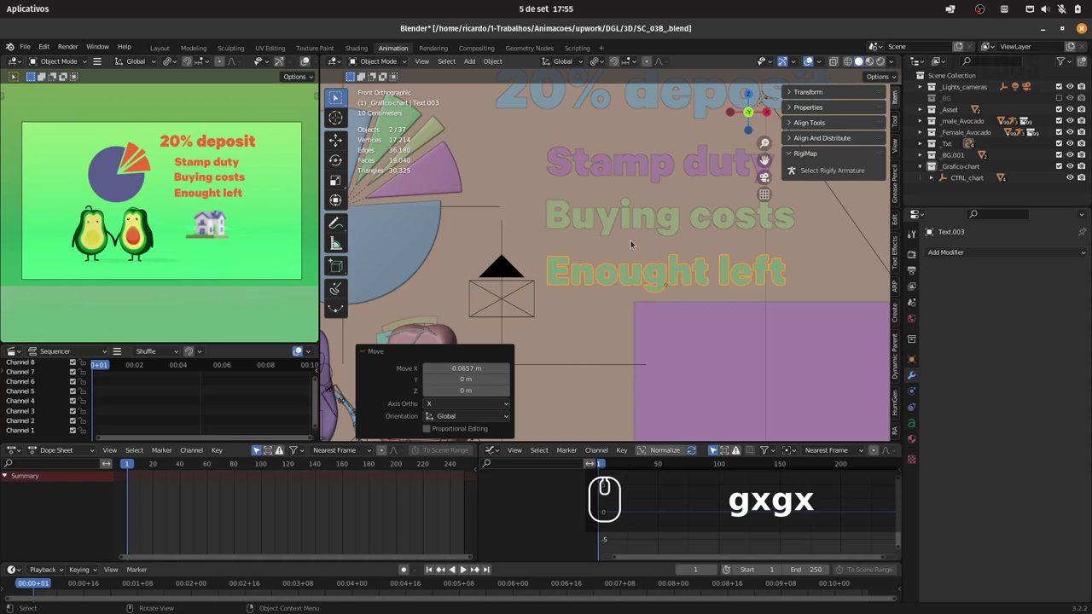
type("gz")
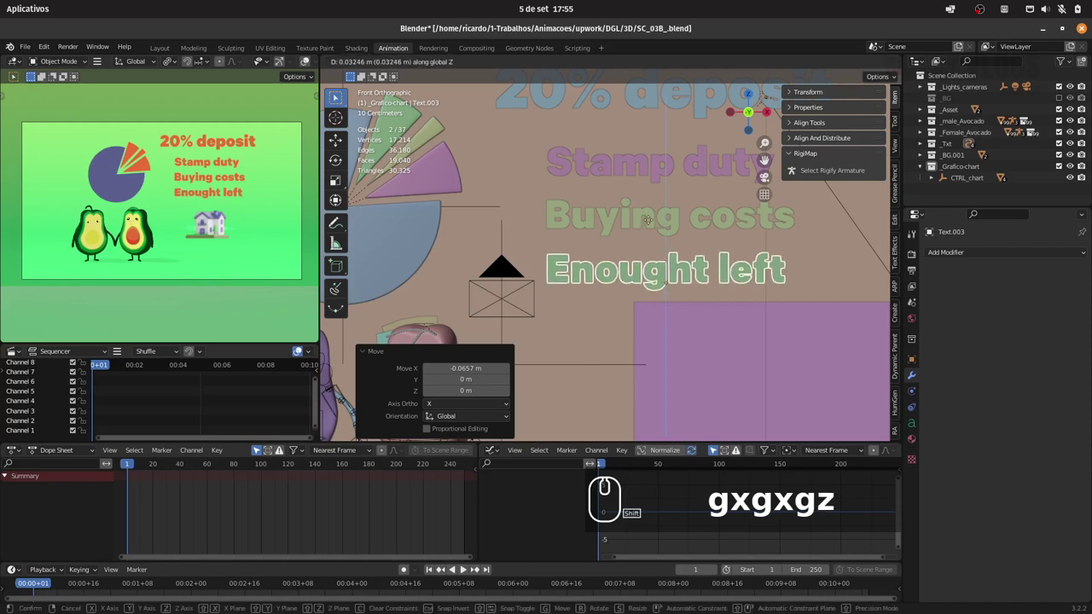
left_click(650, 226)
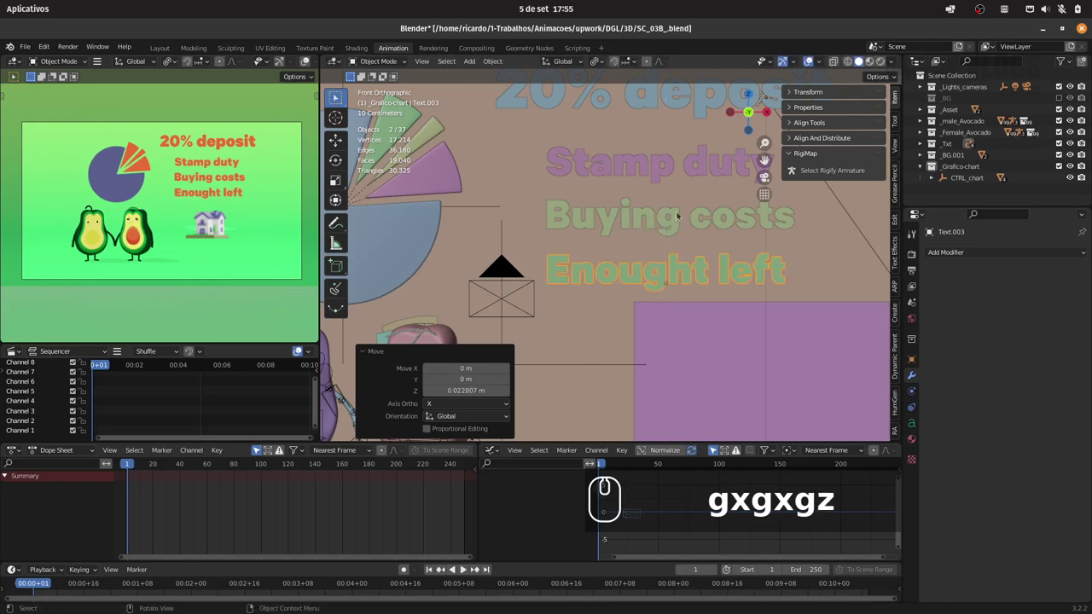
left_click_drag(658, 178, 566, 229)
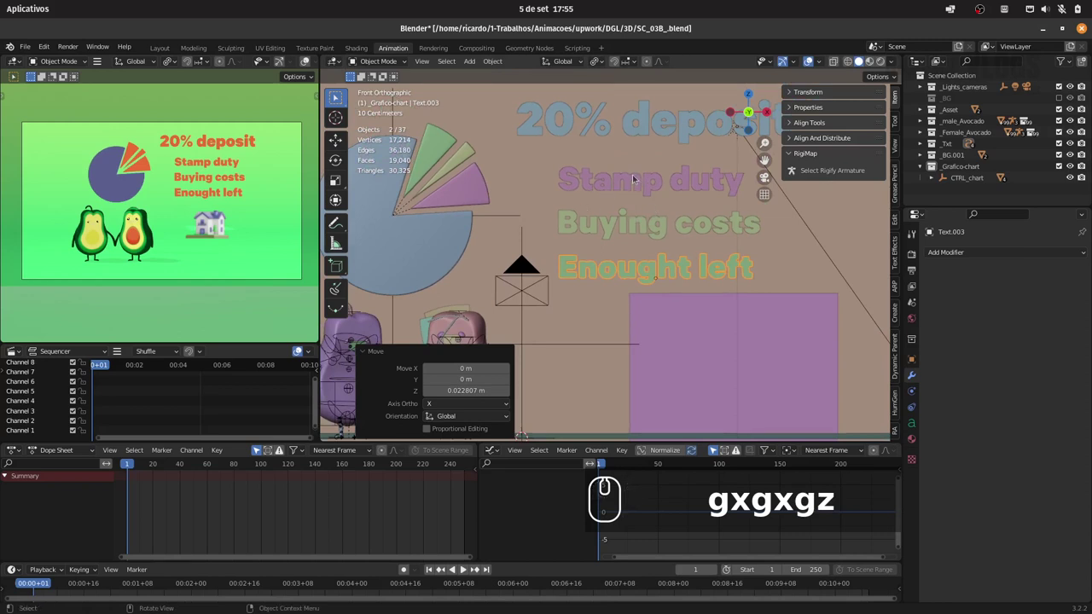
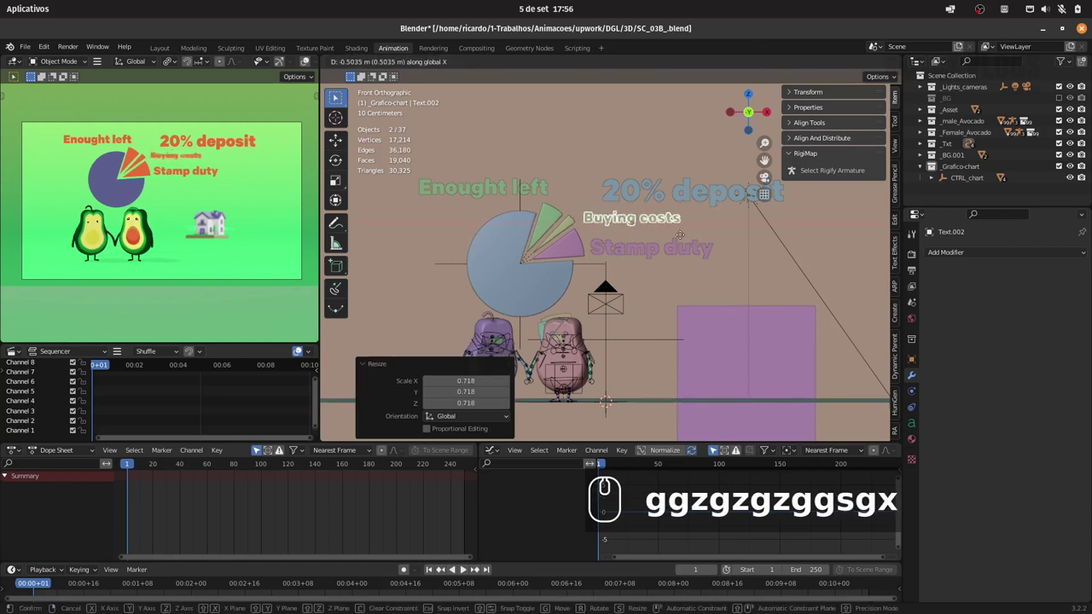
- Place the smaller Buying costs beside the thin slices and begin editing the Enought left text
left_click(684, 234)
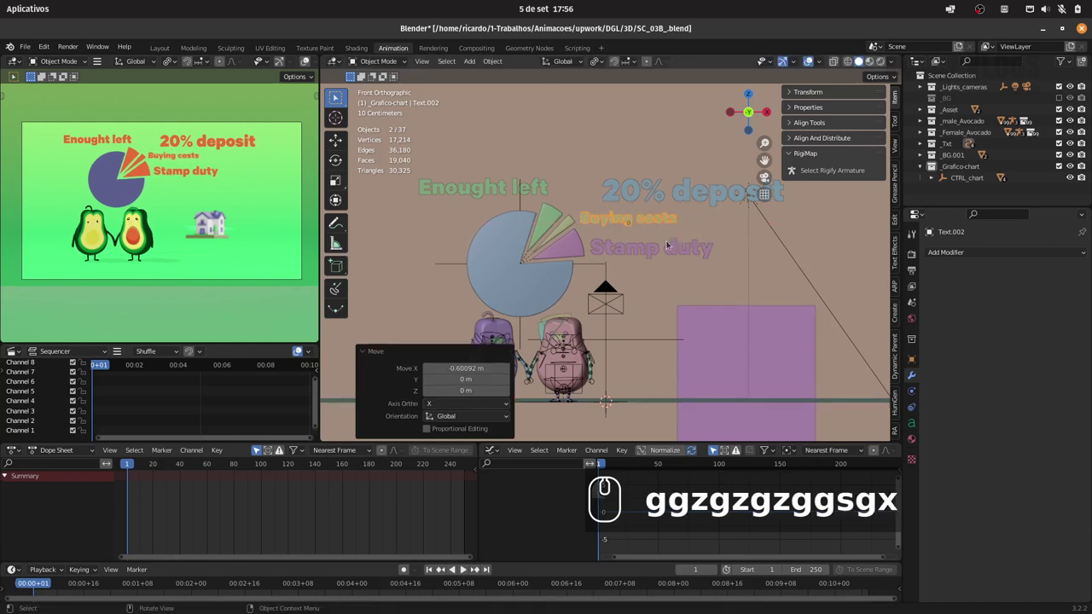
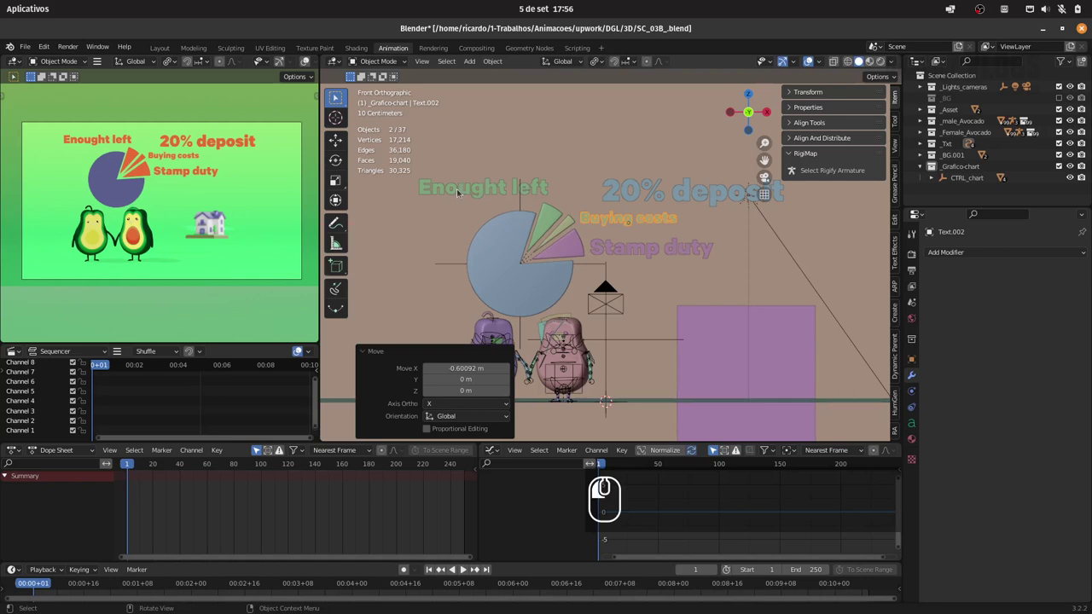
key("Tab")
key("Left")
key("Left")
- Insert '7.67%' at the start of the label text
key("Left")
key("Left")
key("Left")
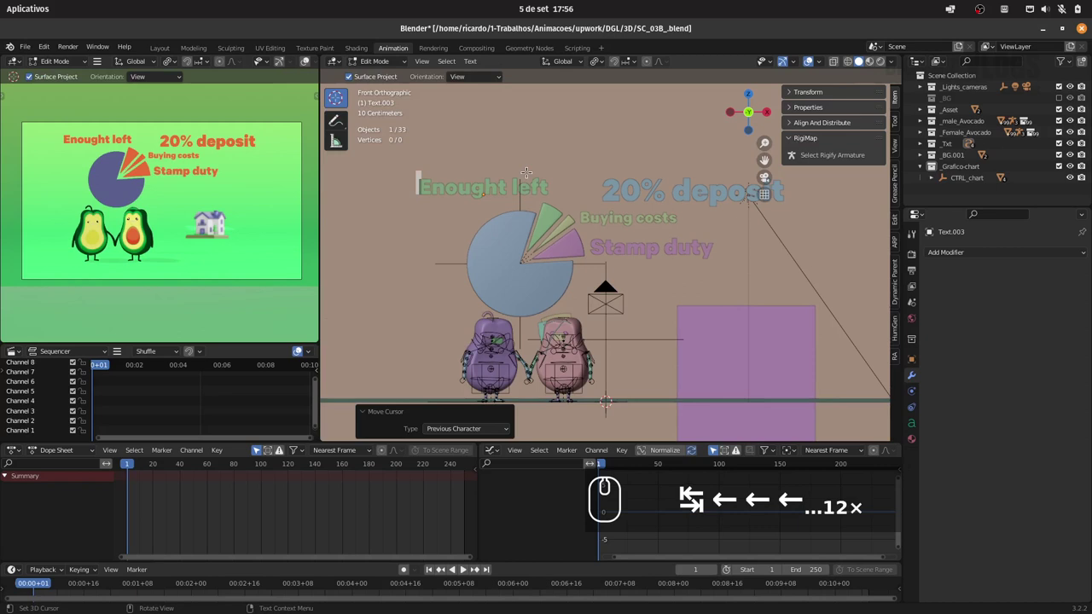
type("7.")
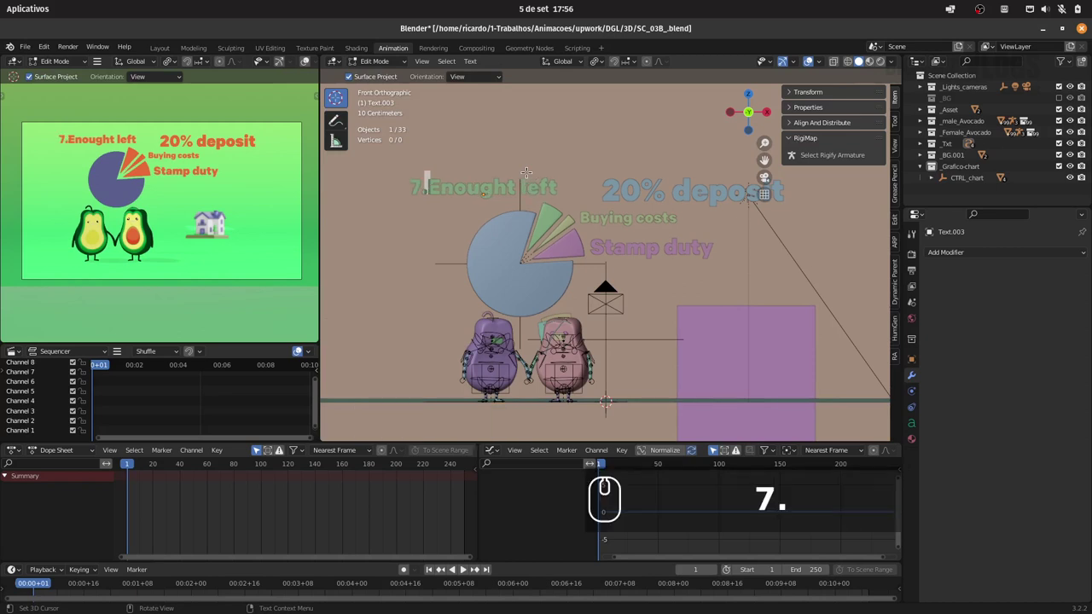
type("67%")
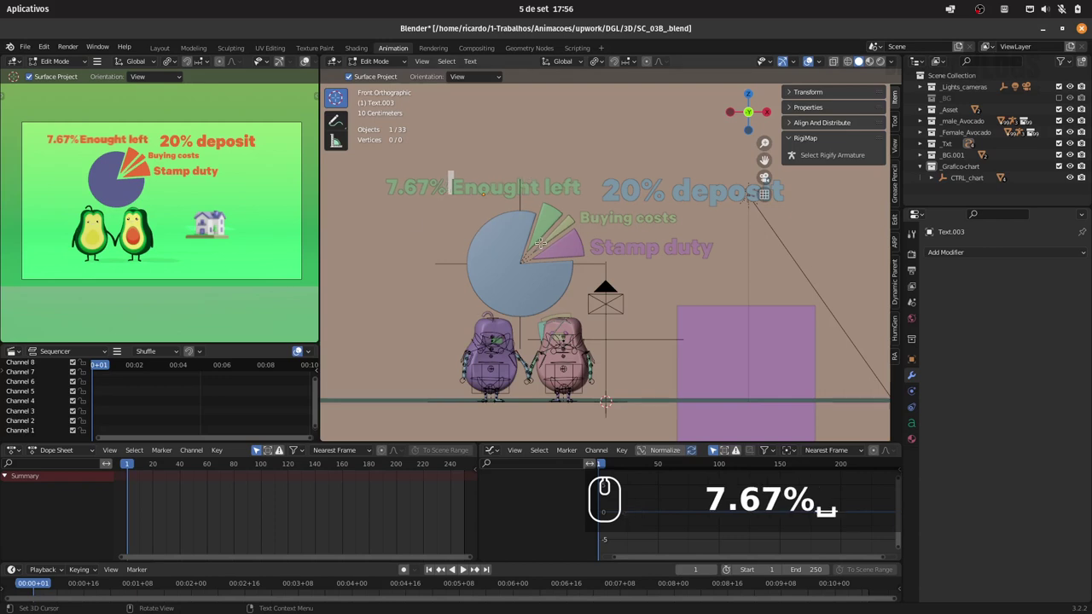
- Replace the capital E so the label reads '7.67% enought left' and finish editing
key("Delete")
key("BackSpace")
key("e")
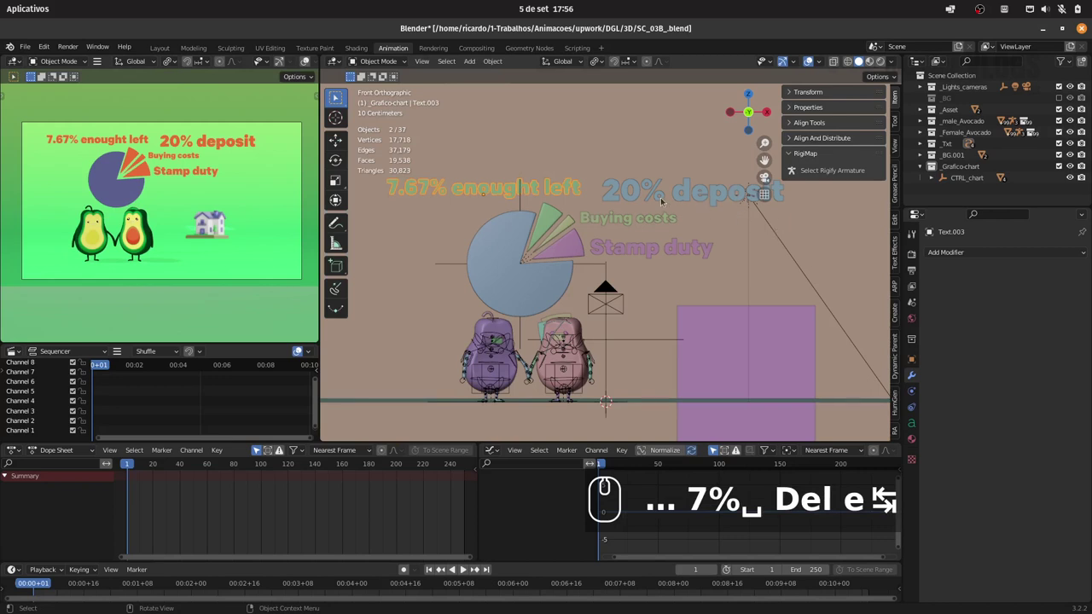
- Nudge the 7.67% label right, scale it to about 0.872, and start moving it vertically
type("gx")
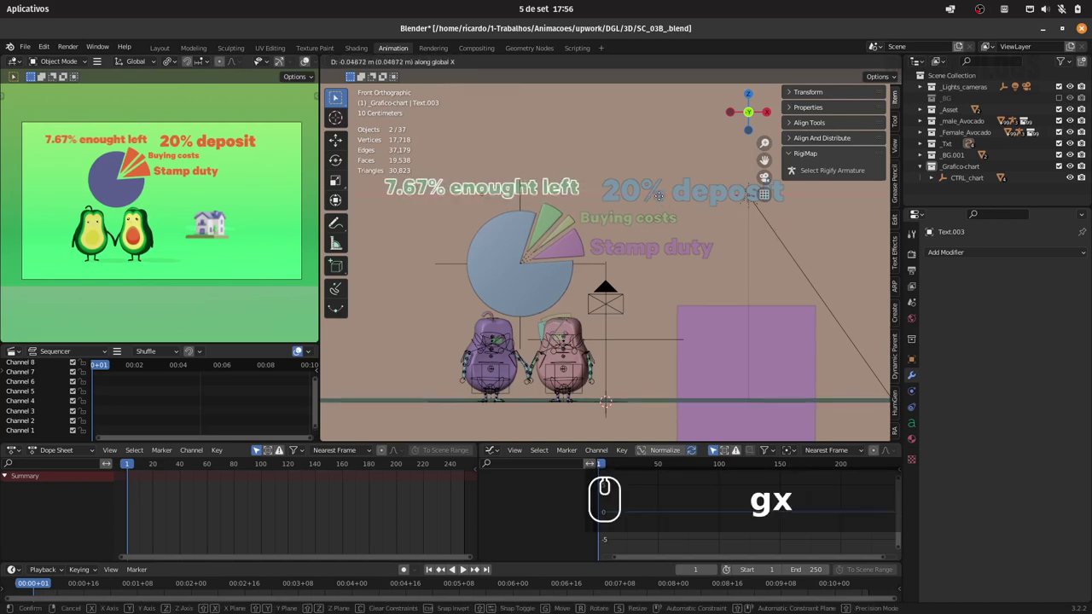
left_click(666, 196)
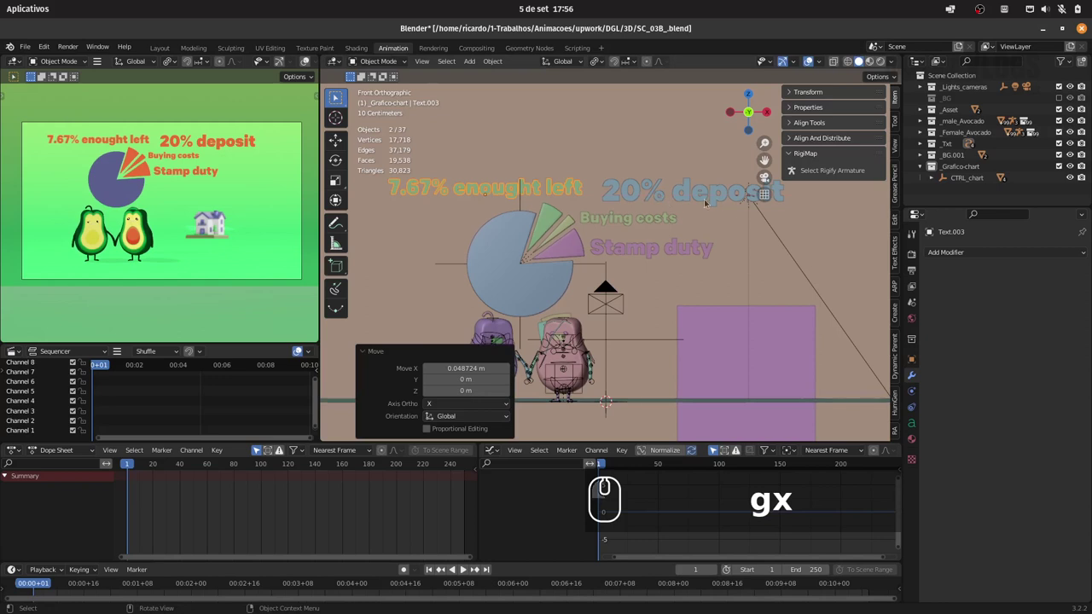
type("s")
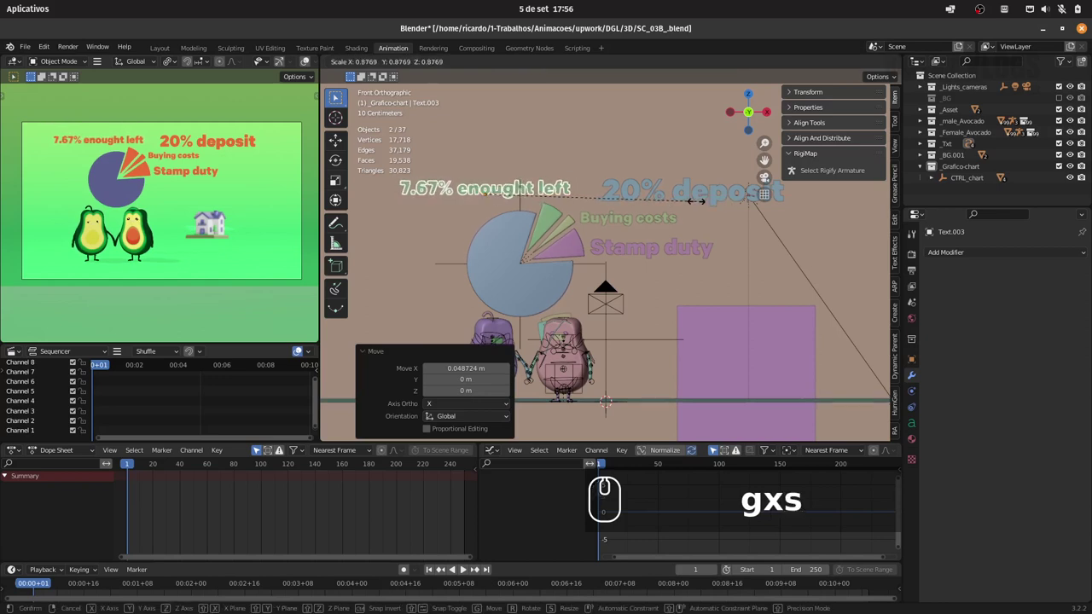
left_click(706, 198)
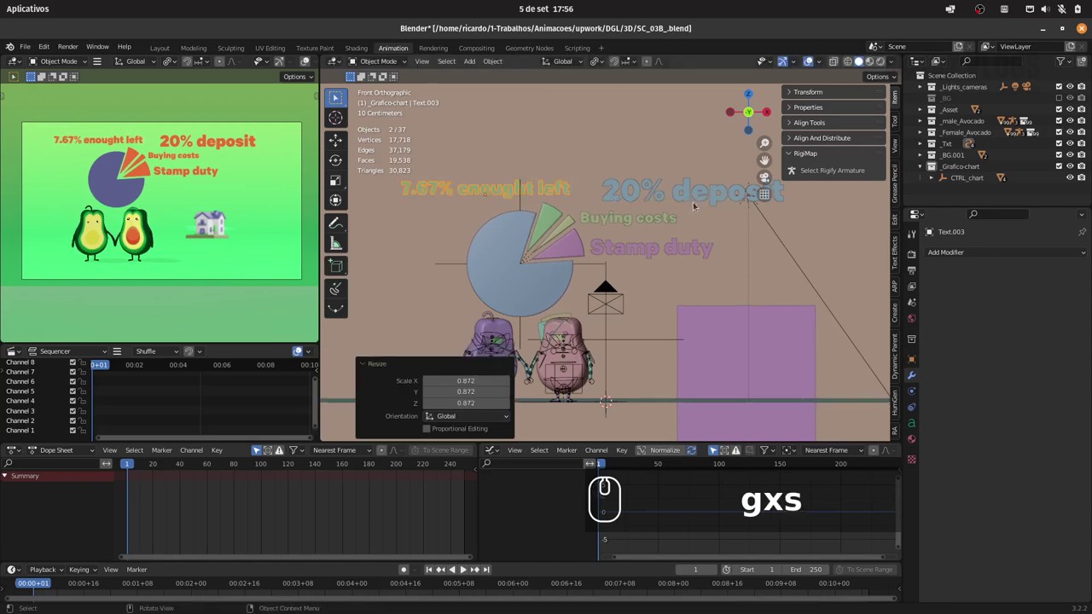
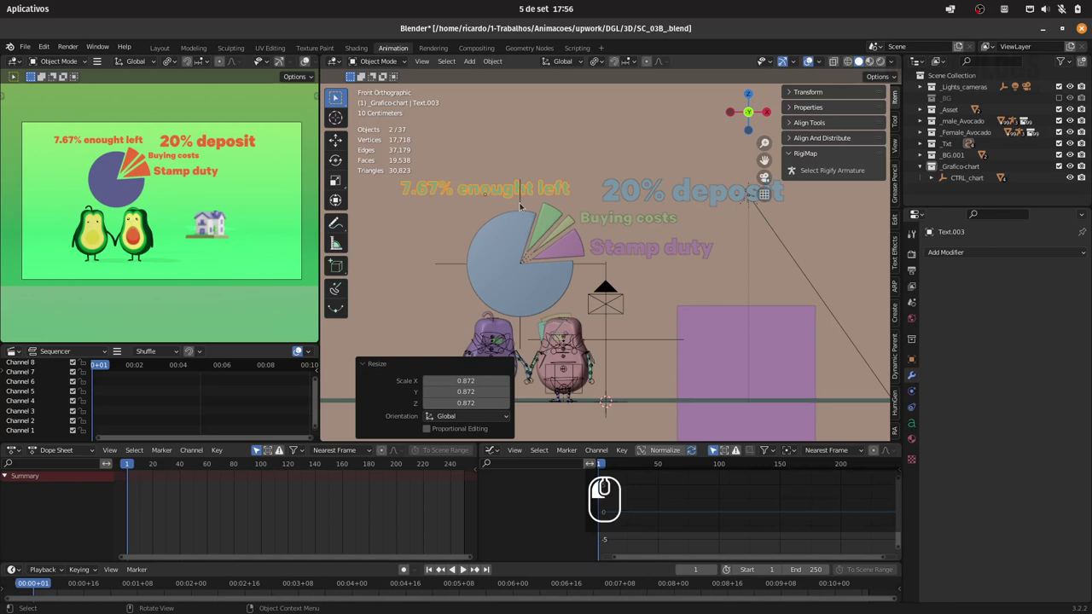
type("gz")
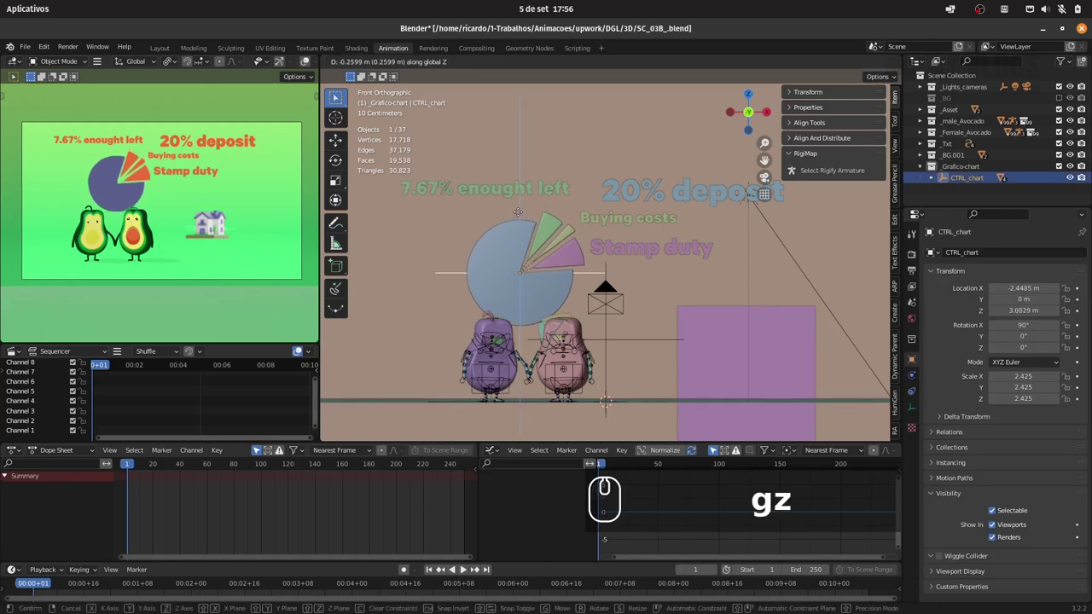
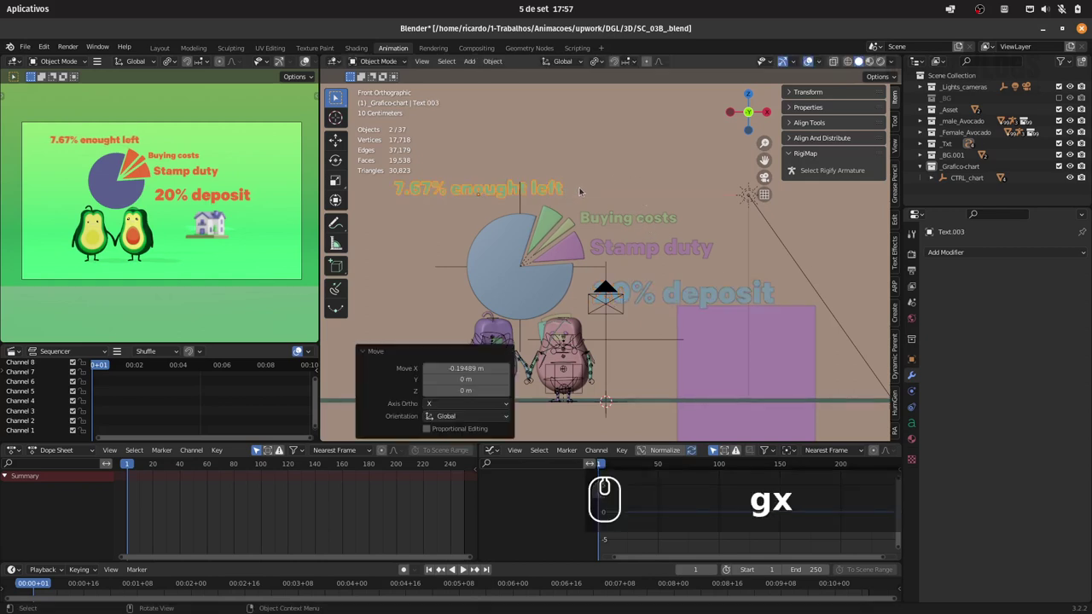
key("Tab")
key("Right")
key("Right")
key("Right")
key("Right")
key("Right")
key("Right")
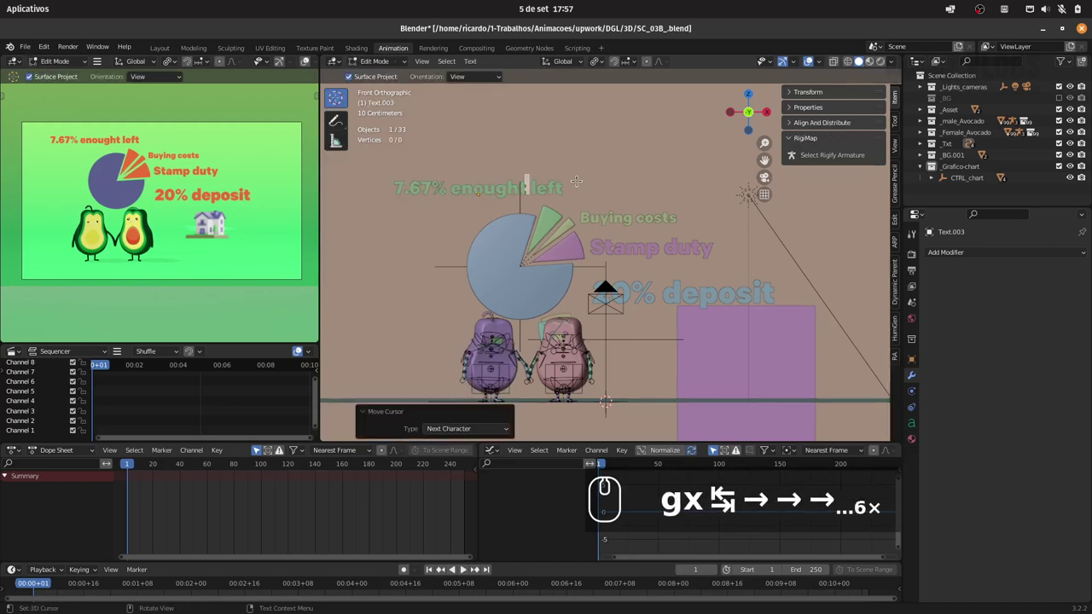
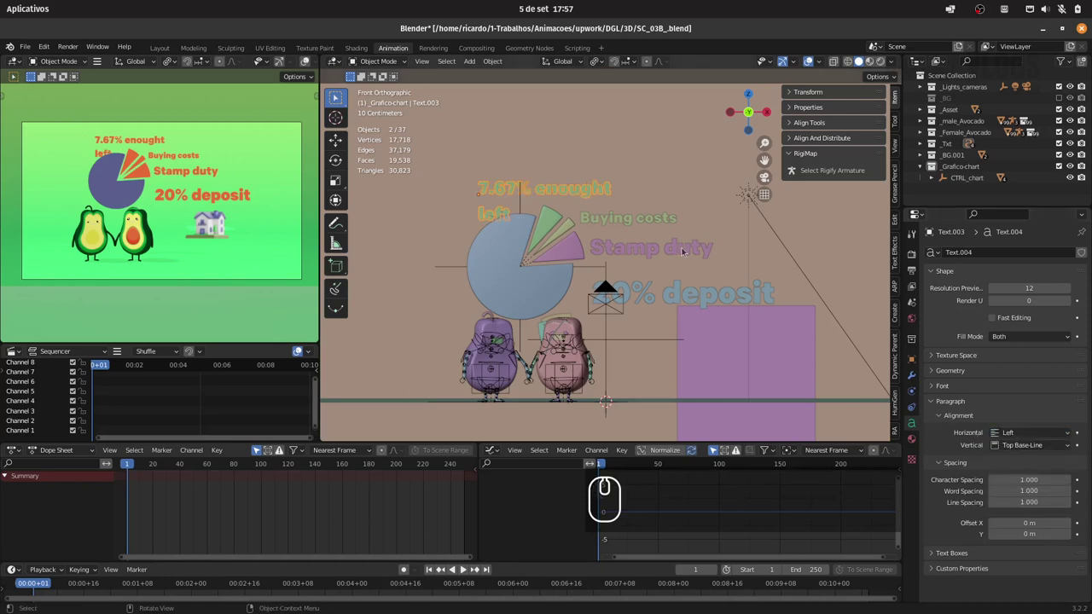
key("g")
key("x")
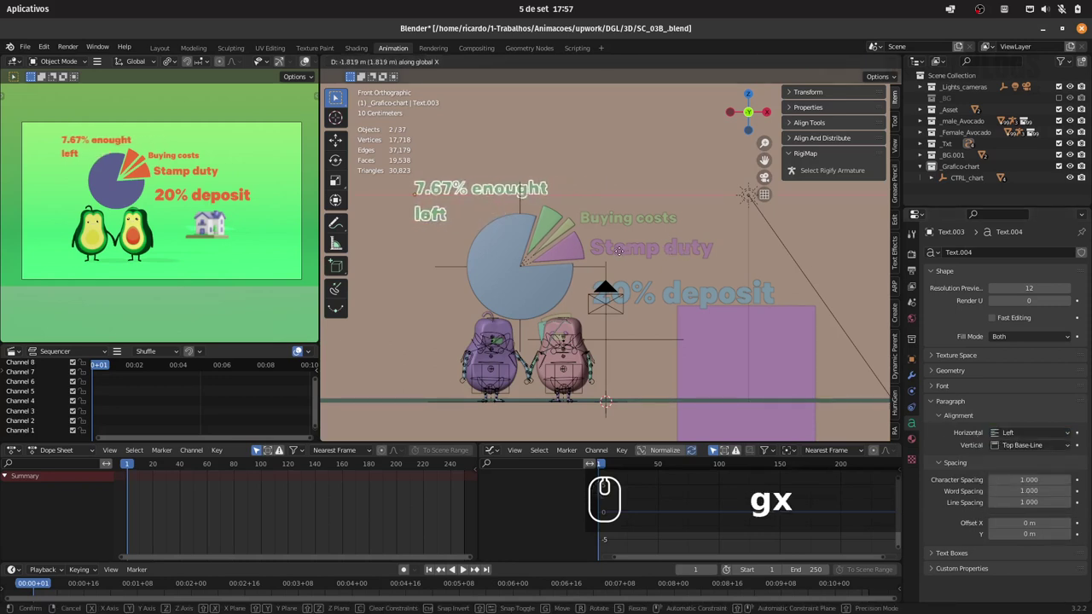
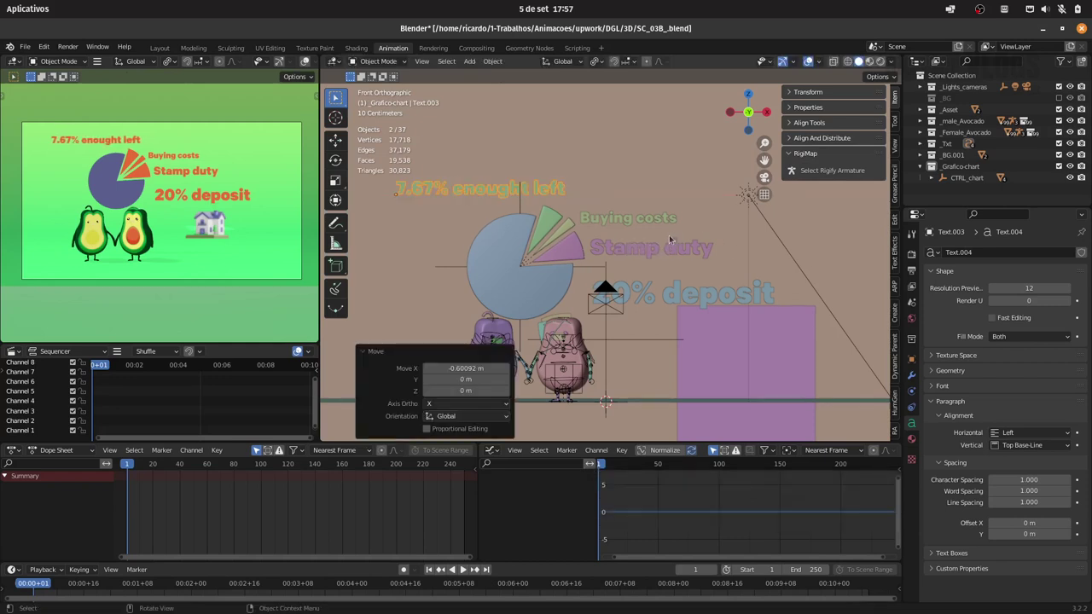
- Edit the top label, backspacing away the word 'enought' toward '7.67% left'
key("Tab")
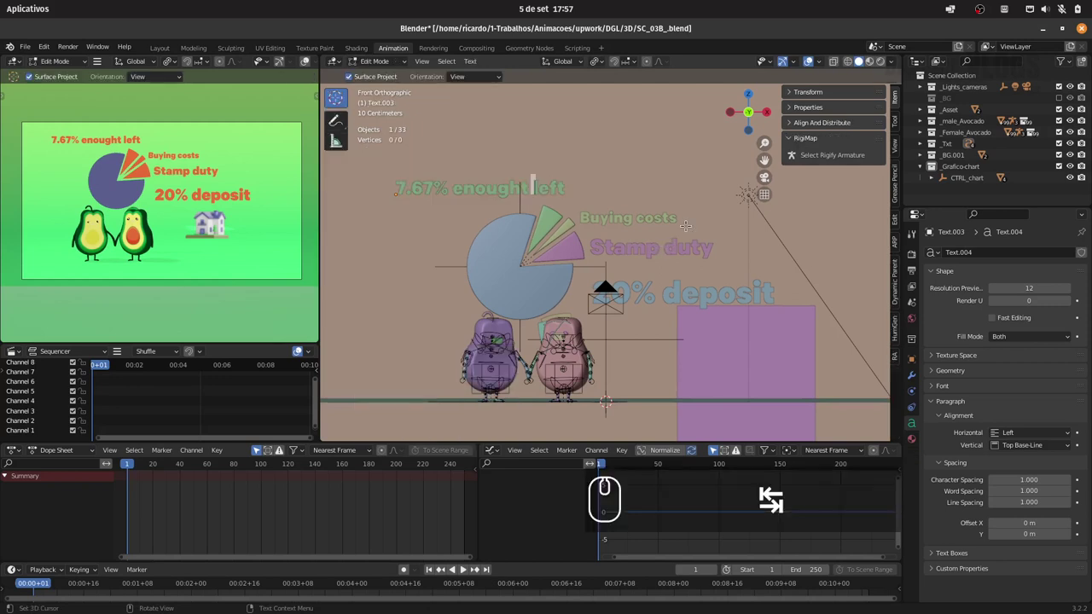
key("BackSpace")
key("BackSpace")
key("BackSpace")
key("BackSpace")
key("BackSpace")
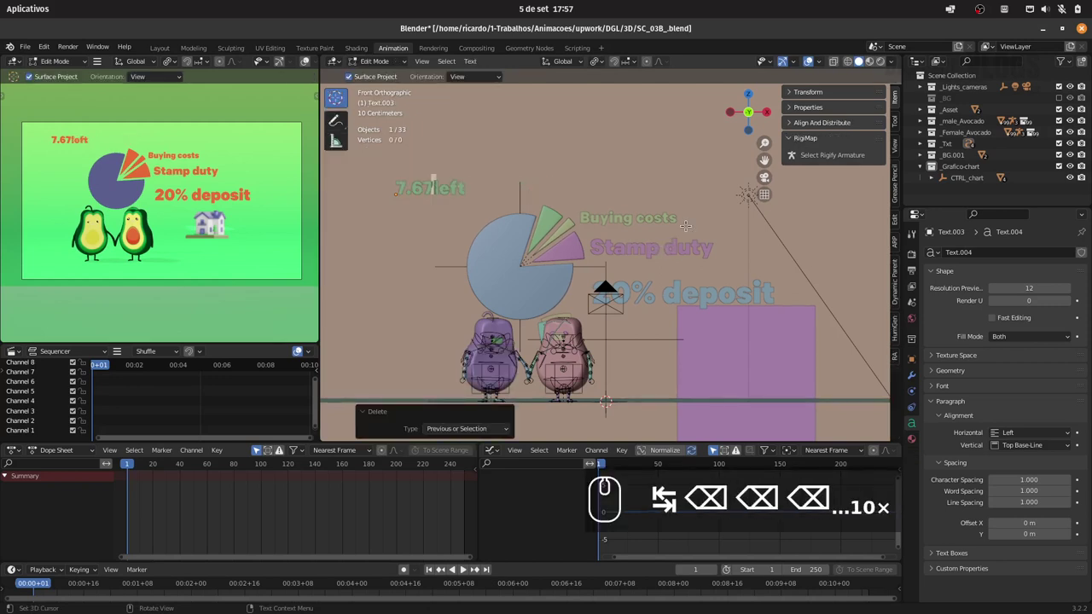
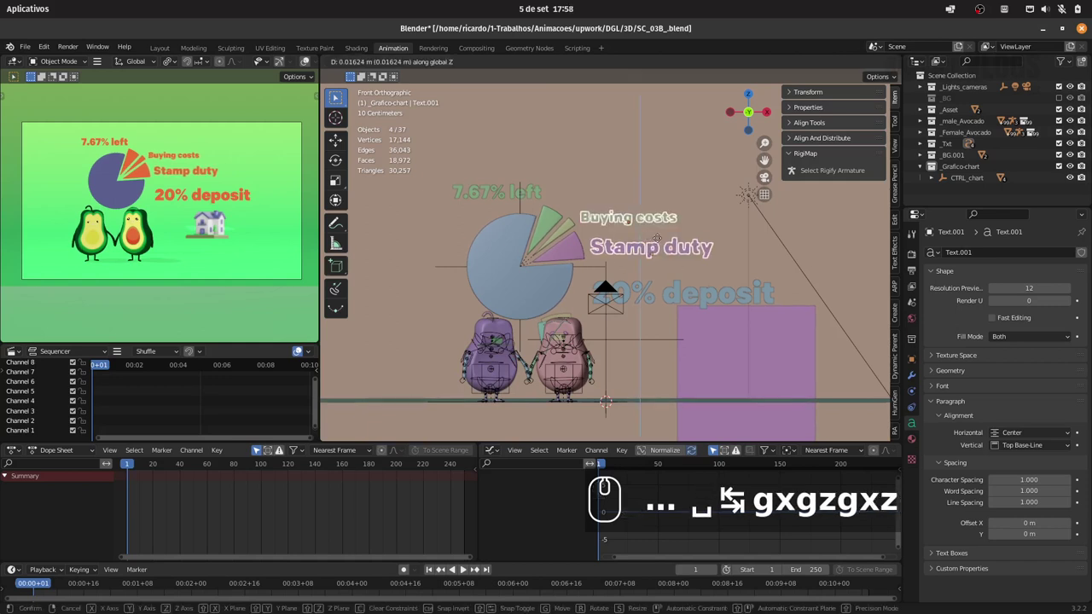
- Move the Buying costs and Stamp duty labels right and switch the viewport to Rendered shading
type("x")
left_click(659, 238)
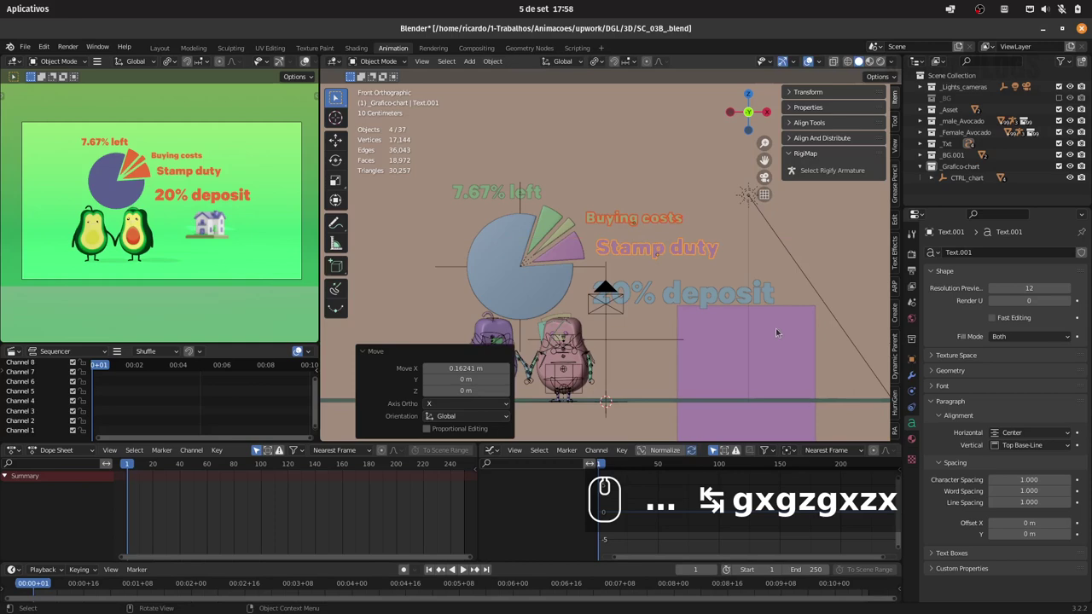
left_click(744, 275)
left_click(875, 63)
- Orbit around the scene and delete one stray house object
left_click_drag(744, 298, 755, 317)
left_click(791, 275)
left_click_drag(749, 254, 759, 296)
left_click(754, 279)
left_click_drag(677, 224, 611, 306)
left_click_drag(655, 282, 699, 310)
left_click(699, 305)
key("Delete")
- Orbit the view to see the chart in perspective
left_click_drag(697, 260, 687, 285)
left_click_drag(677, 301, 614, 258)
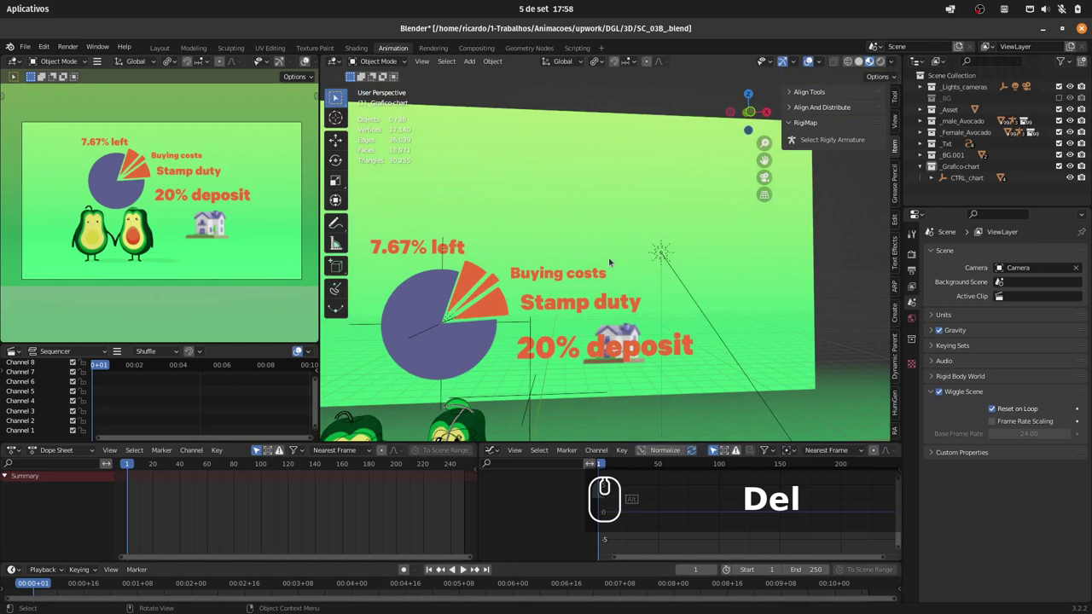
- In camera view, adjust Buying costs and 20% deposit within the framing and save the file
key("0")
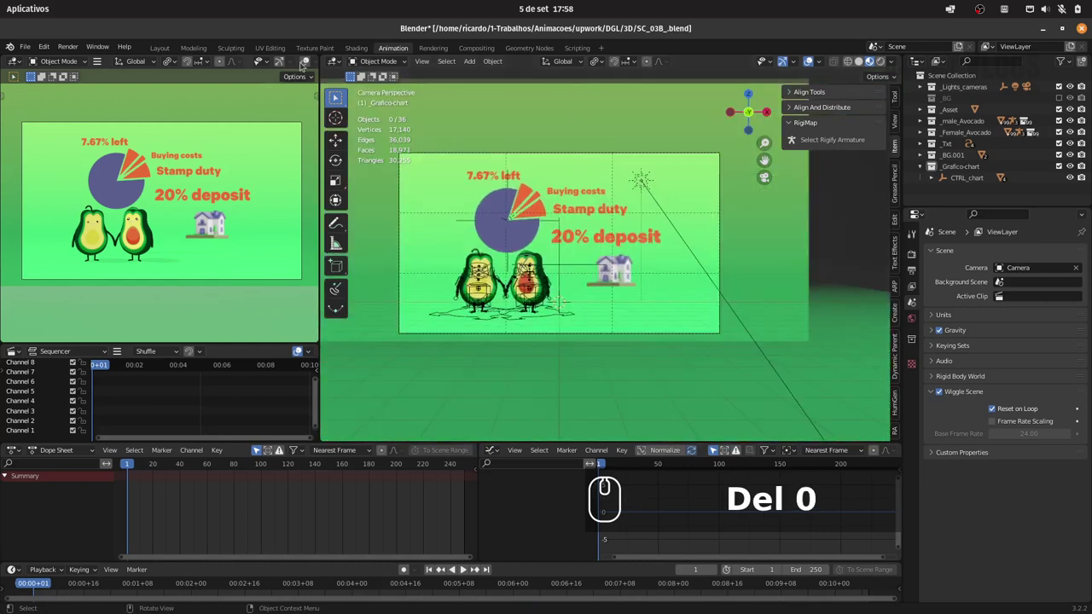
left_click_drag(312, 63, 306, 167)
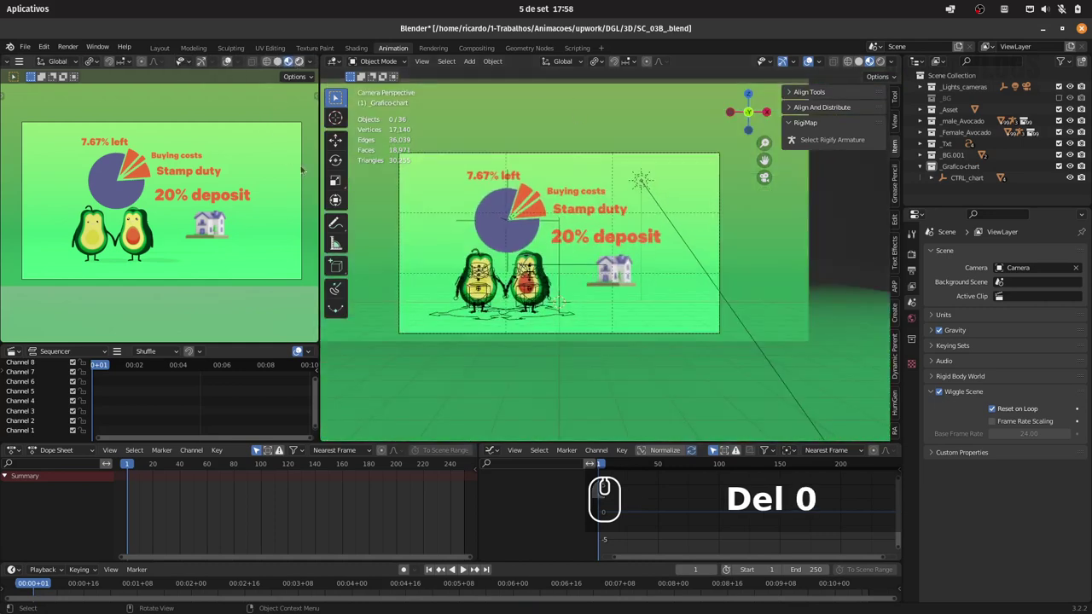
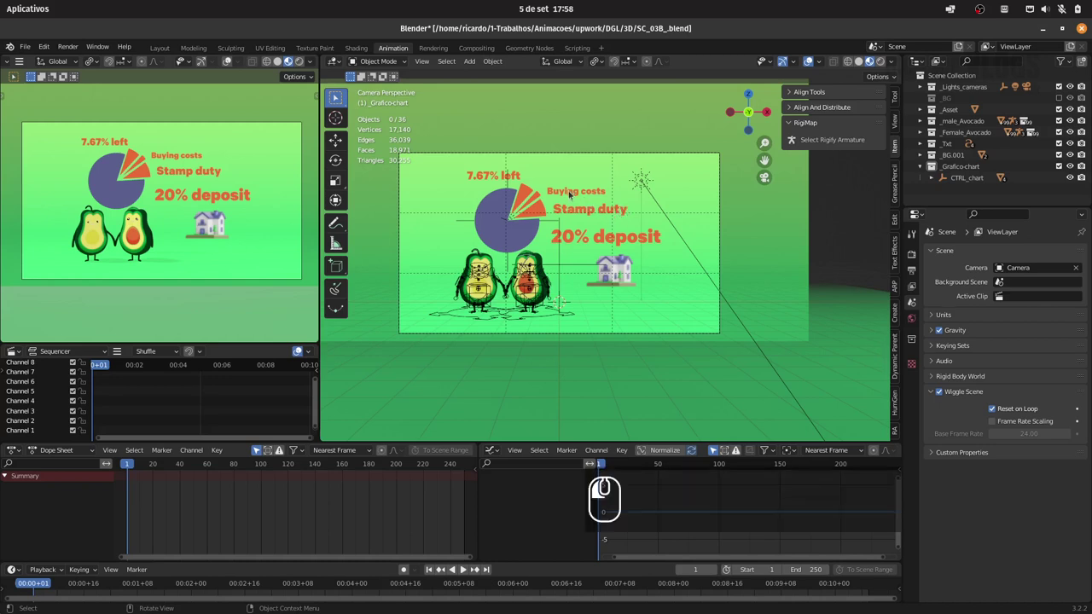
type("gz")
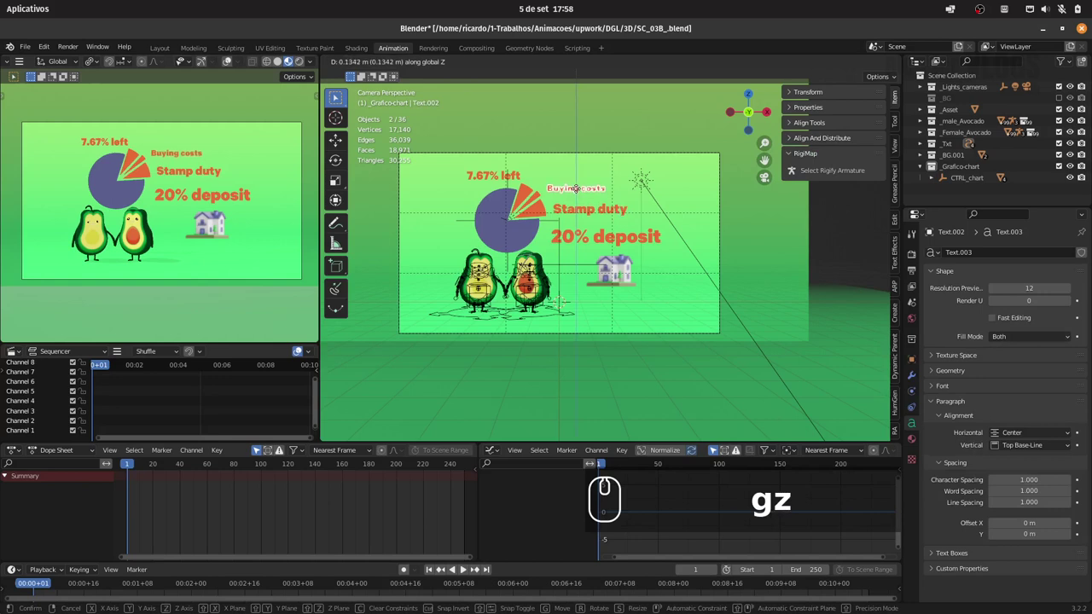
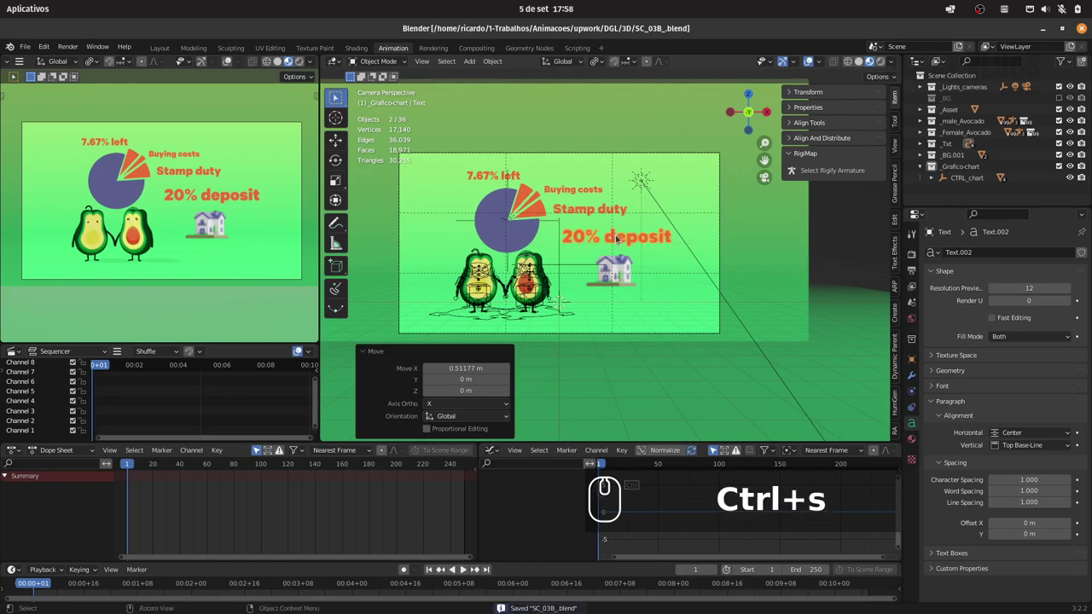
key("ctrl+s")
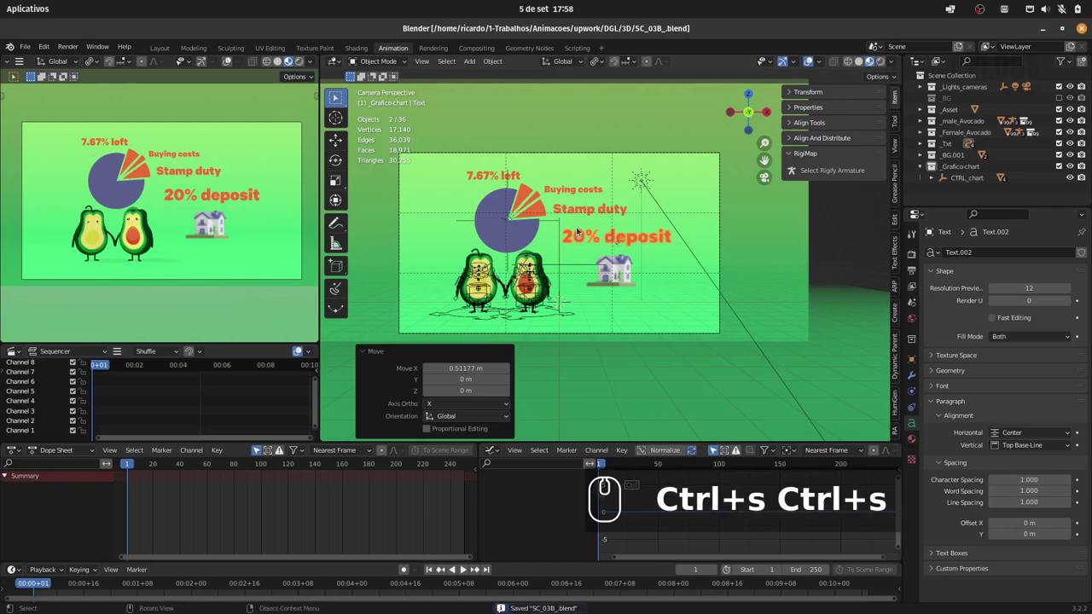
- Render the frame with F12 and name the image New_chart_Scene.png for saving
key("F12")
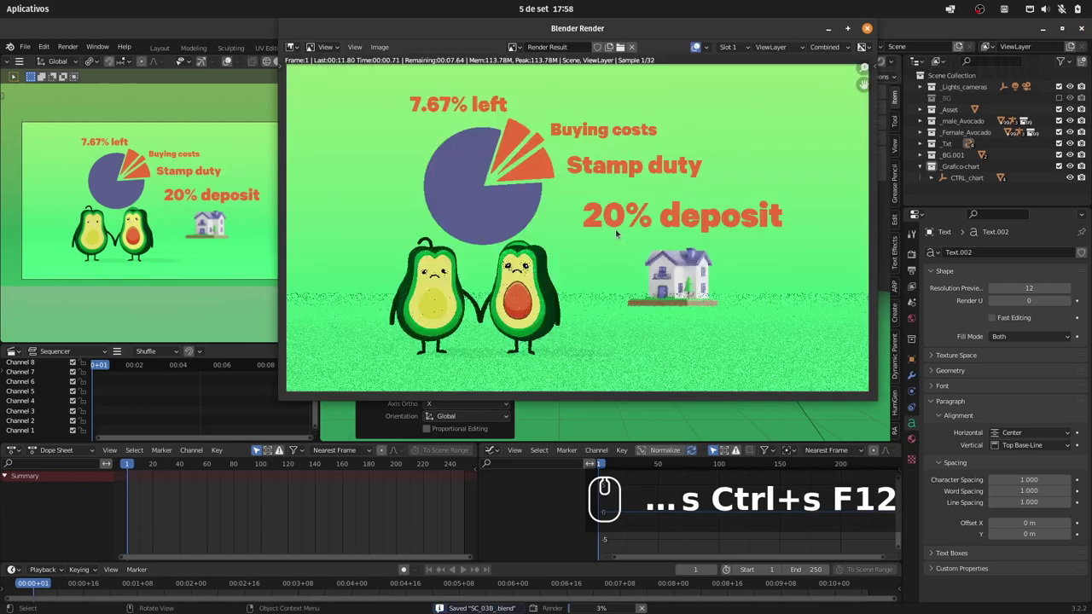
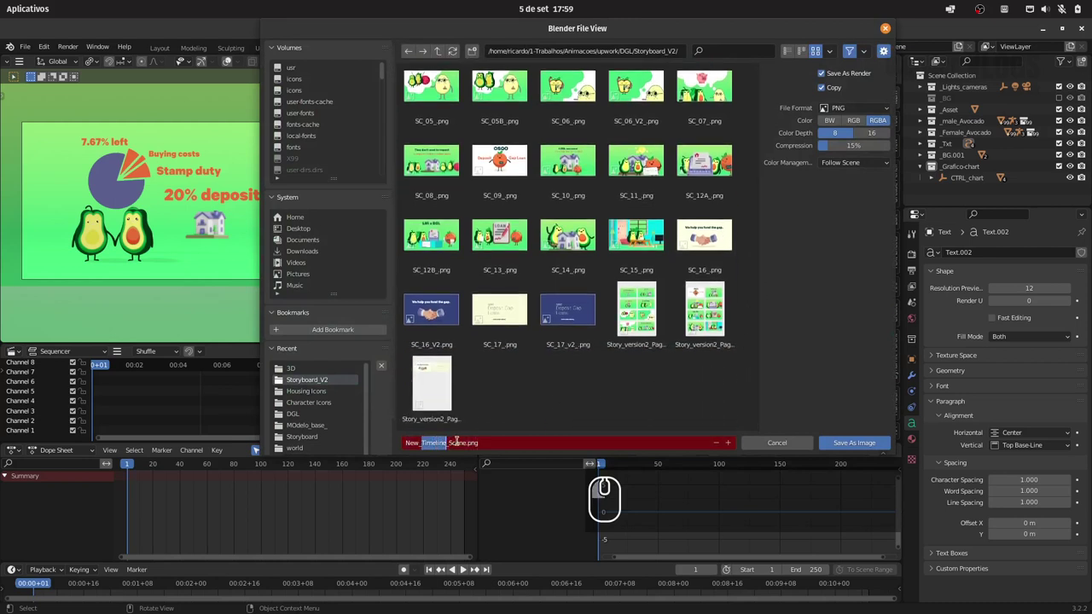
type("chart")
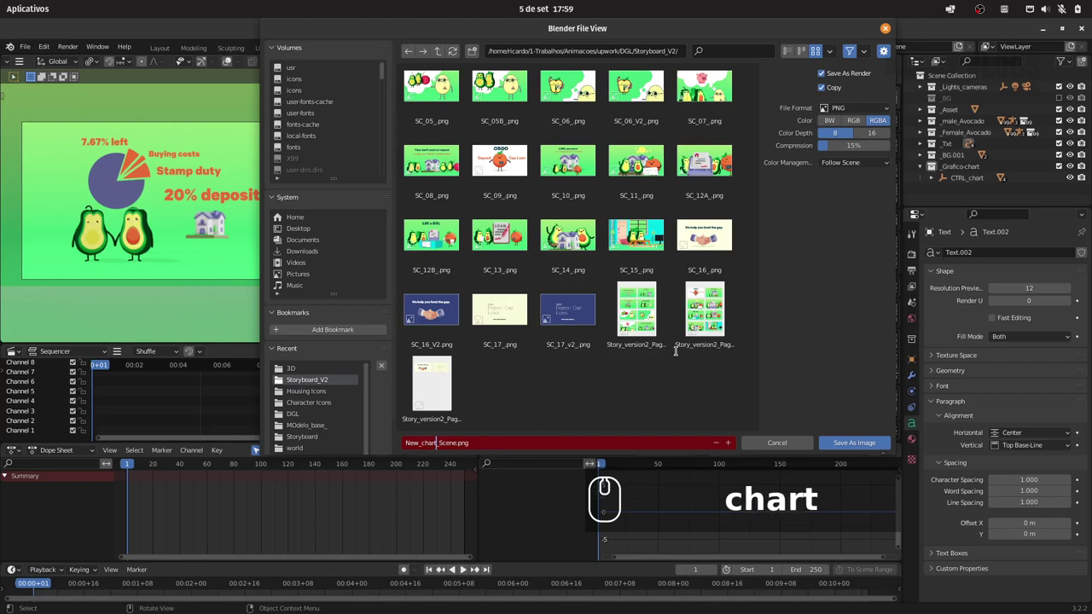
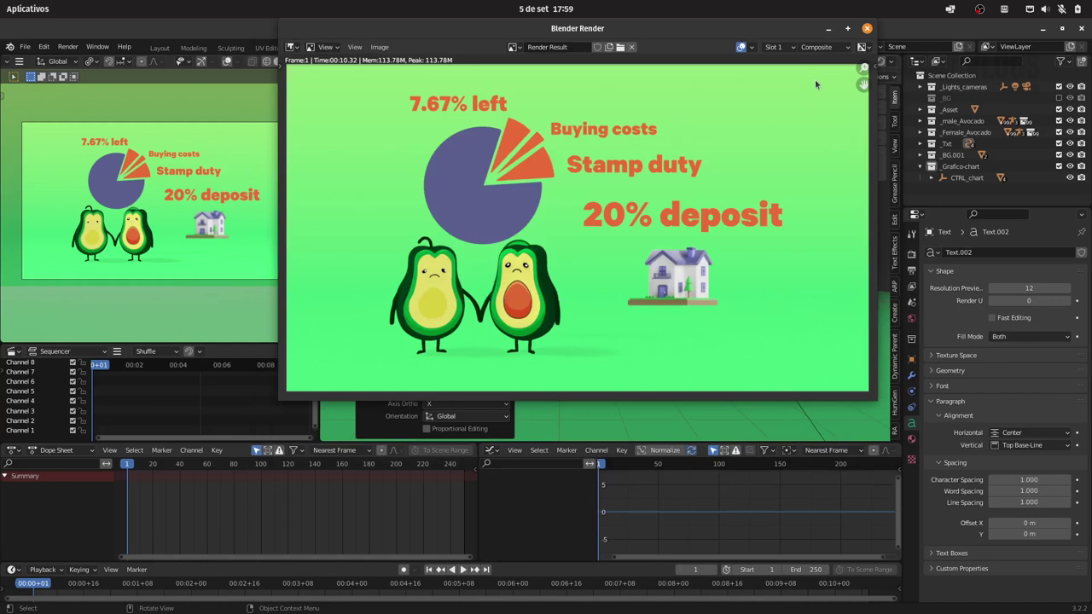
- Dismiss the render window and save the SC_03B_.blend file again
left_click_drag(869, 35, 572, 221)
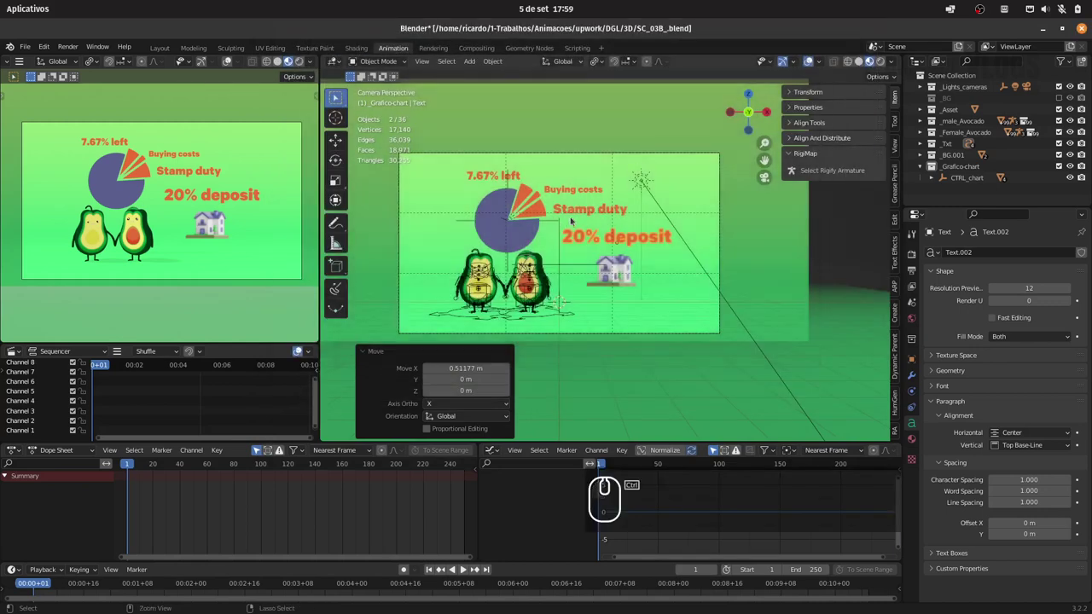
key("ctrl+s")
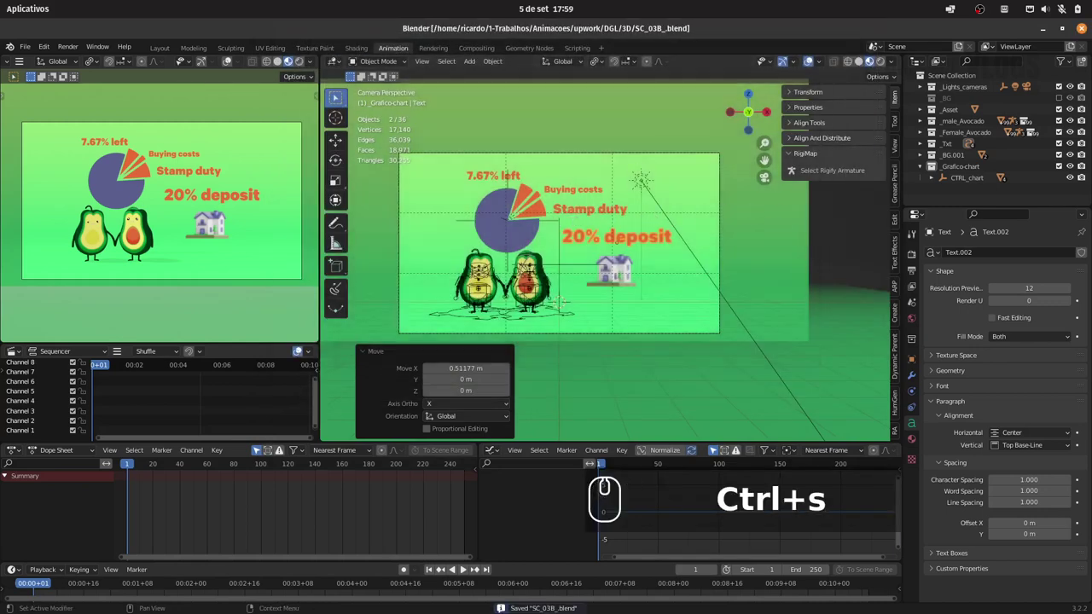